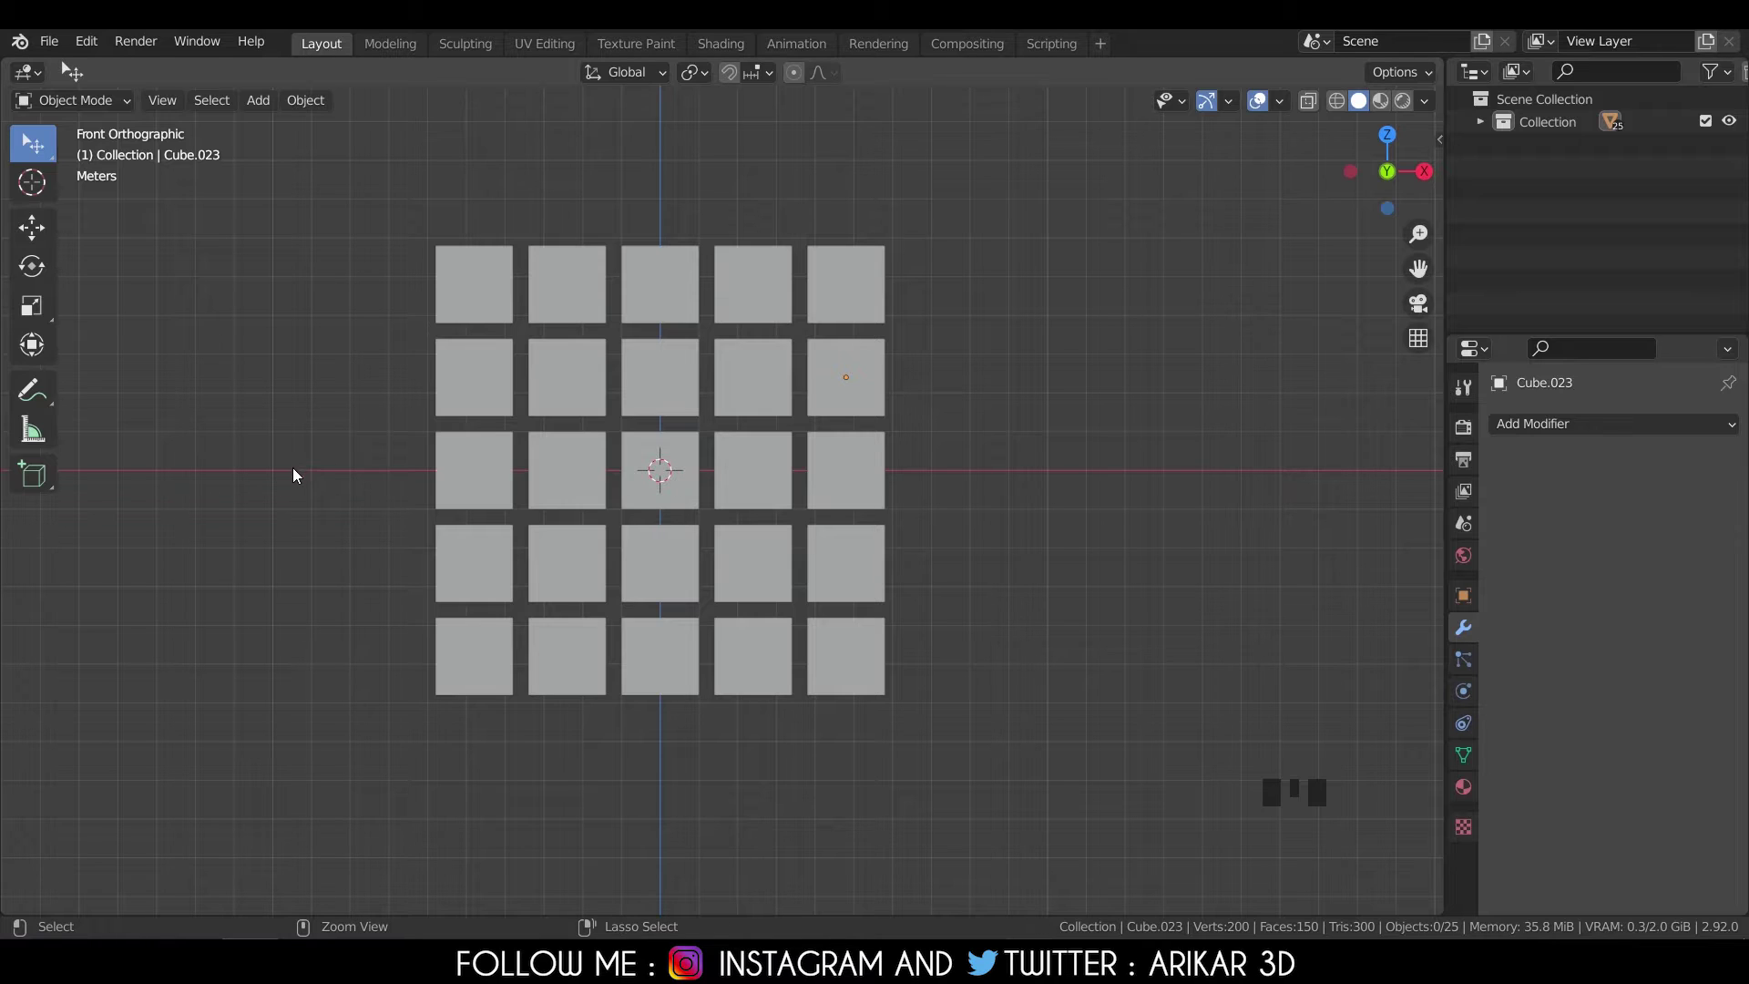
Select all 25 cubes in the grid and switch to the Box Select tool.
right_click(319, 434)
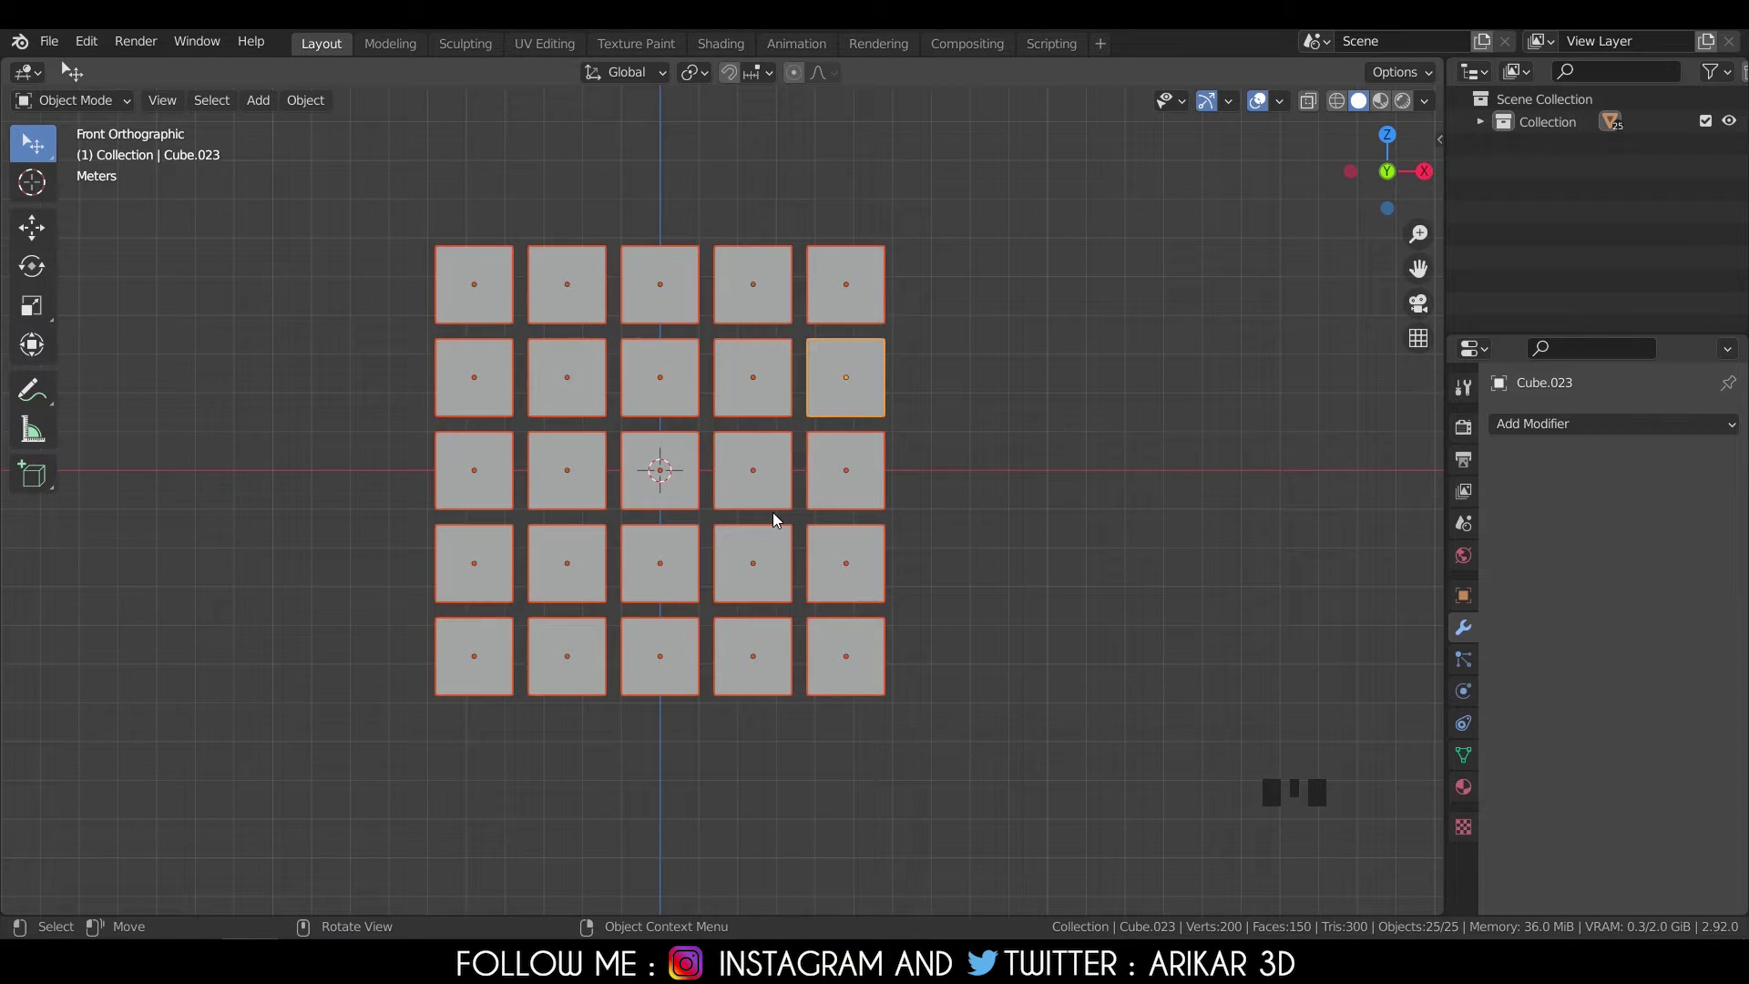
drag(61, 157, 268, 334)
right_click(268, 335)
click(294, 310)
drag(237, 349, 296, 241)
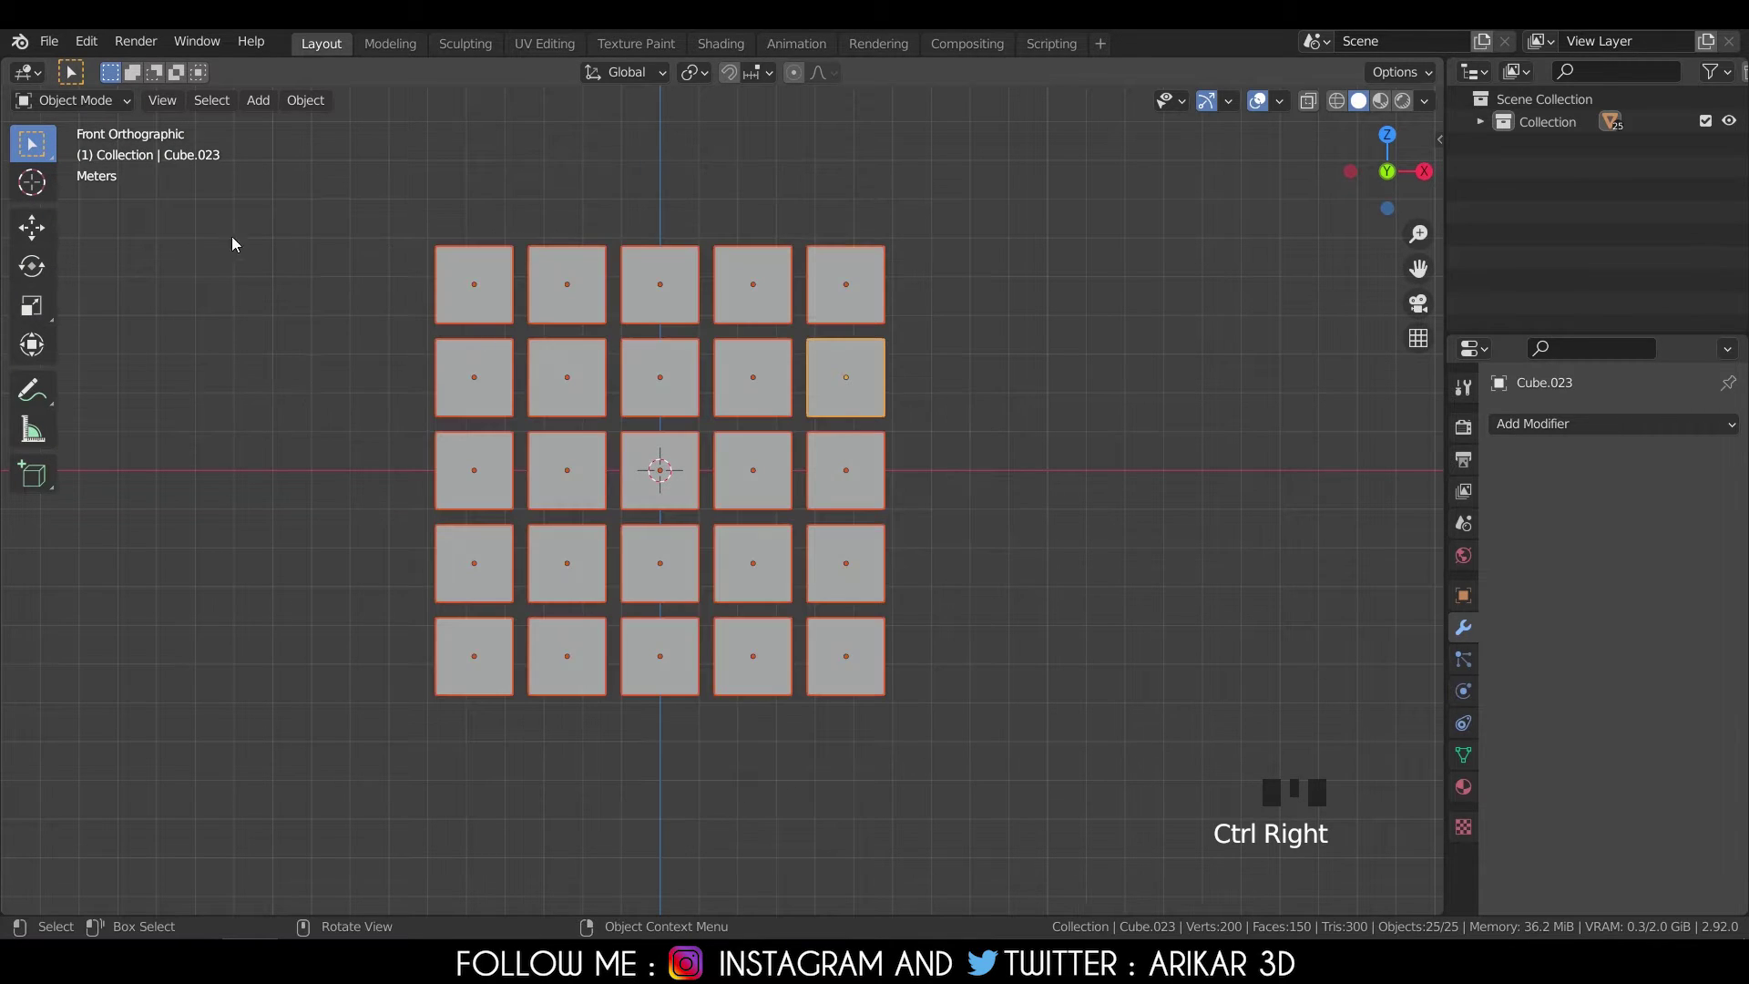
Switch to Circle Select and paint a first selection over the cube grid.
drag(30, 150, 277, 367)
drag(277, 367, 308, 269)
scroll(down, 3)
scroll(up, 3)
middle_click(563, 418)
scroll(down, 3)
drag(903, 387, 991, 417)
drag(991, 417, 1033, 409)
drag(1033, 409, 990, 306)
right_click(1044, 343)
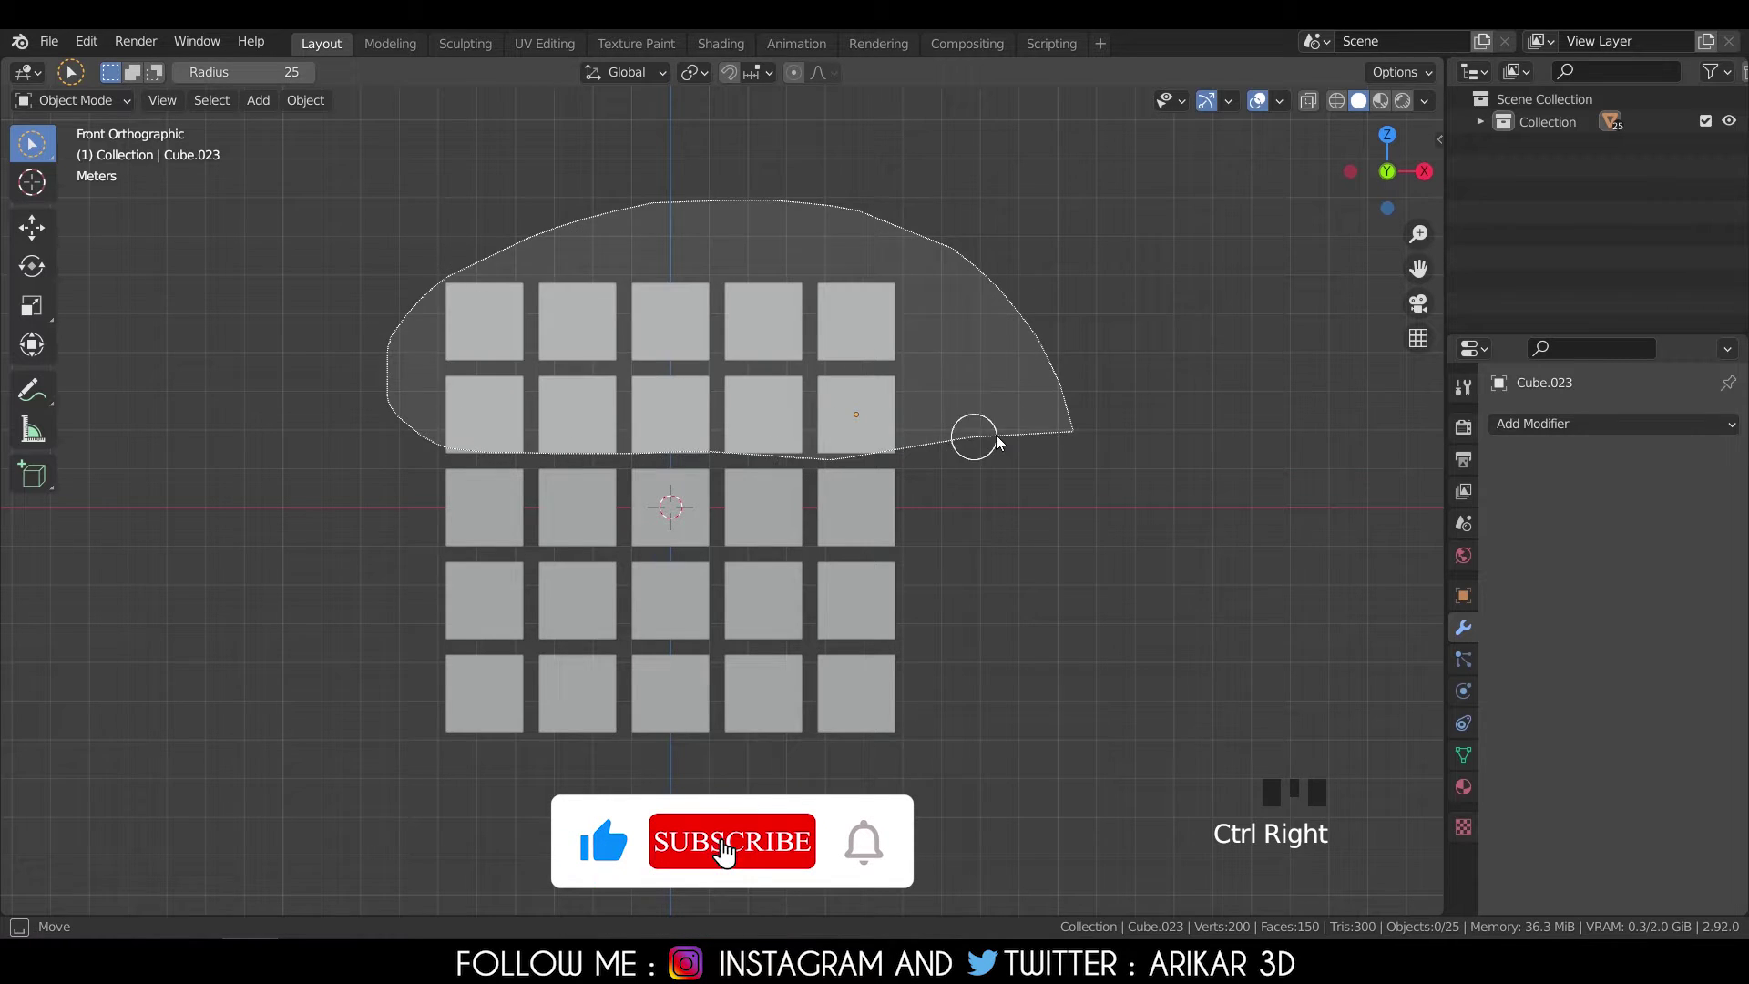
Paint-select the top two rows and the bottom two rows of cubes.
drag(984, 407, 990, 531)
drag(990, 531, 695, 389)
scroll(down, 3)
drag(687, 427, 654, 336)
scroll(up, 3)
middle_click(666, 361)
scroll(down, 3)
drag(660, 386, 519, 291)
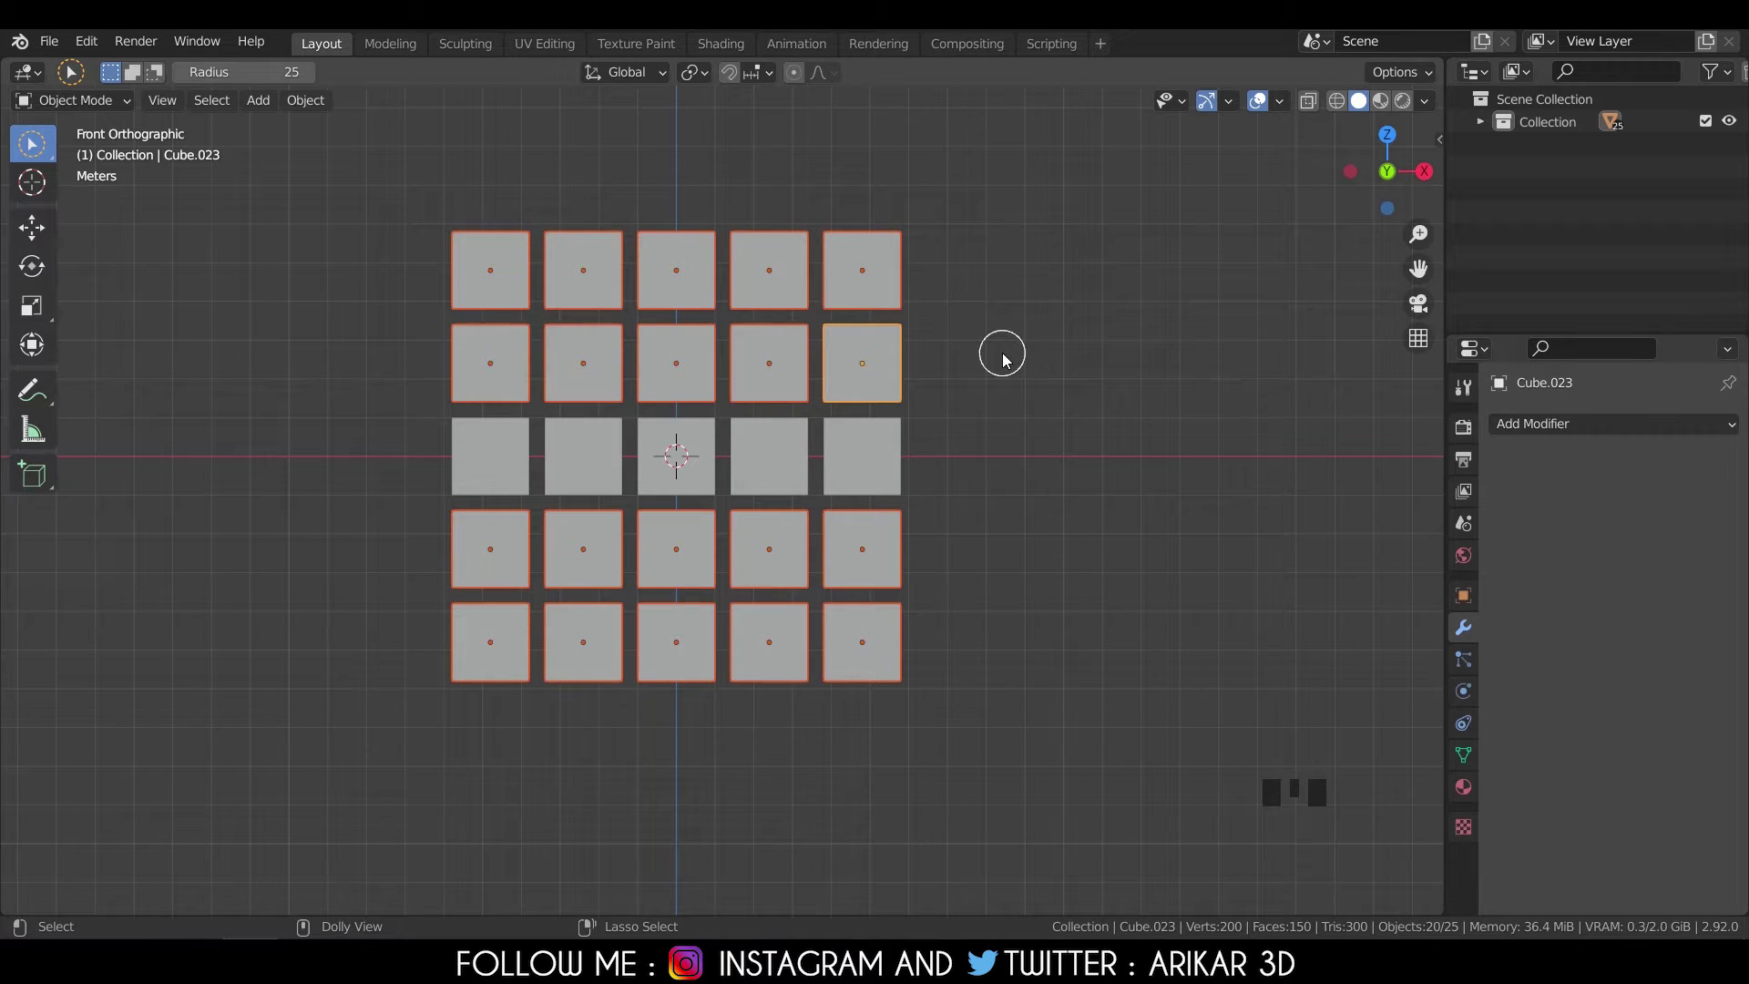
right_click(985, 275)
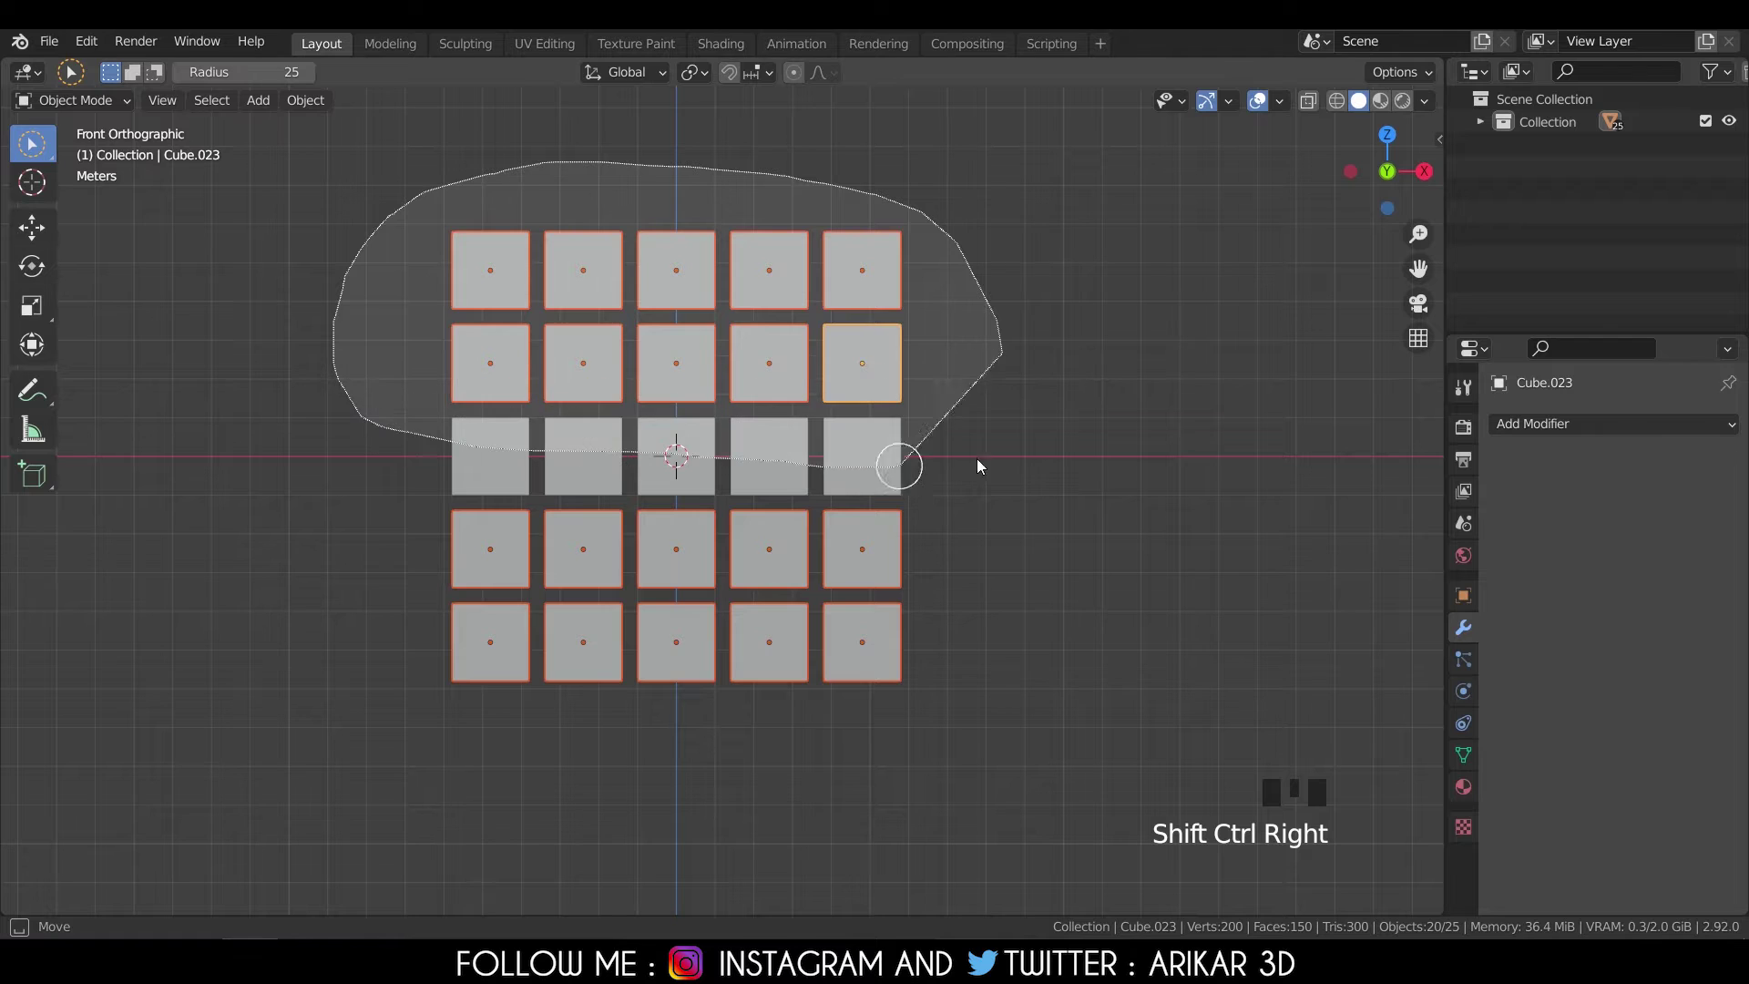
scroll(up, 3)
Add the inner middle-row cubes and deselect the lower-left block, leaving 15 of 25 selected.
drag(916, 461, 727, 538)
drag(727, 539, 827, 485)
scroll(up, 3)
click(902, 477)
scroll(down, 3)
drag(1009, 250, 966, 216)
right_click(966, 216)
scroll(up, 3)
drag(849, 493, 893, 268)
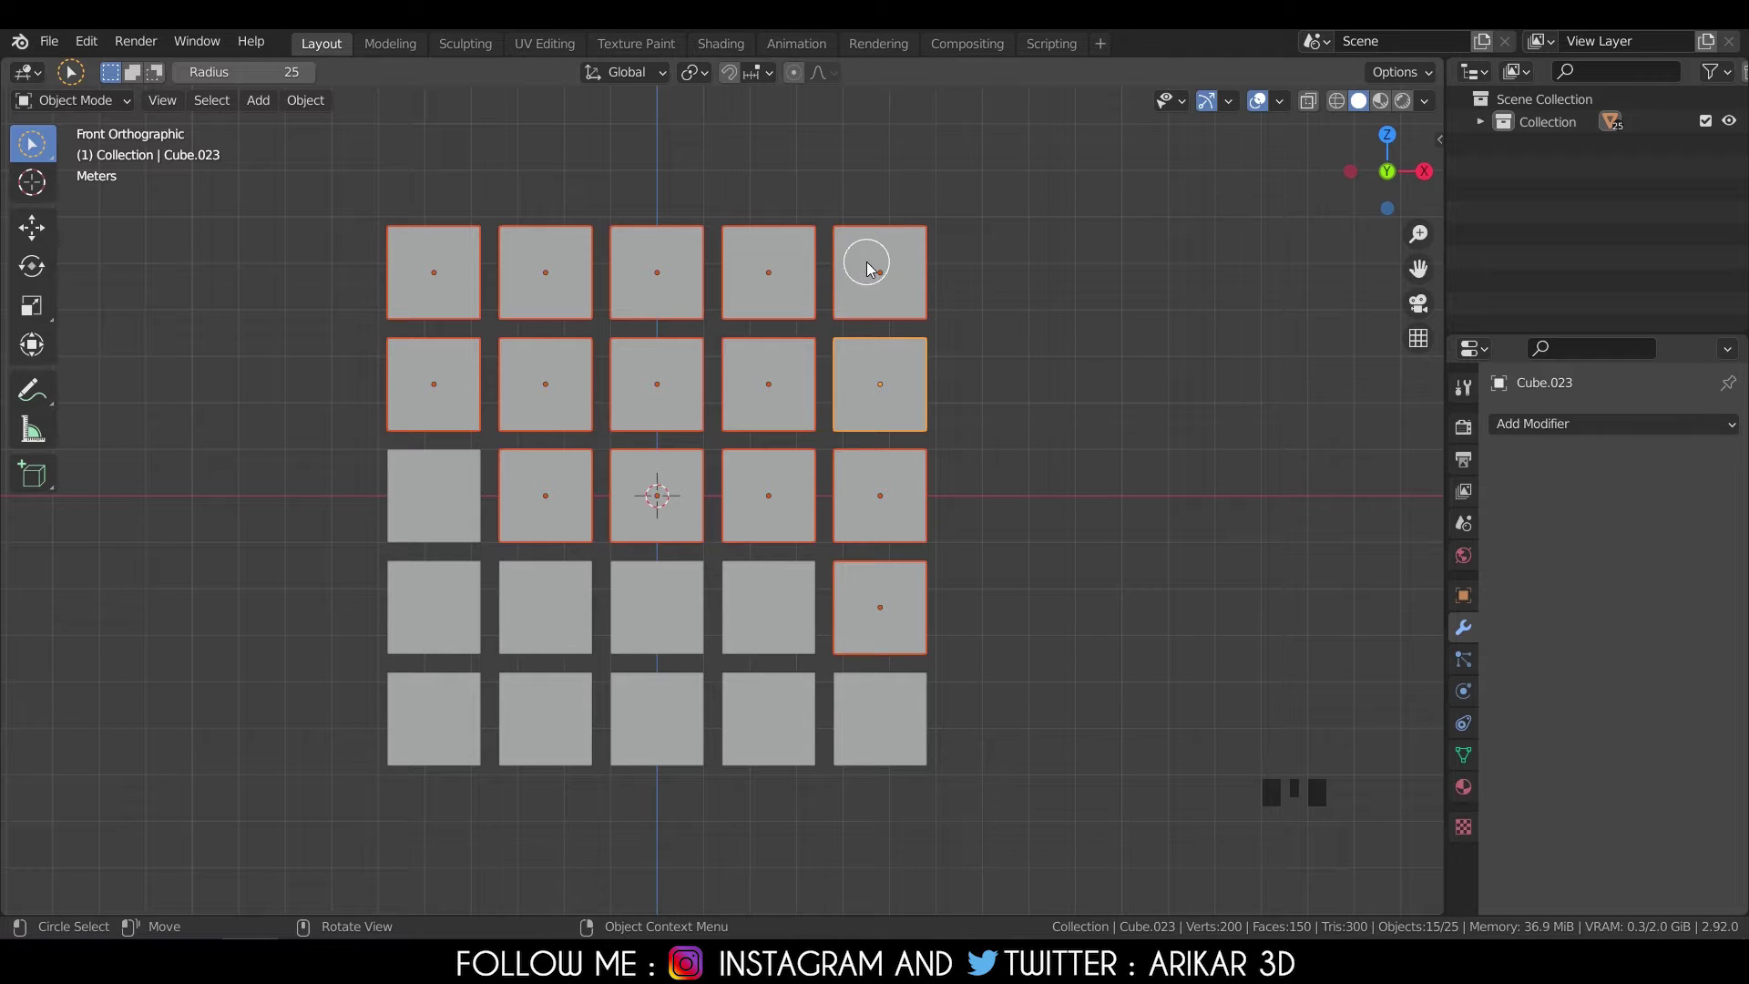
Bring up the torus and switch it from Object Mode into Edit Mode.
scroll(up, 3)
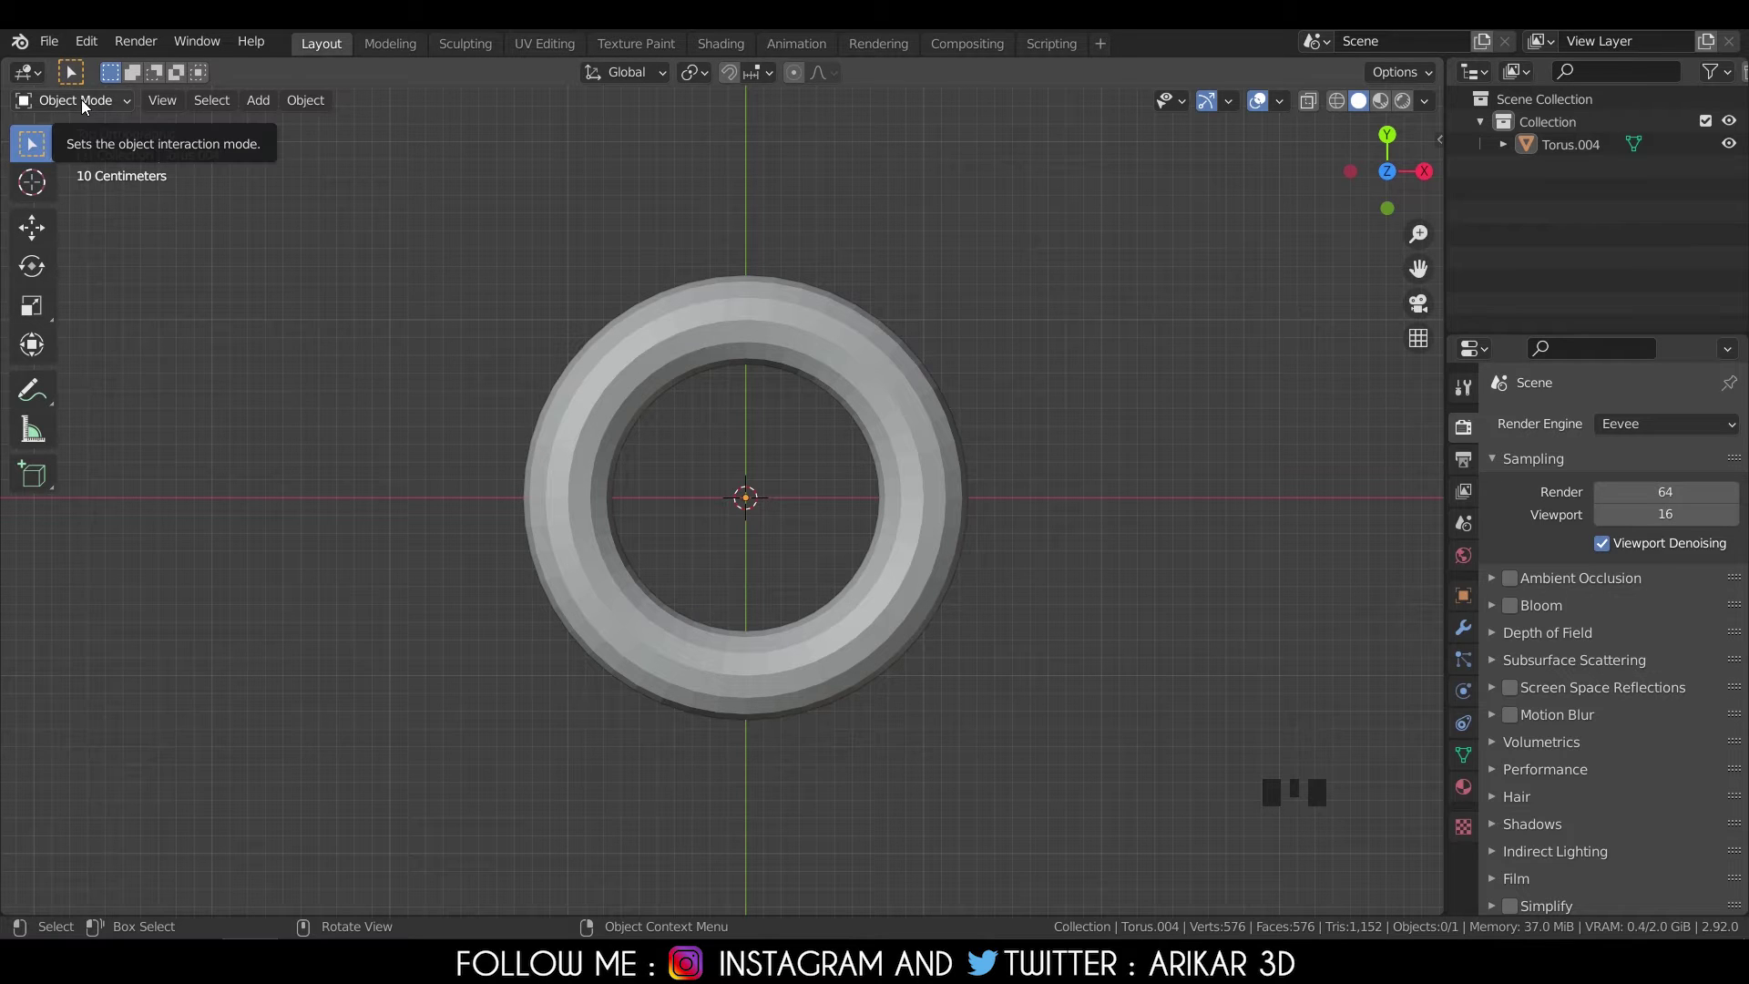
drag(92, 109, 99, 120)
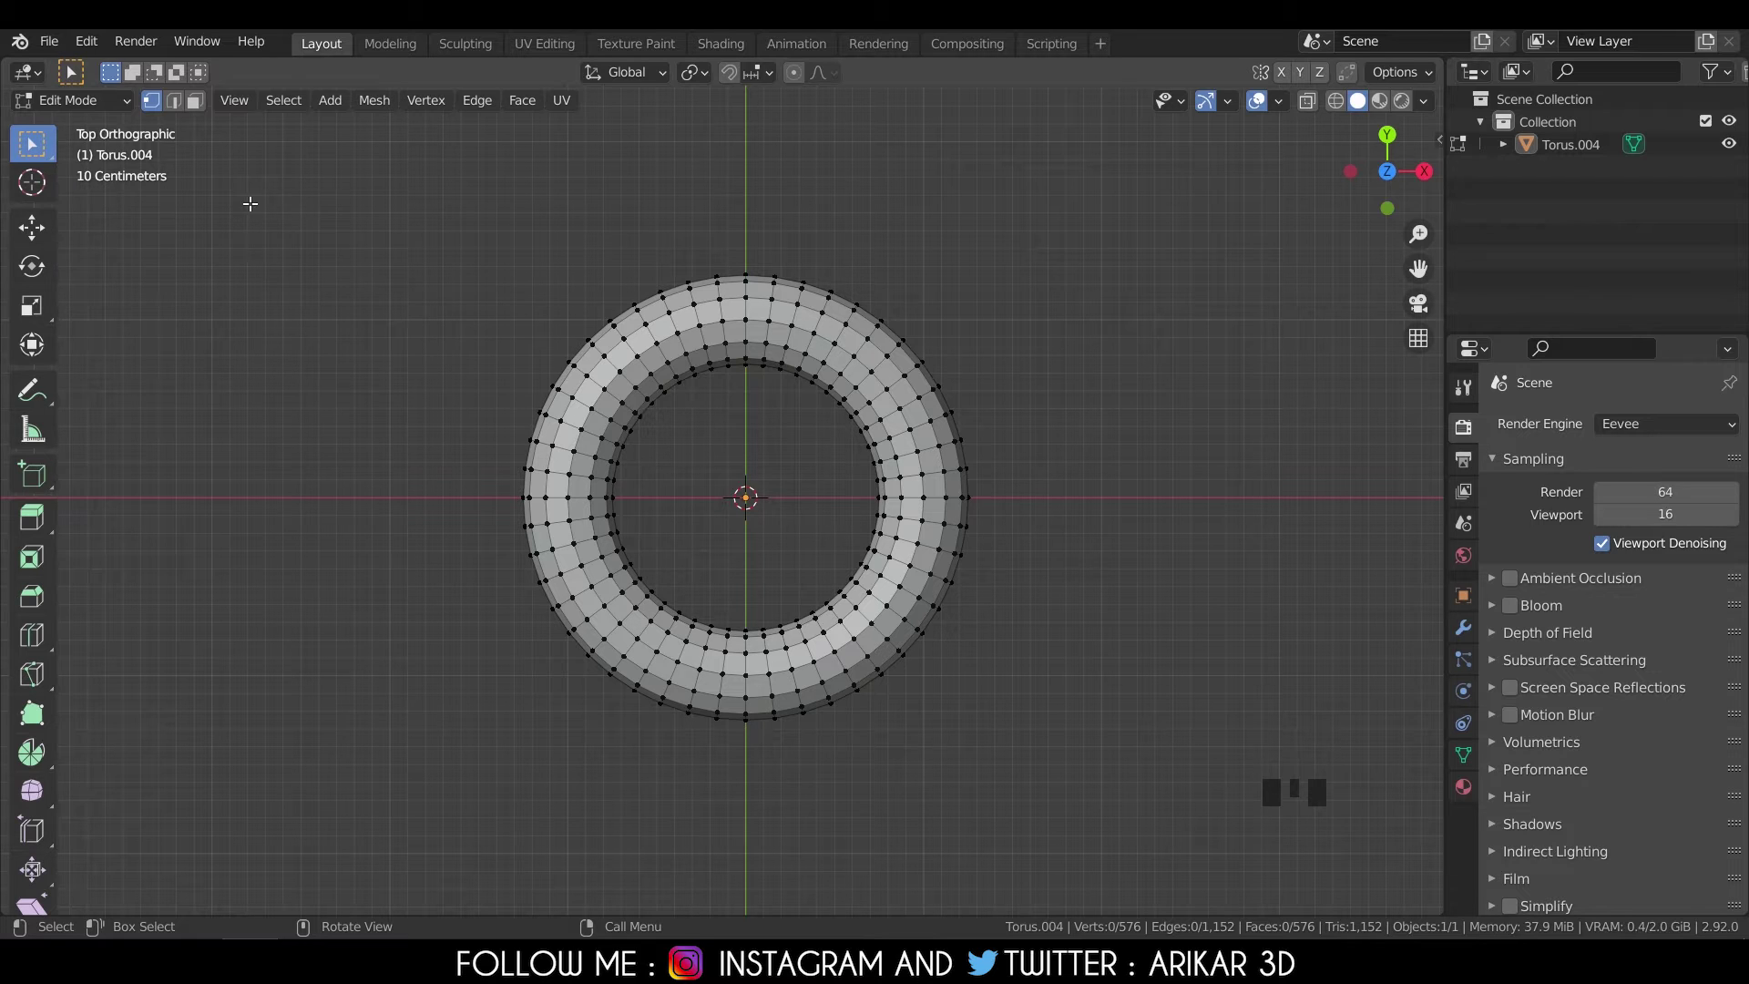
drag(105, 115, 430, 366)
key(Tab)
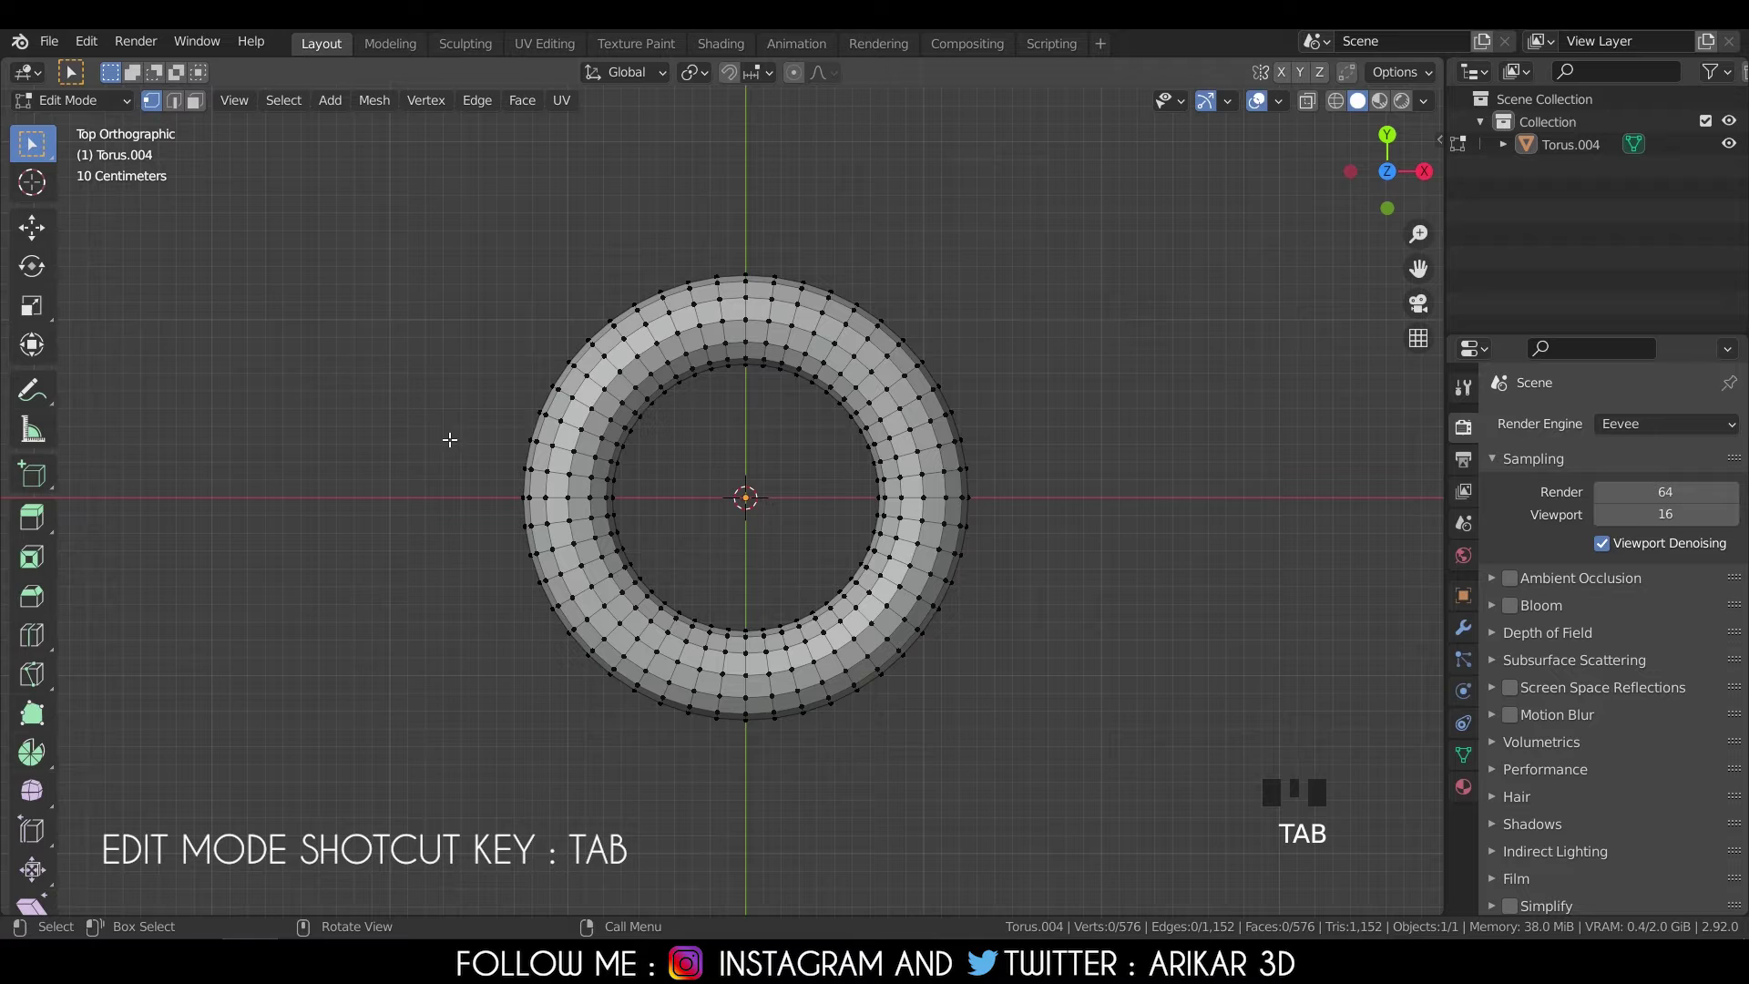
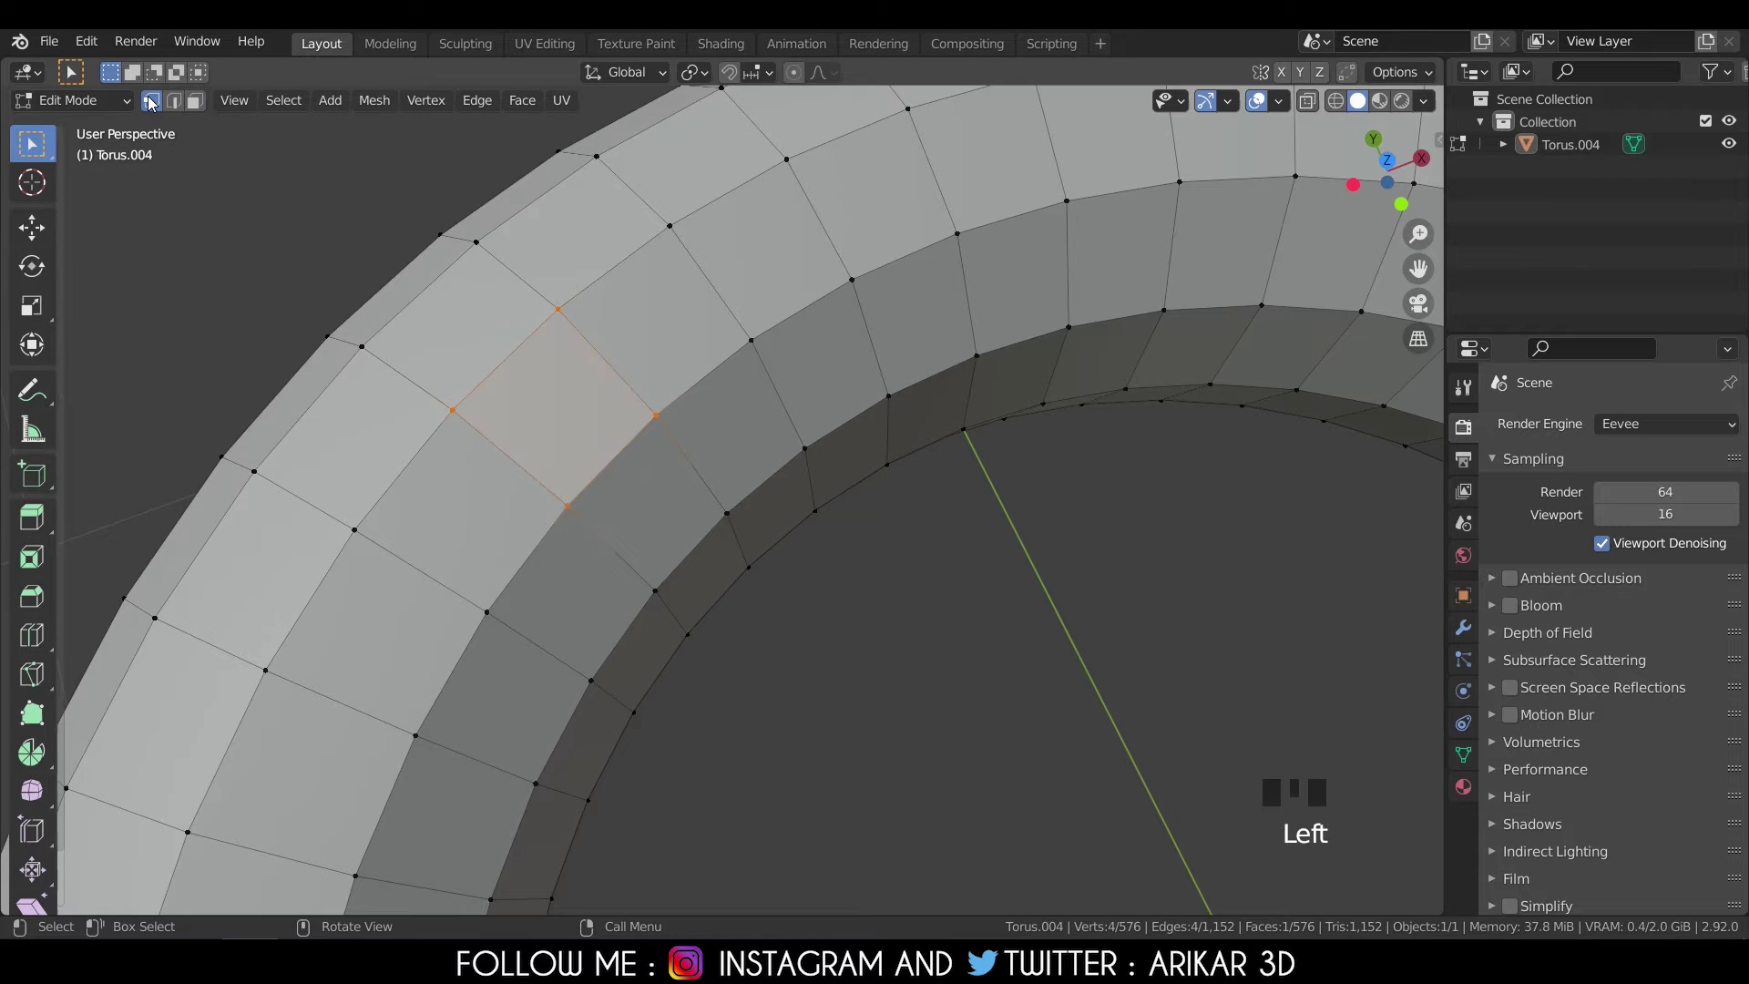
click(184, 105)
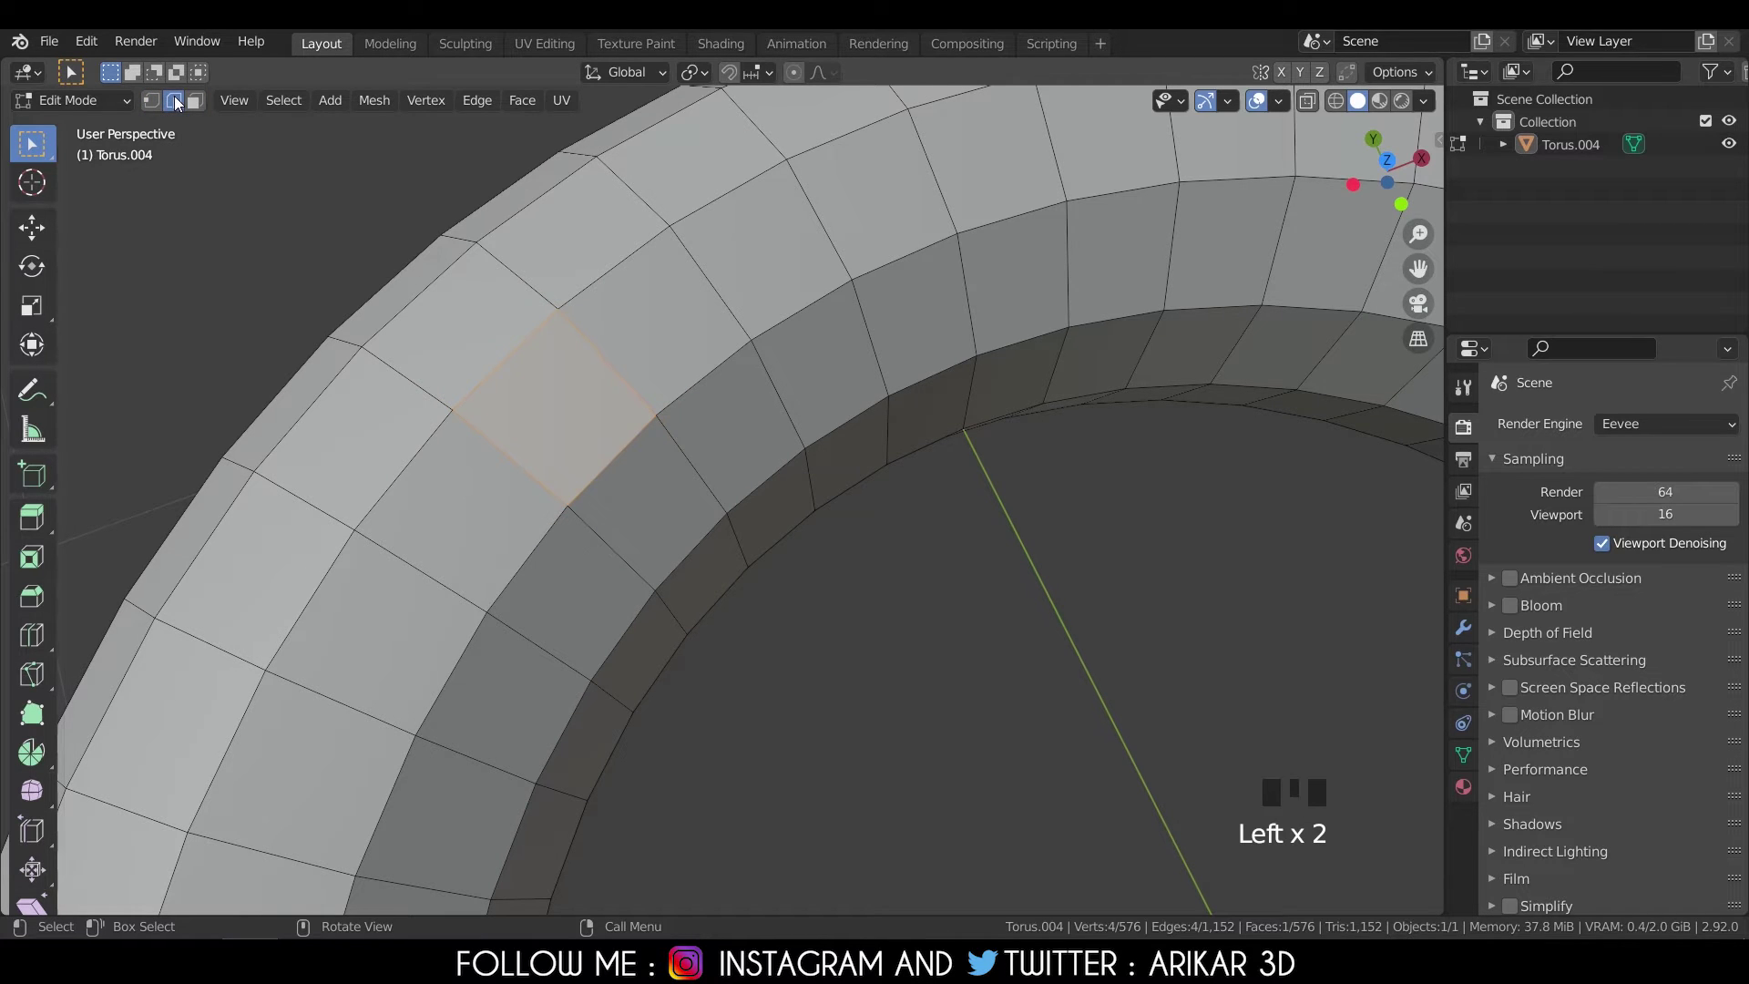
click(199, 113)
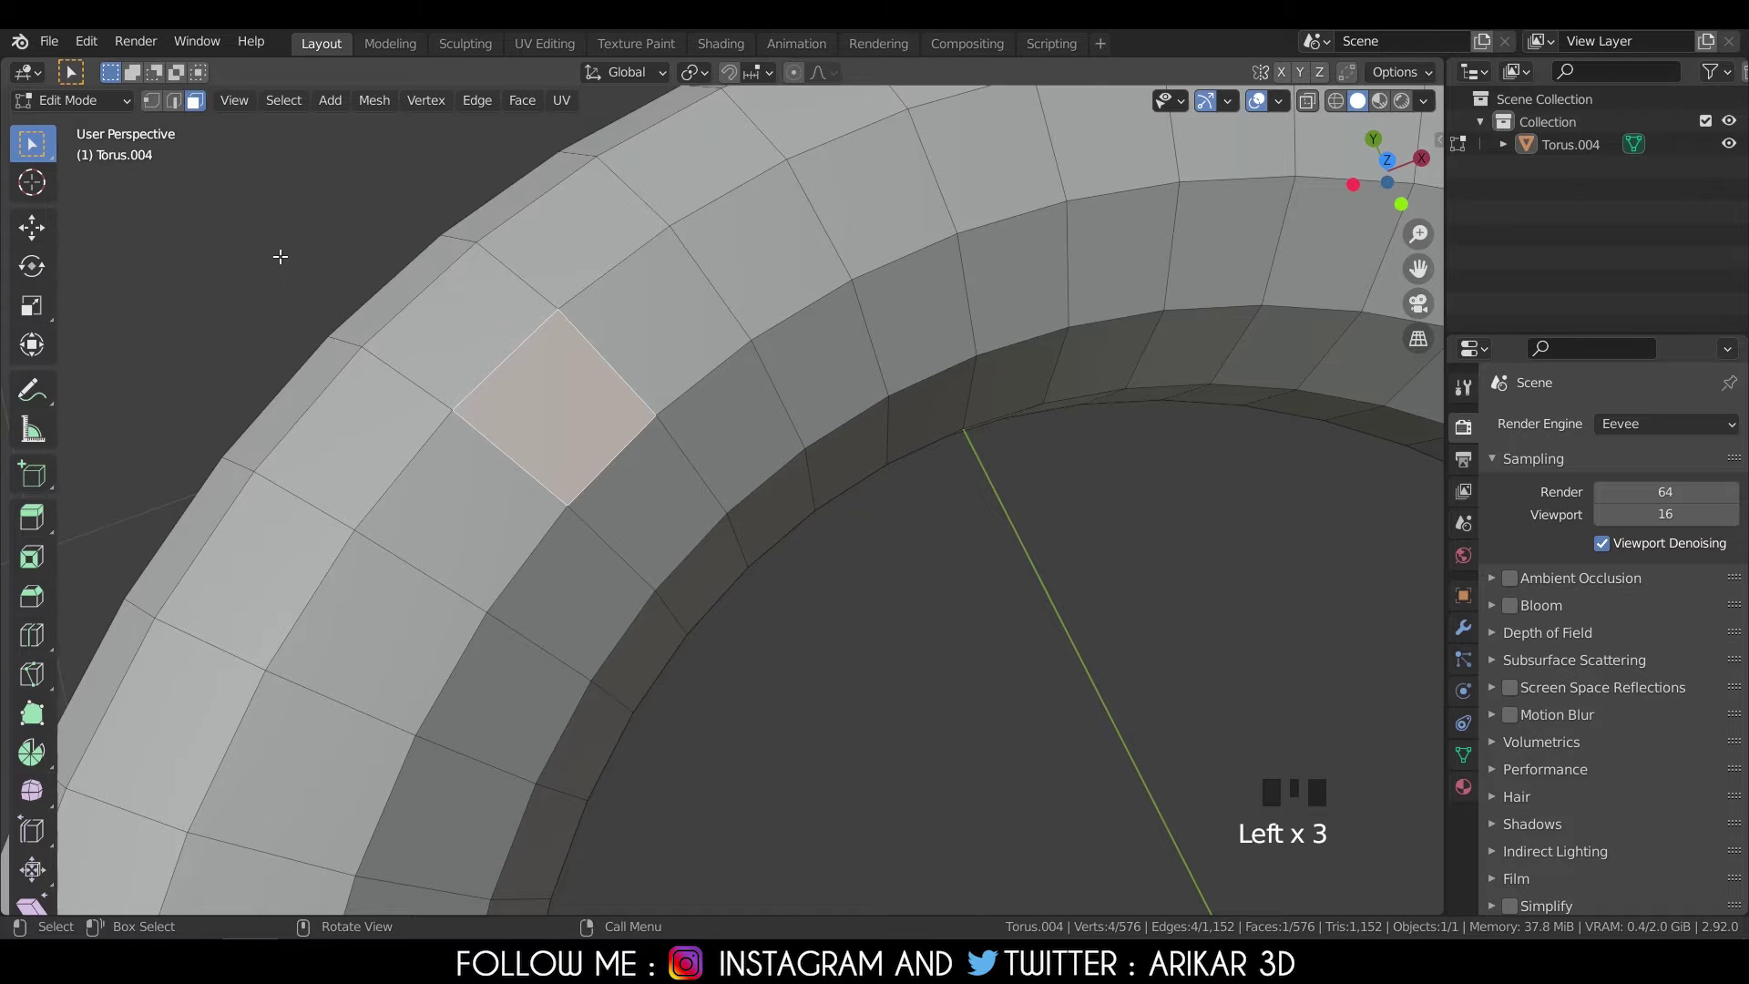
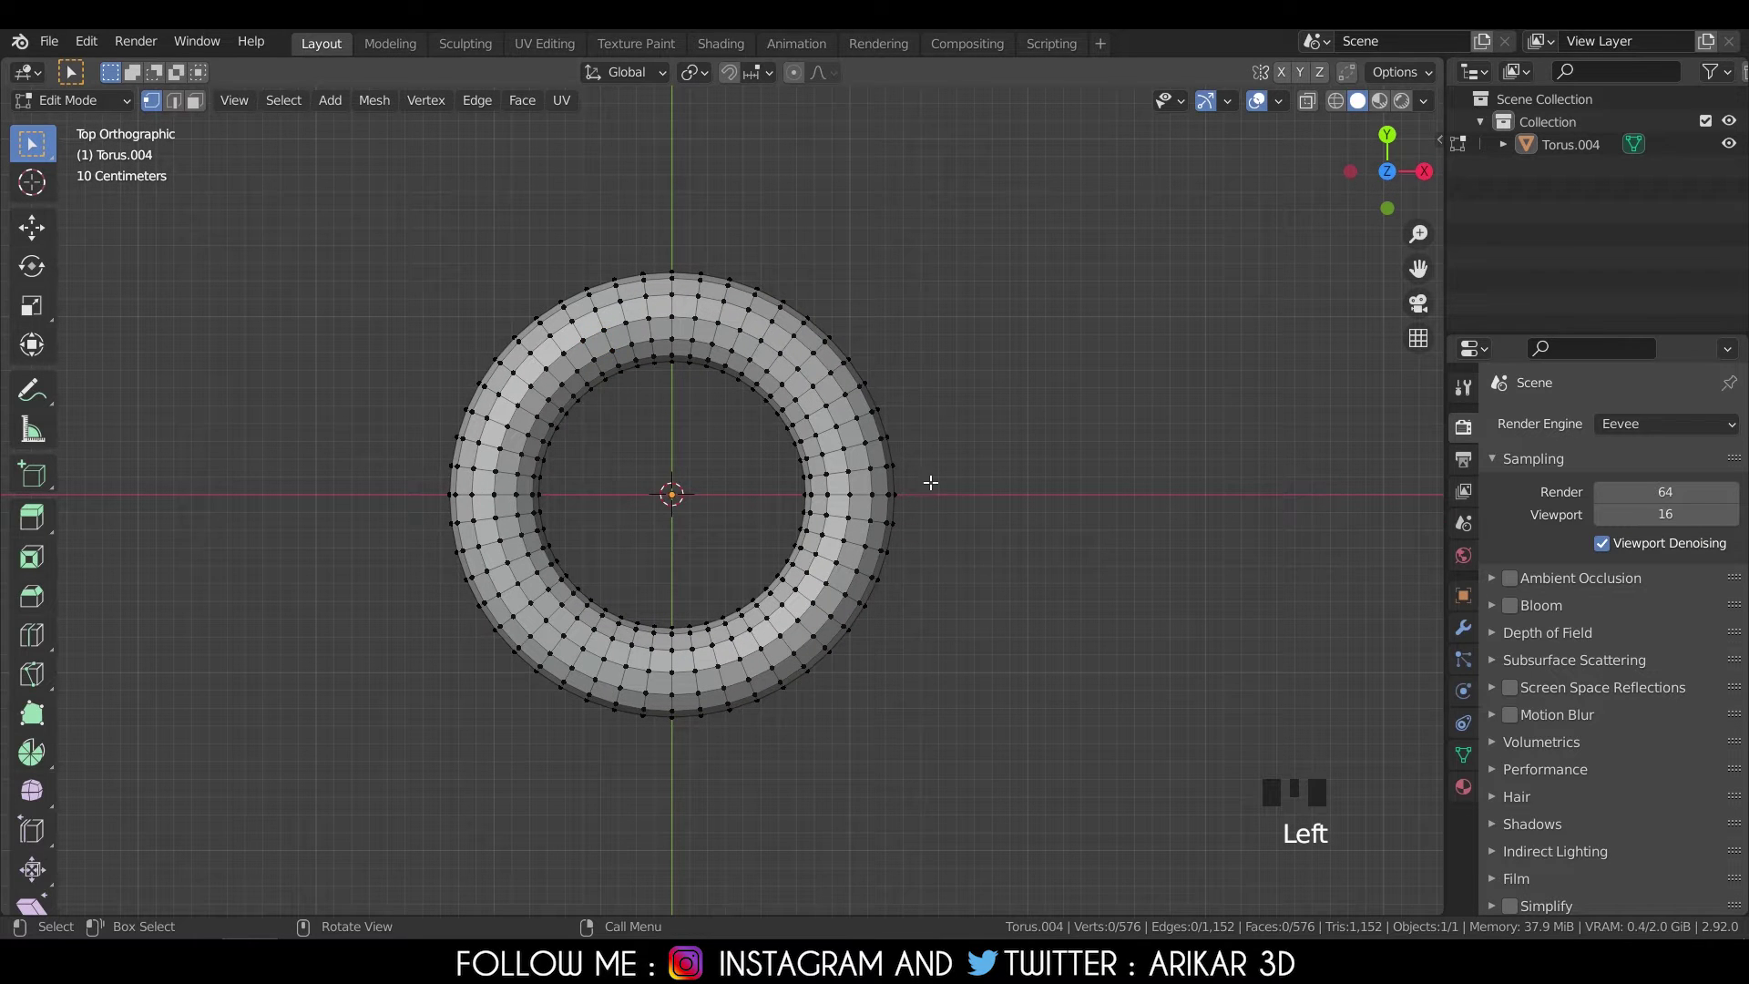
Toggle the whole torus between all vertices selected (A) and none selected (Alt+A).
key(a)
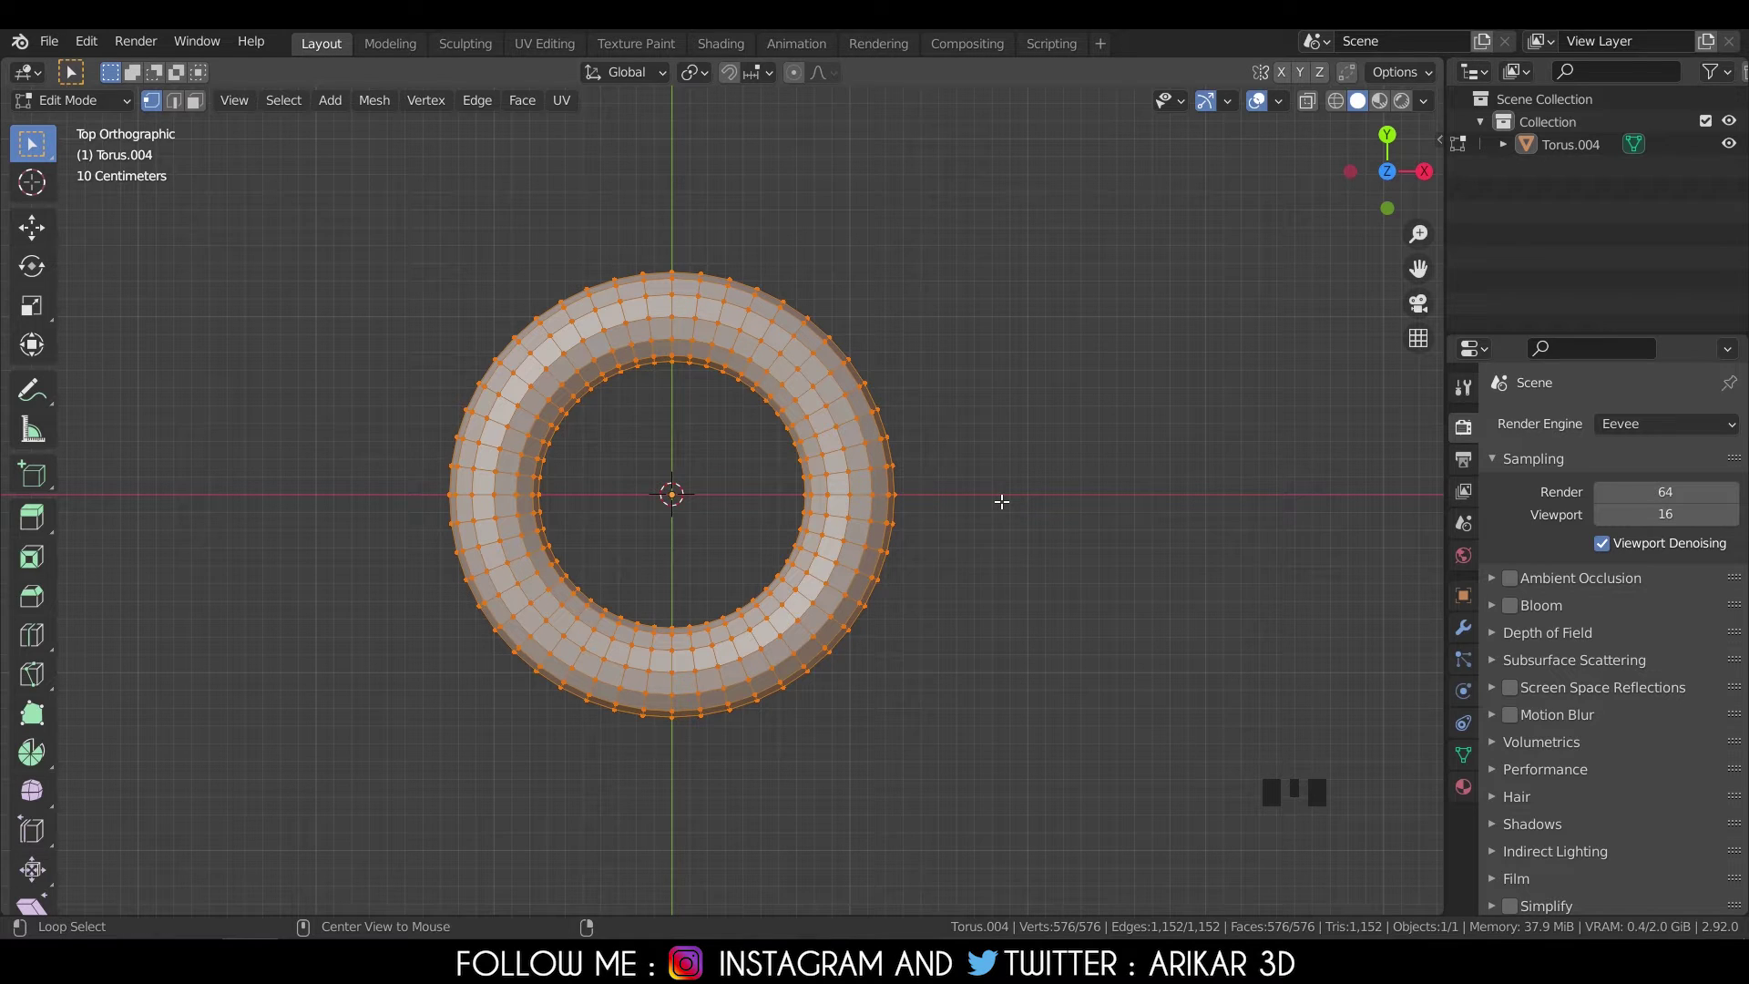
key(alt+a)
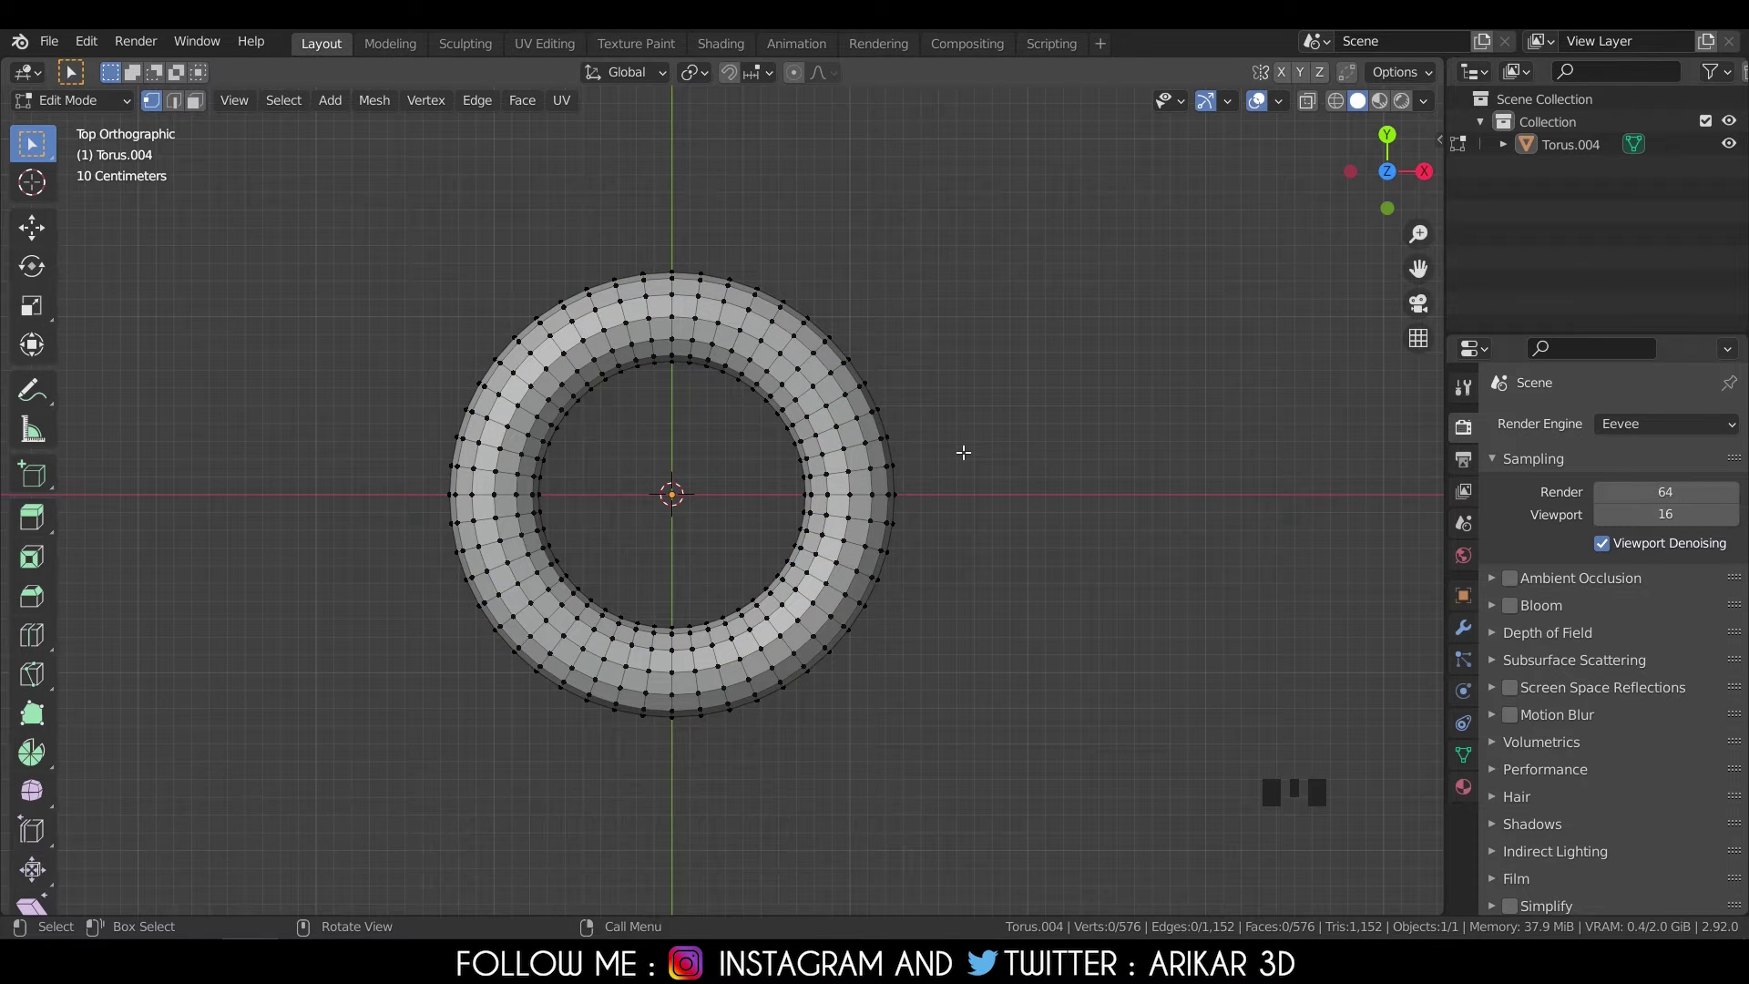
key(a)
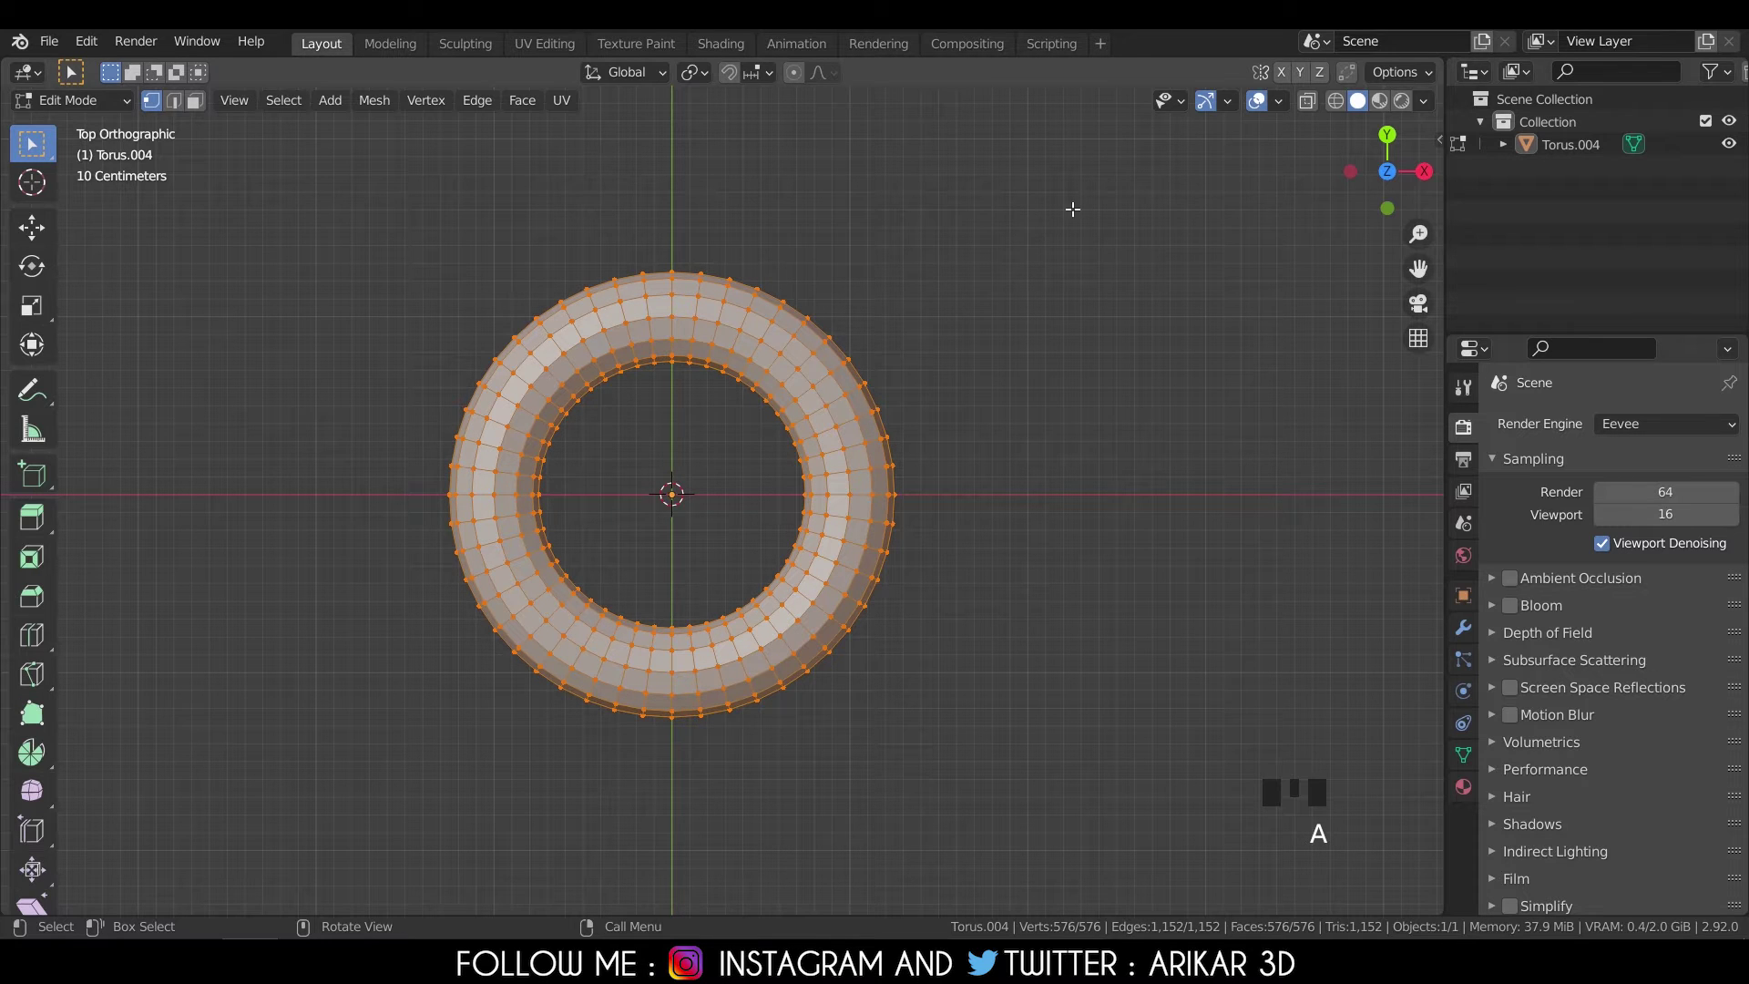
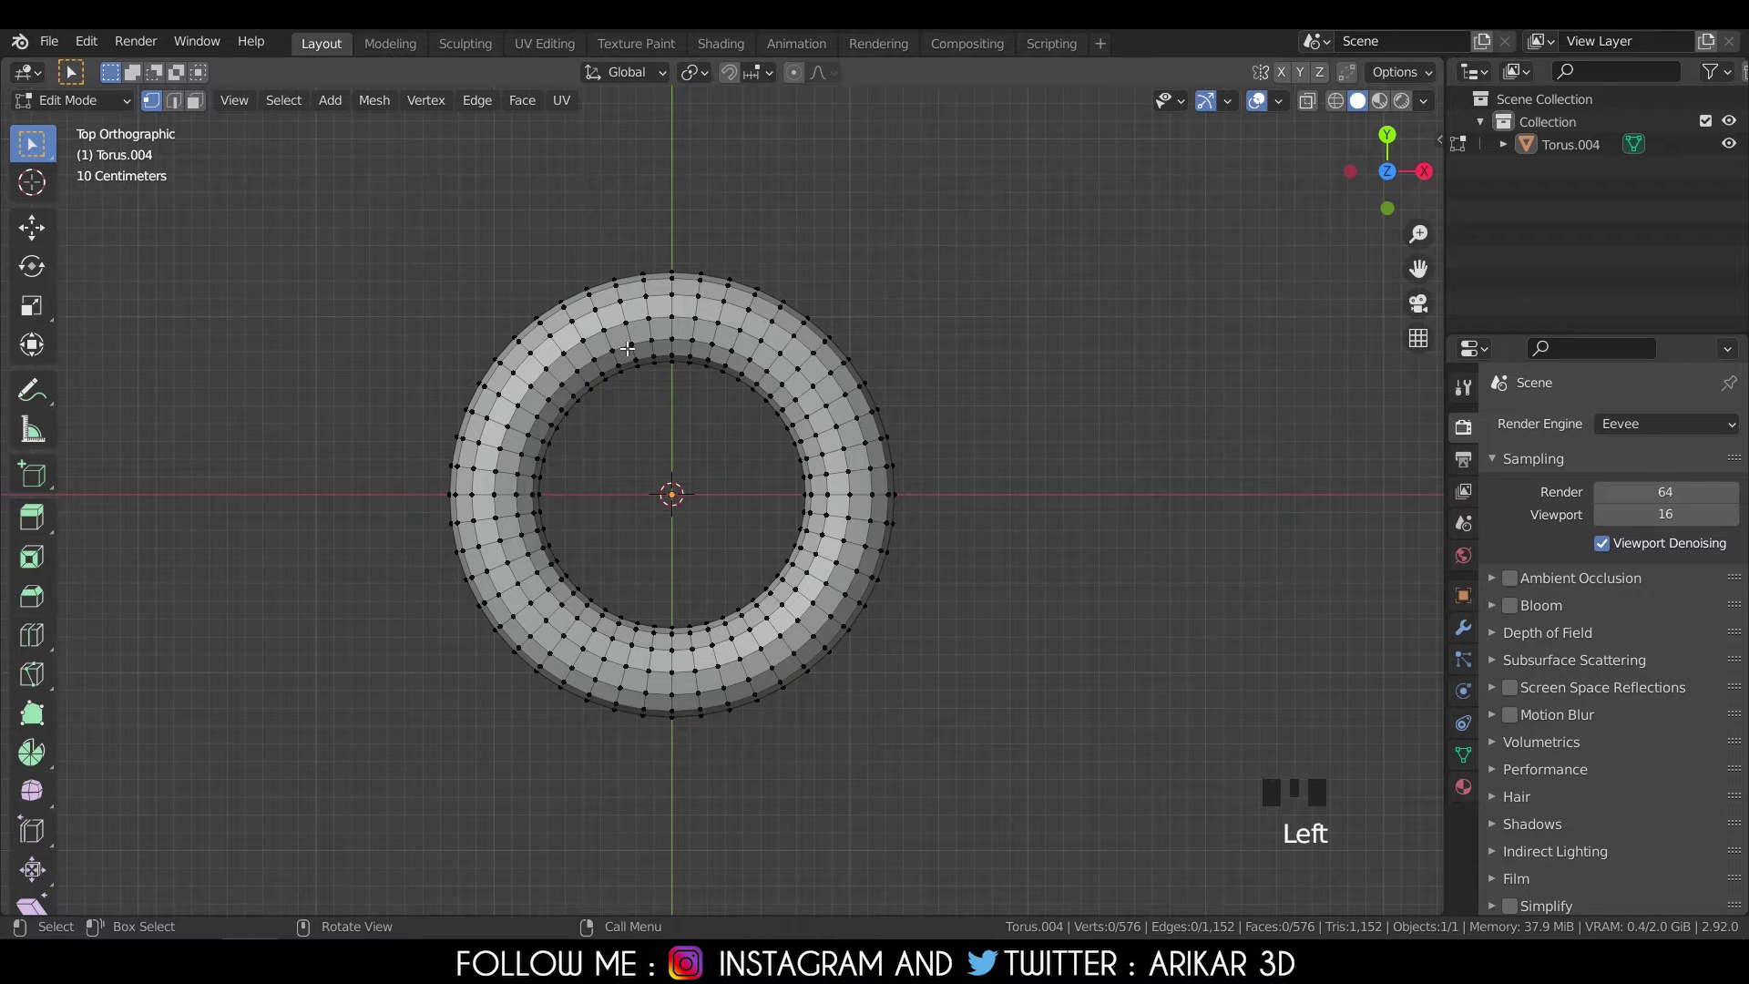
key(a)
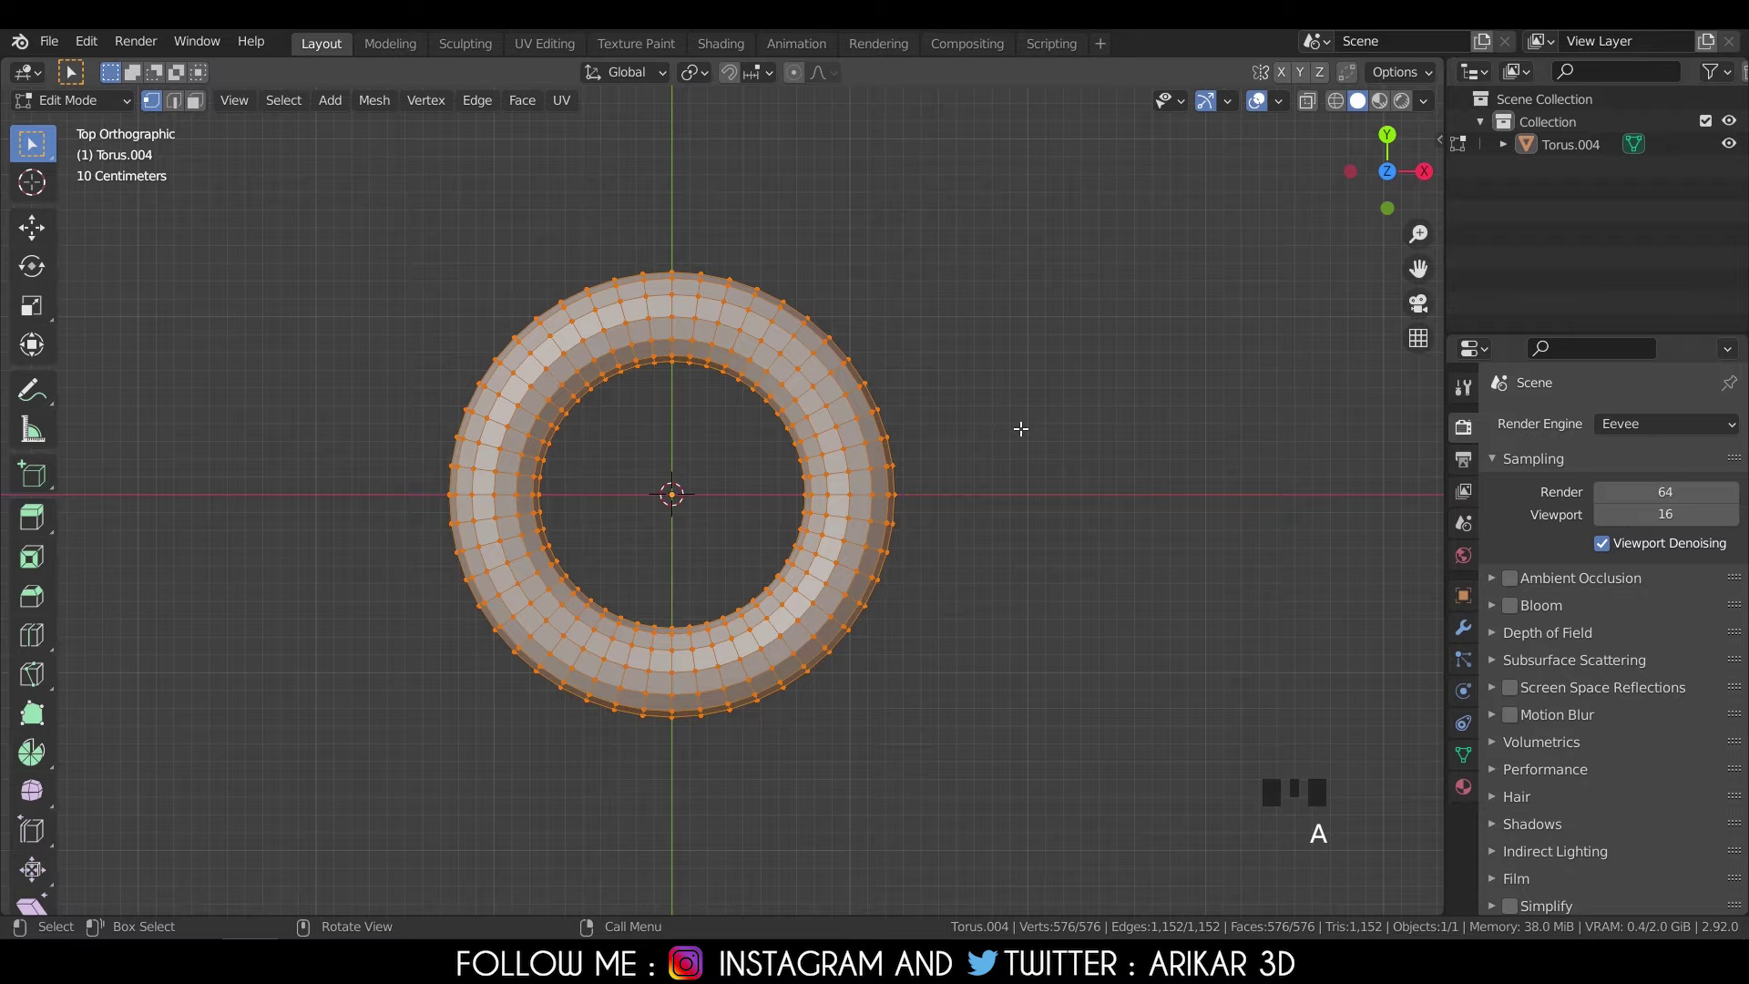
key(a)
key(a)
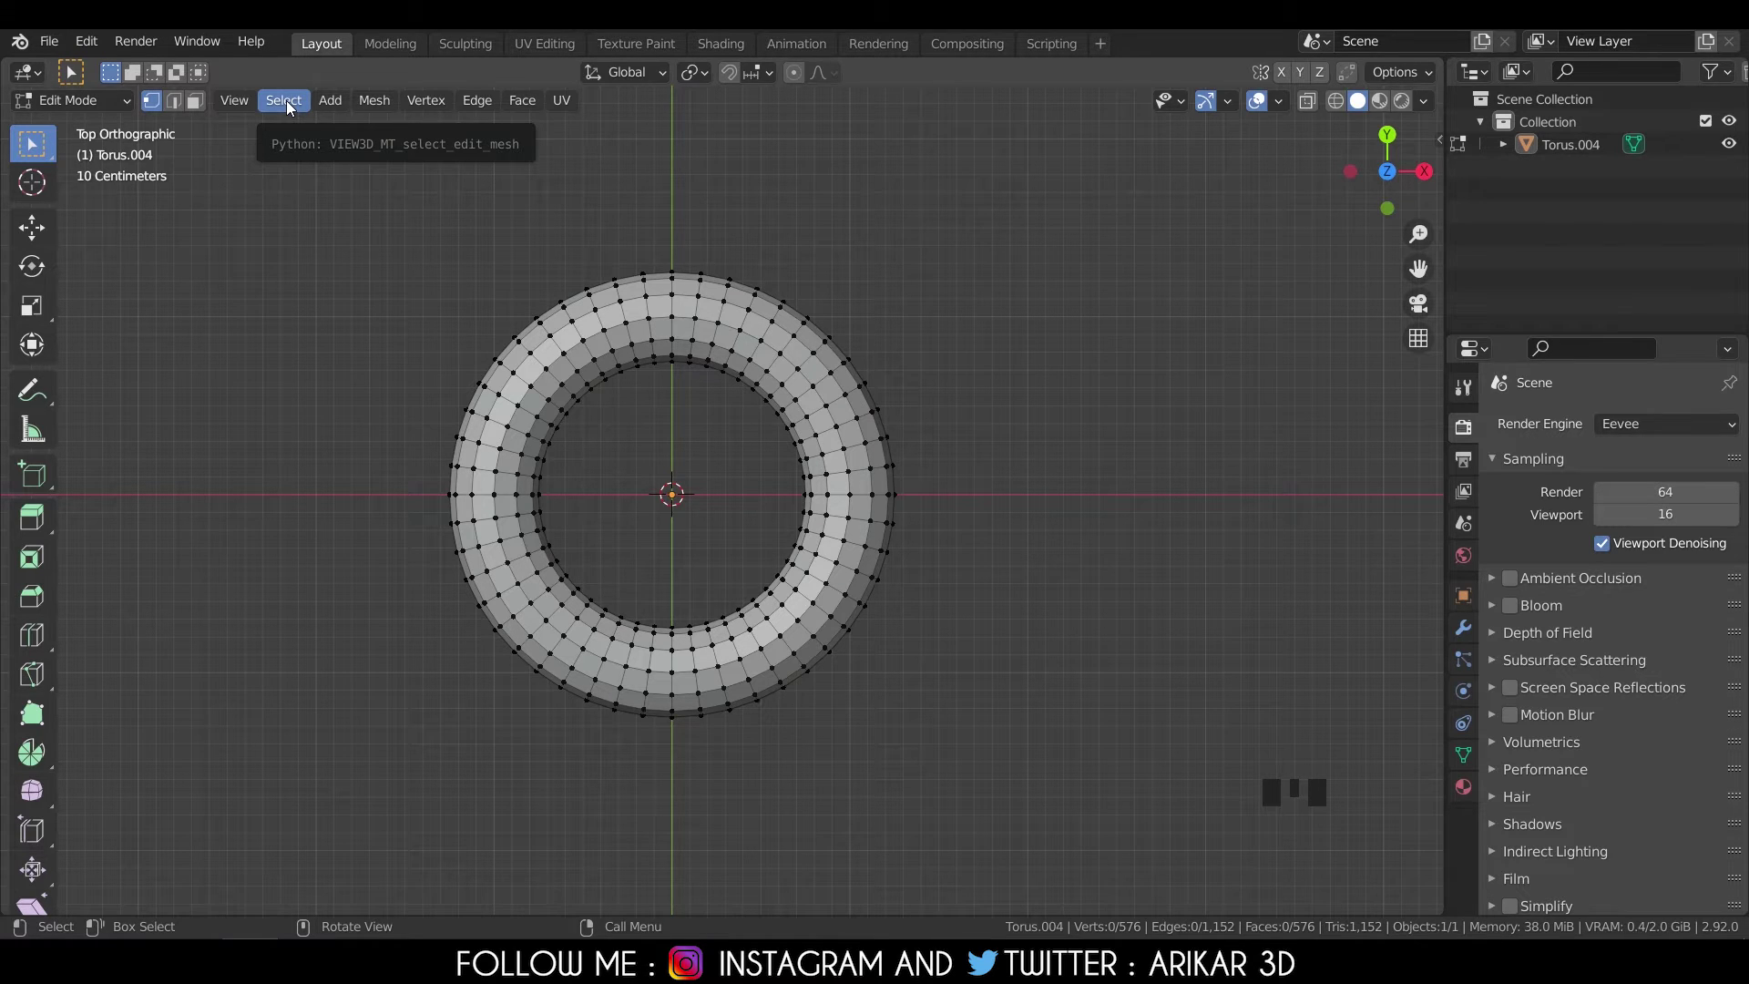
Box-select the right half of the torus's vertices.
drag(293, 106, 307, 136)
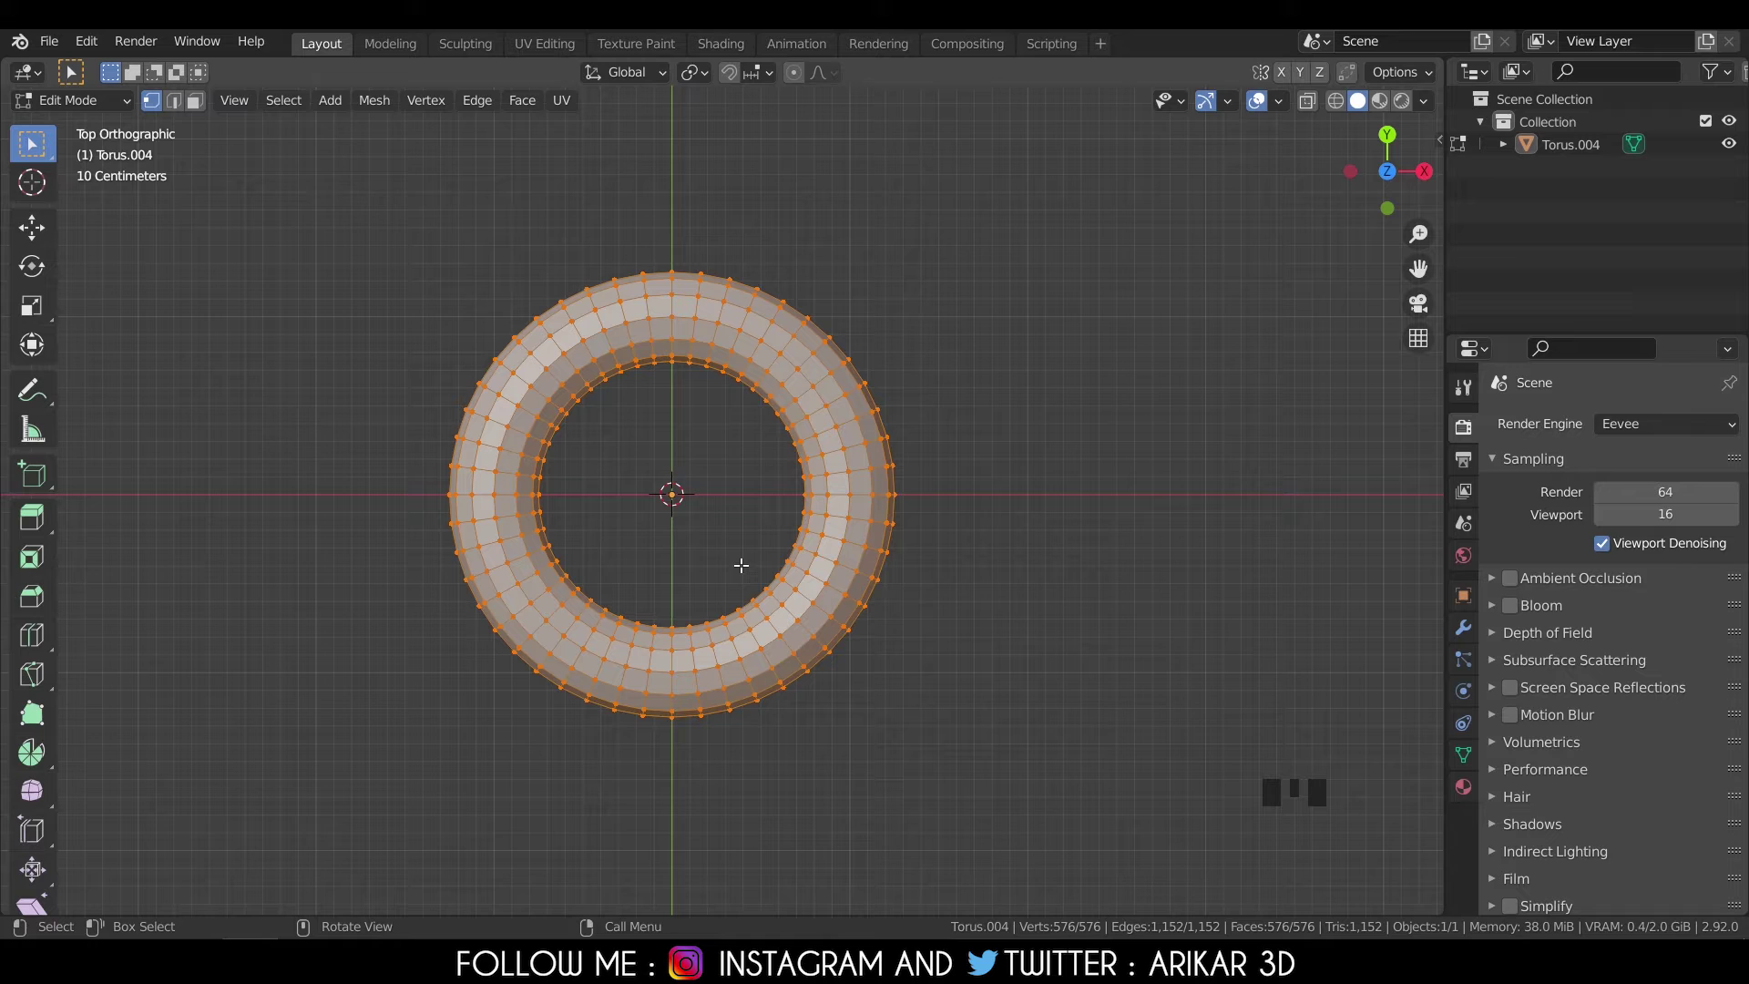
drag(286, 110, 460, 160)
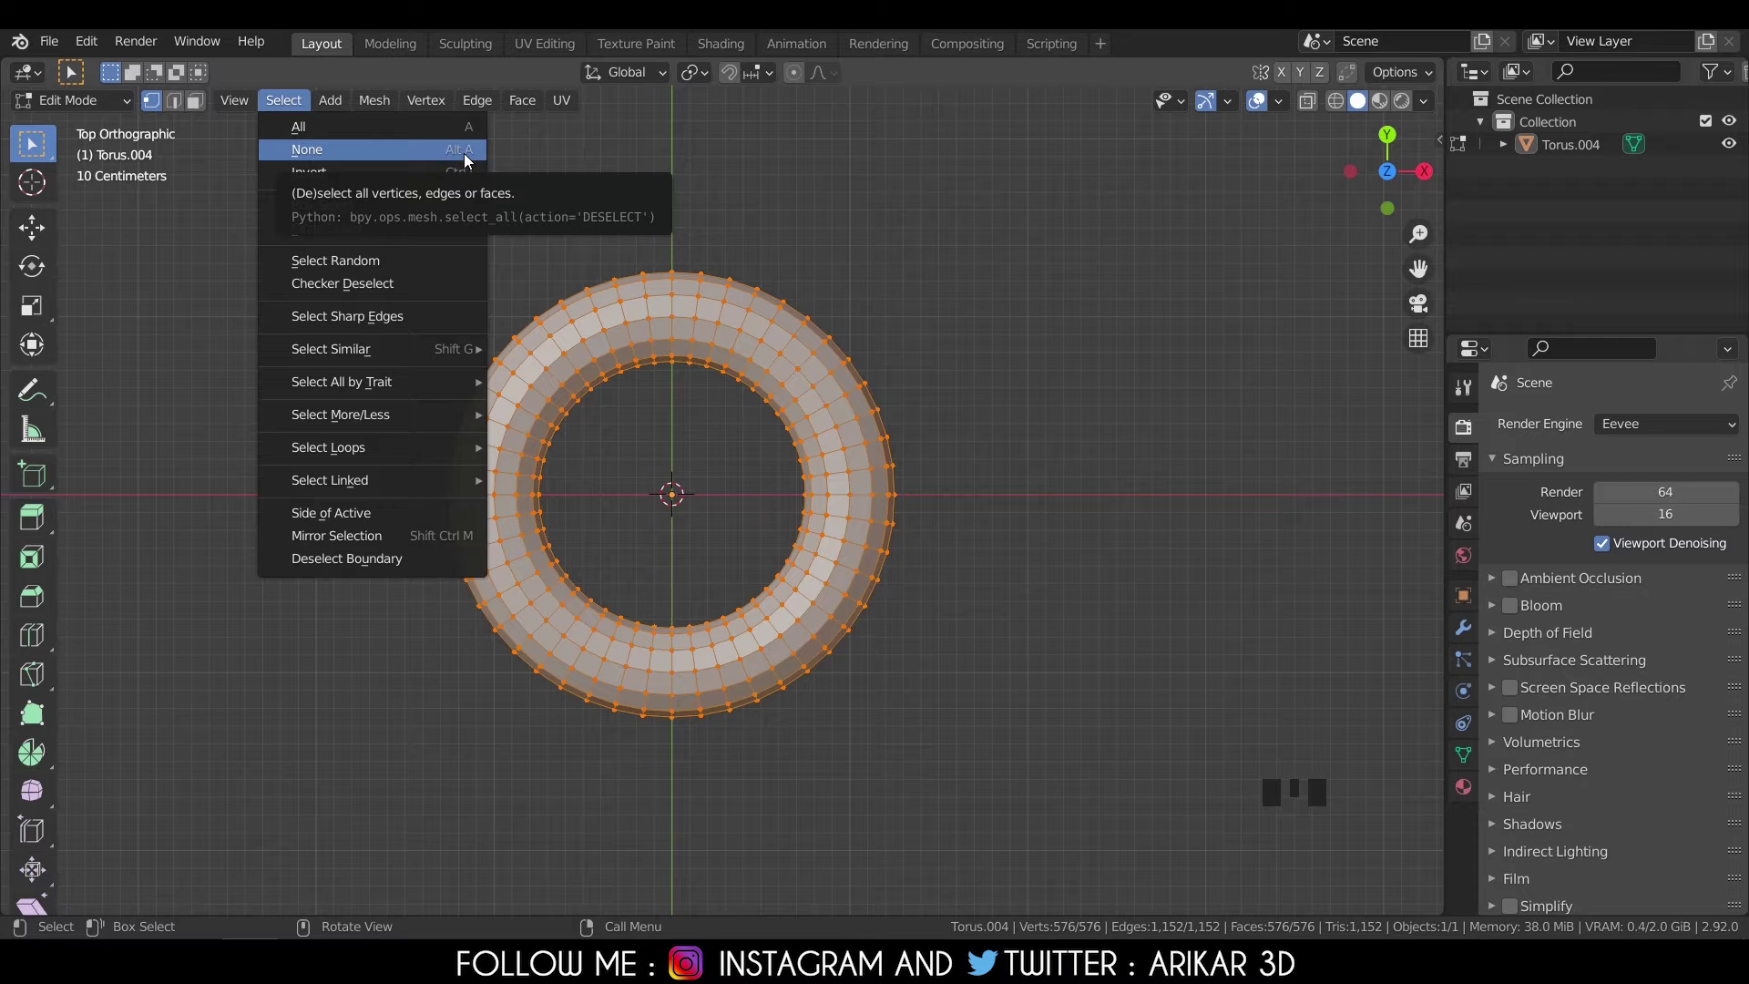
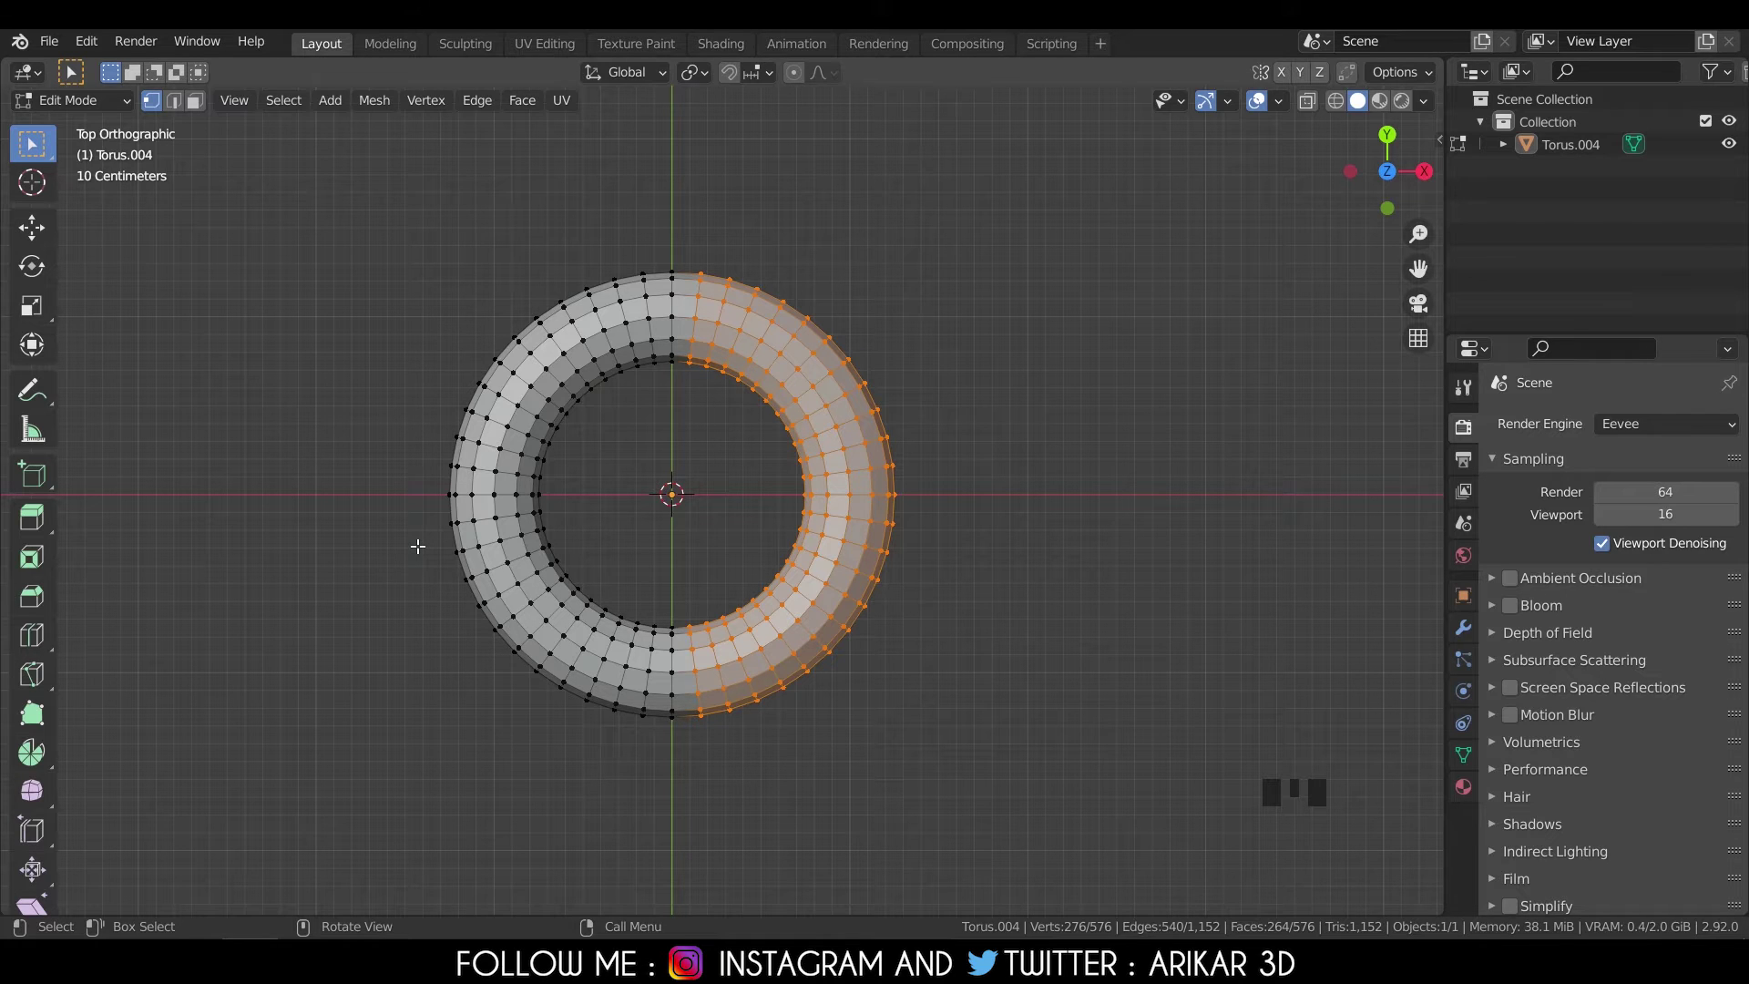
key(ctrl+i)
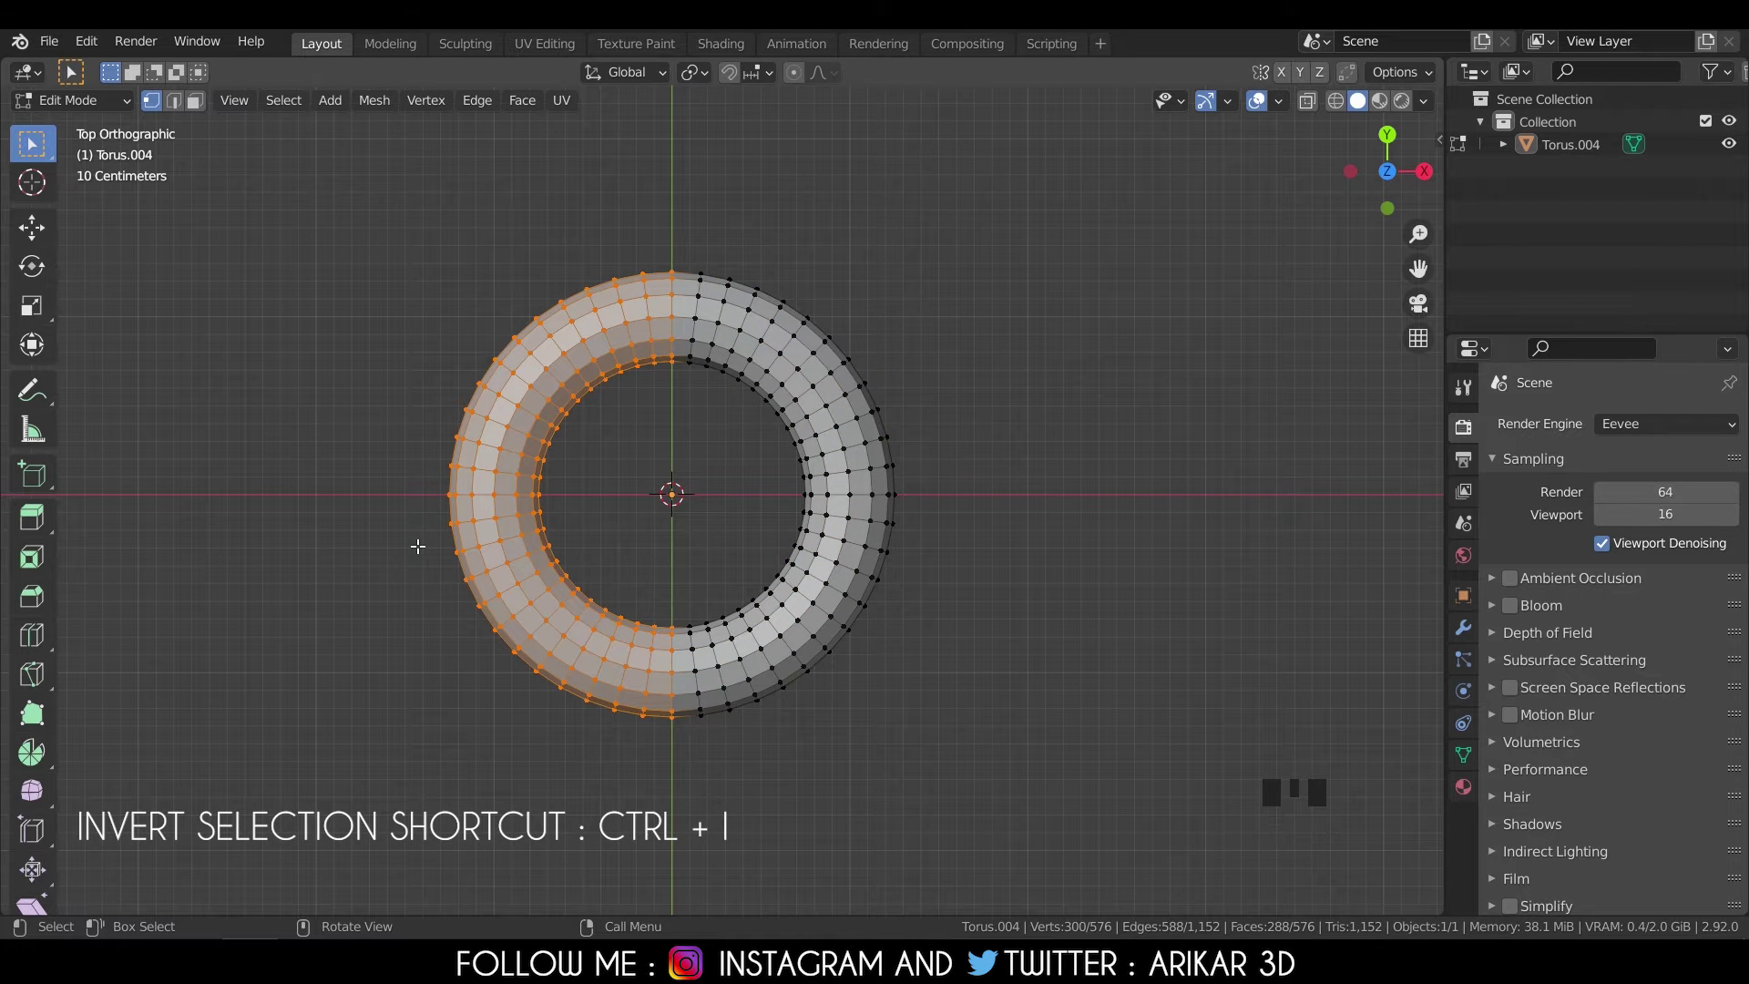
drag(292, 104, 470, 190)
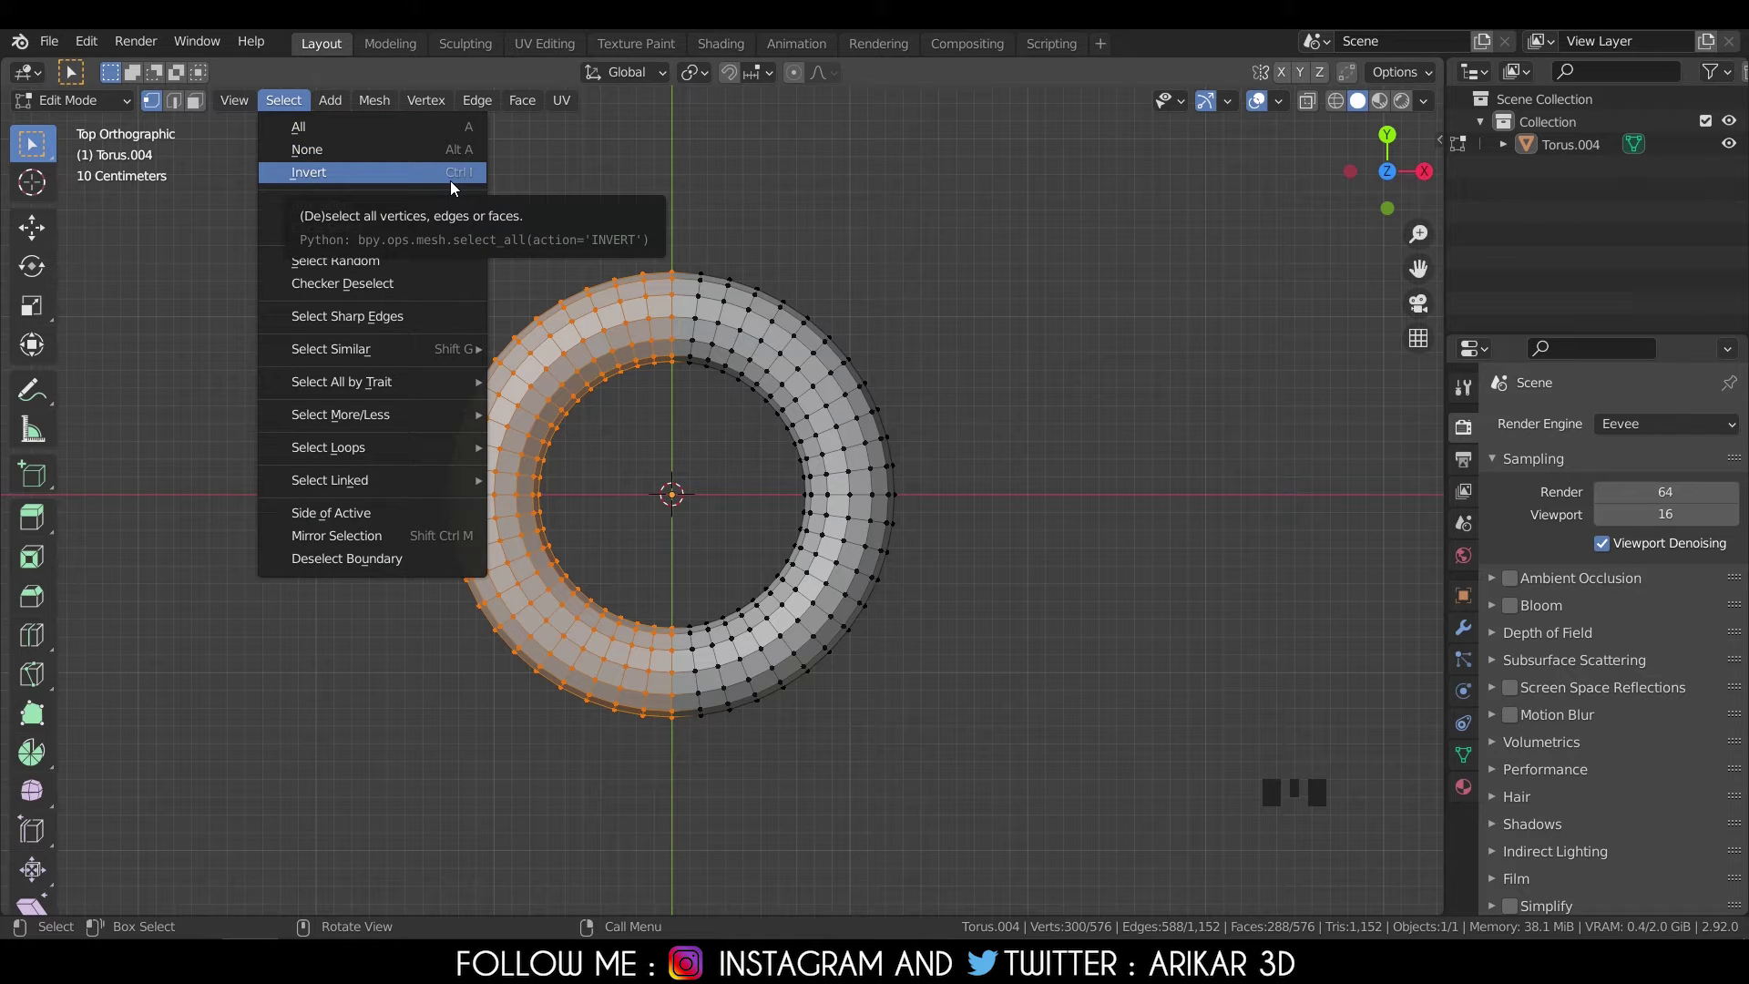
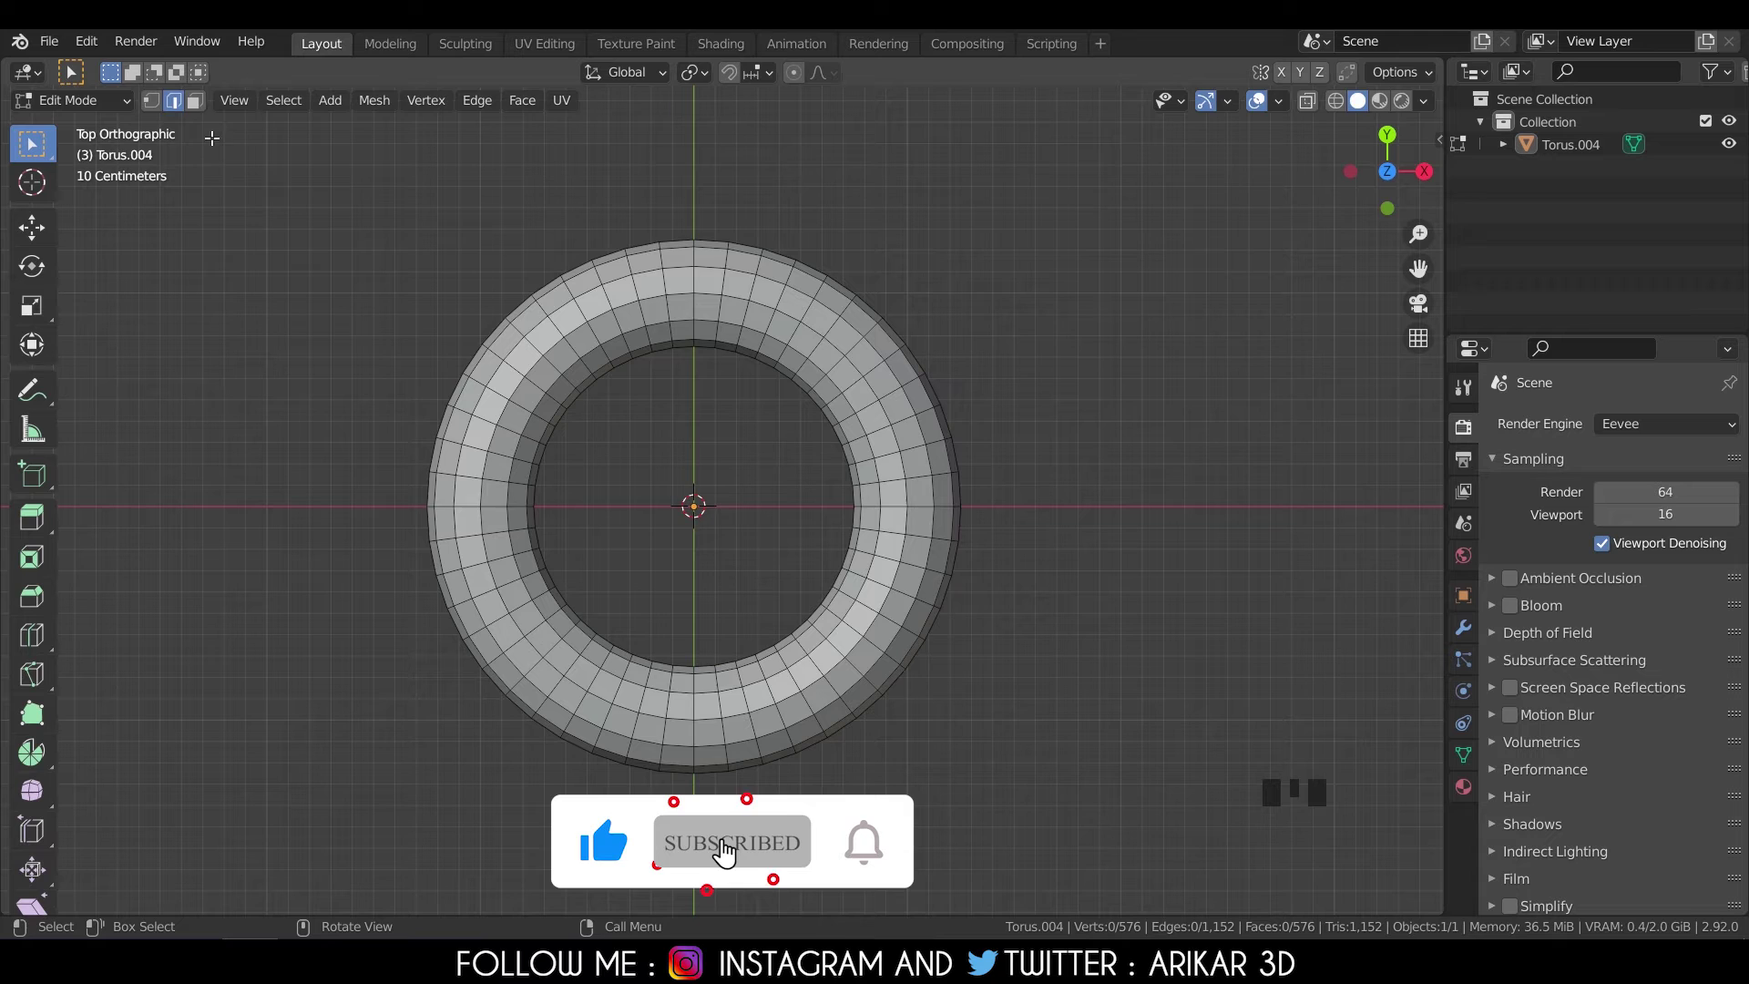
Switch to vertex select mode, then add edge and face modes alongside it.
key(1)
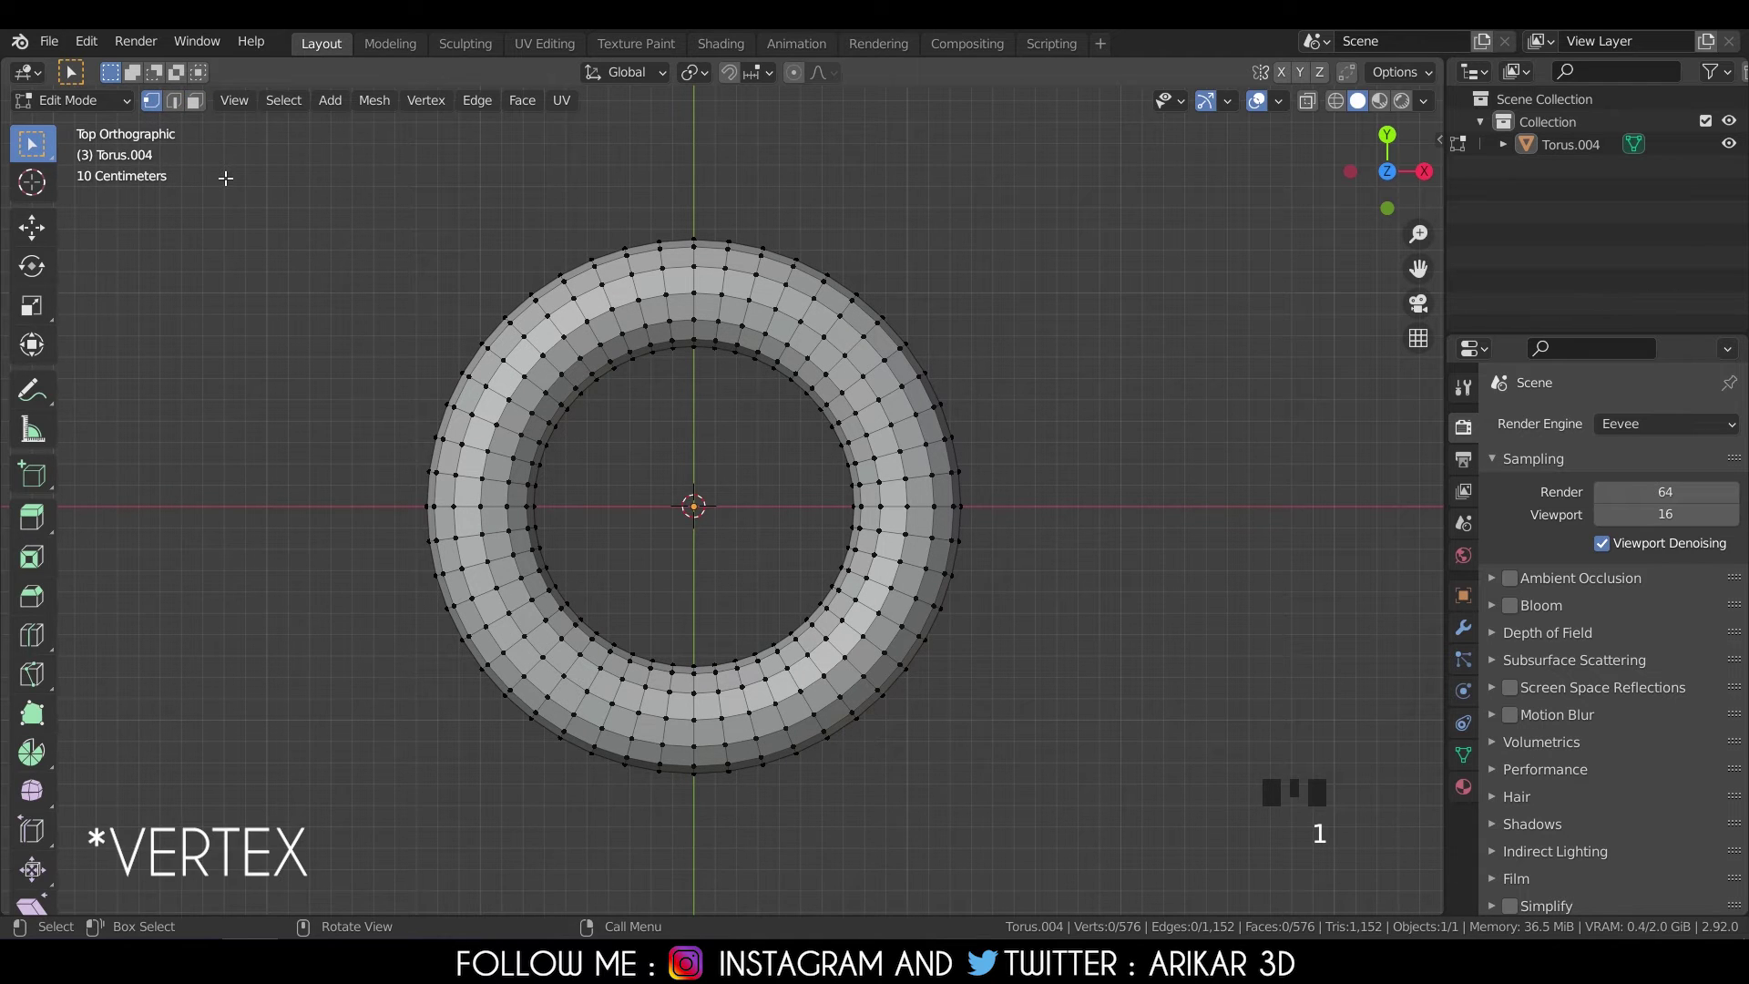
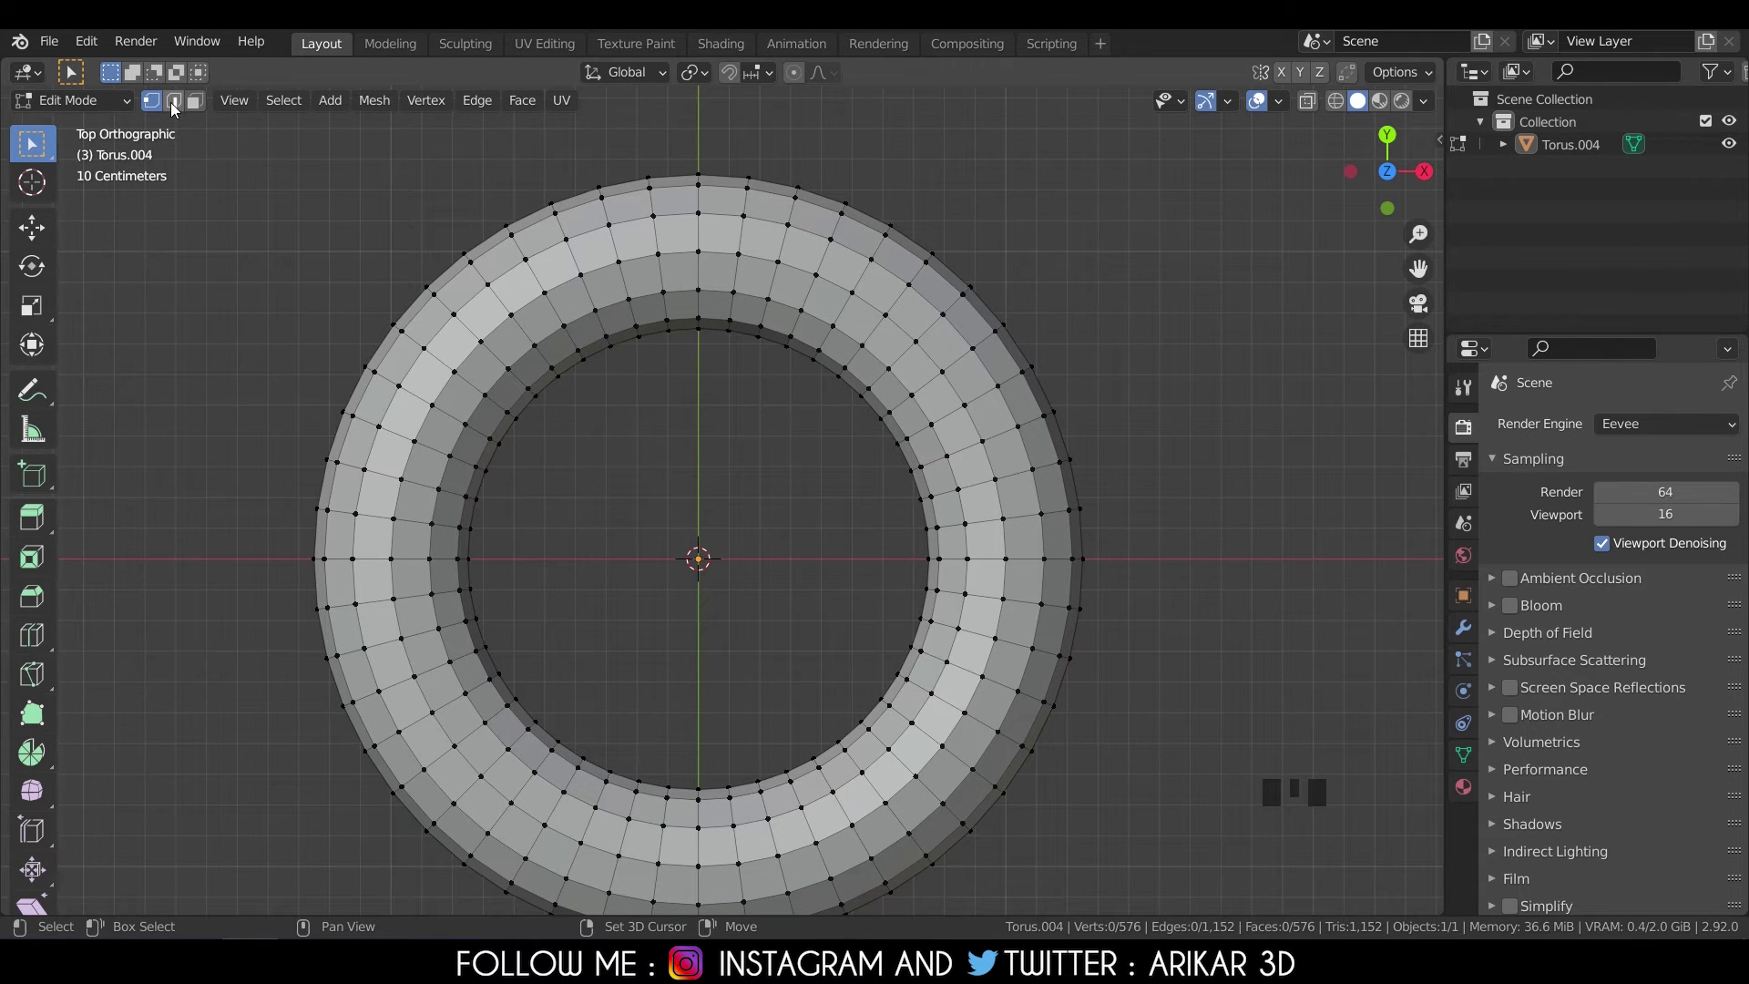
click(184, 104)
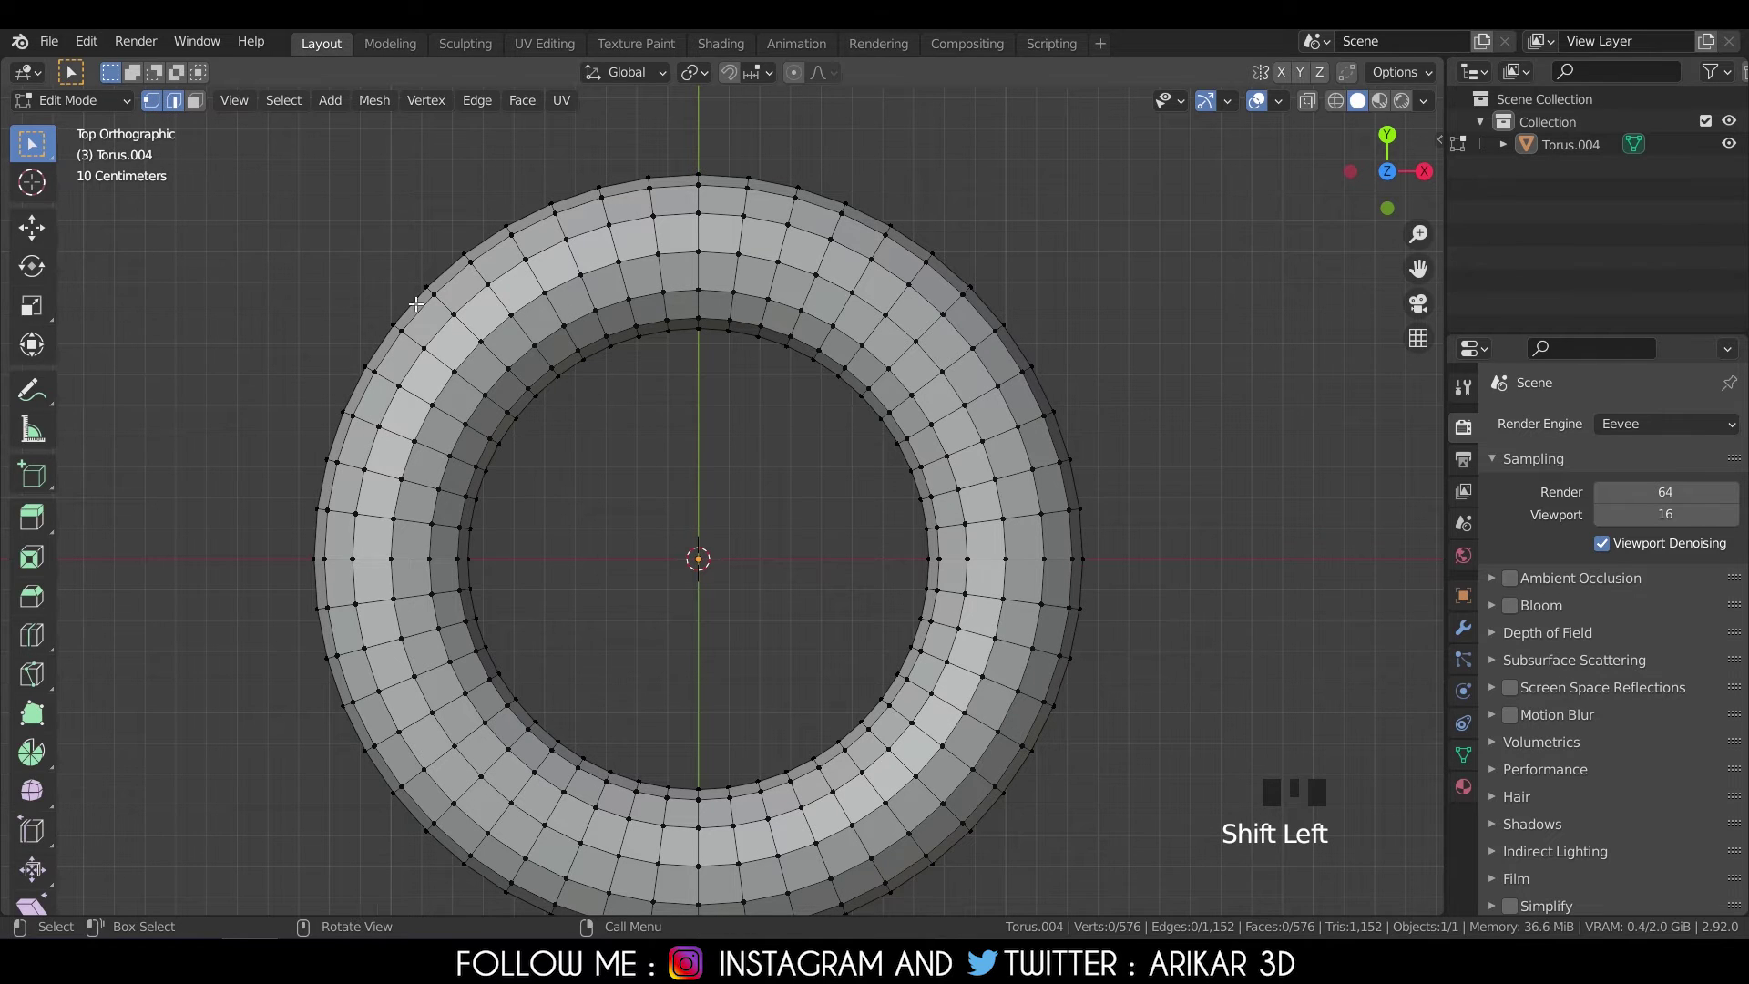
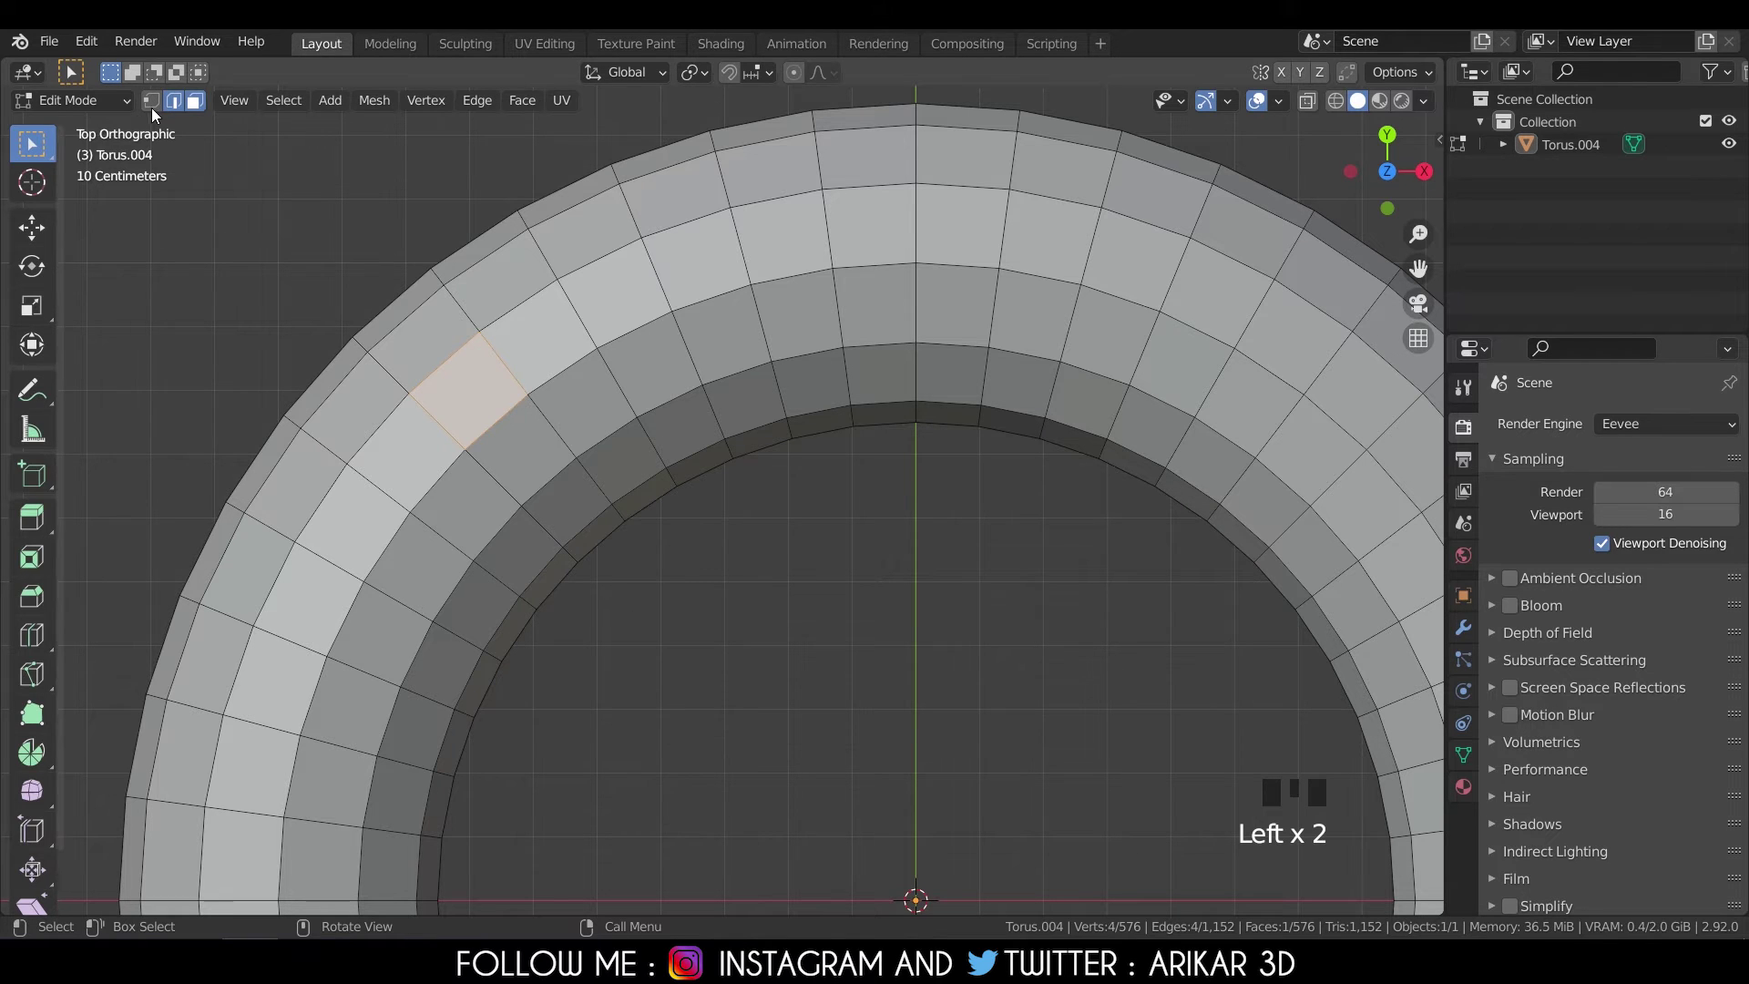
Toggle vertex mode back on with edges and faces, then clear the selection.
click(165, 105)
click(206, 112)
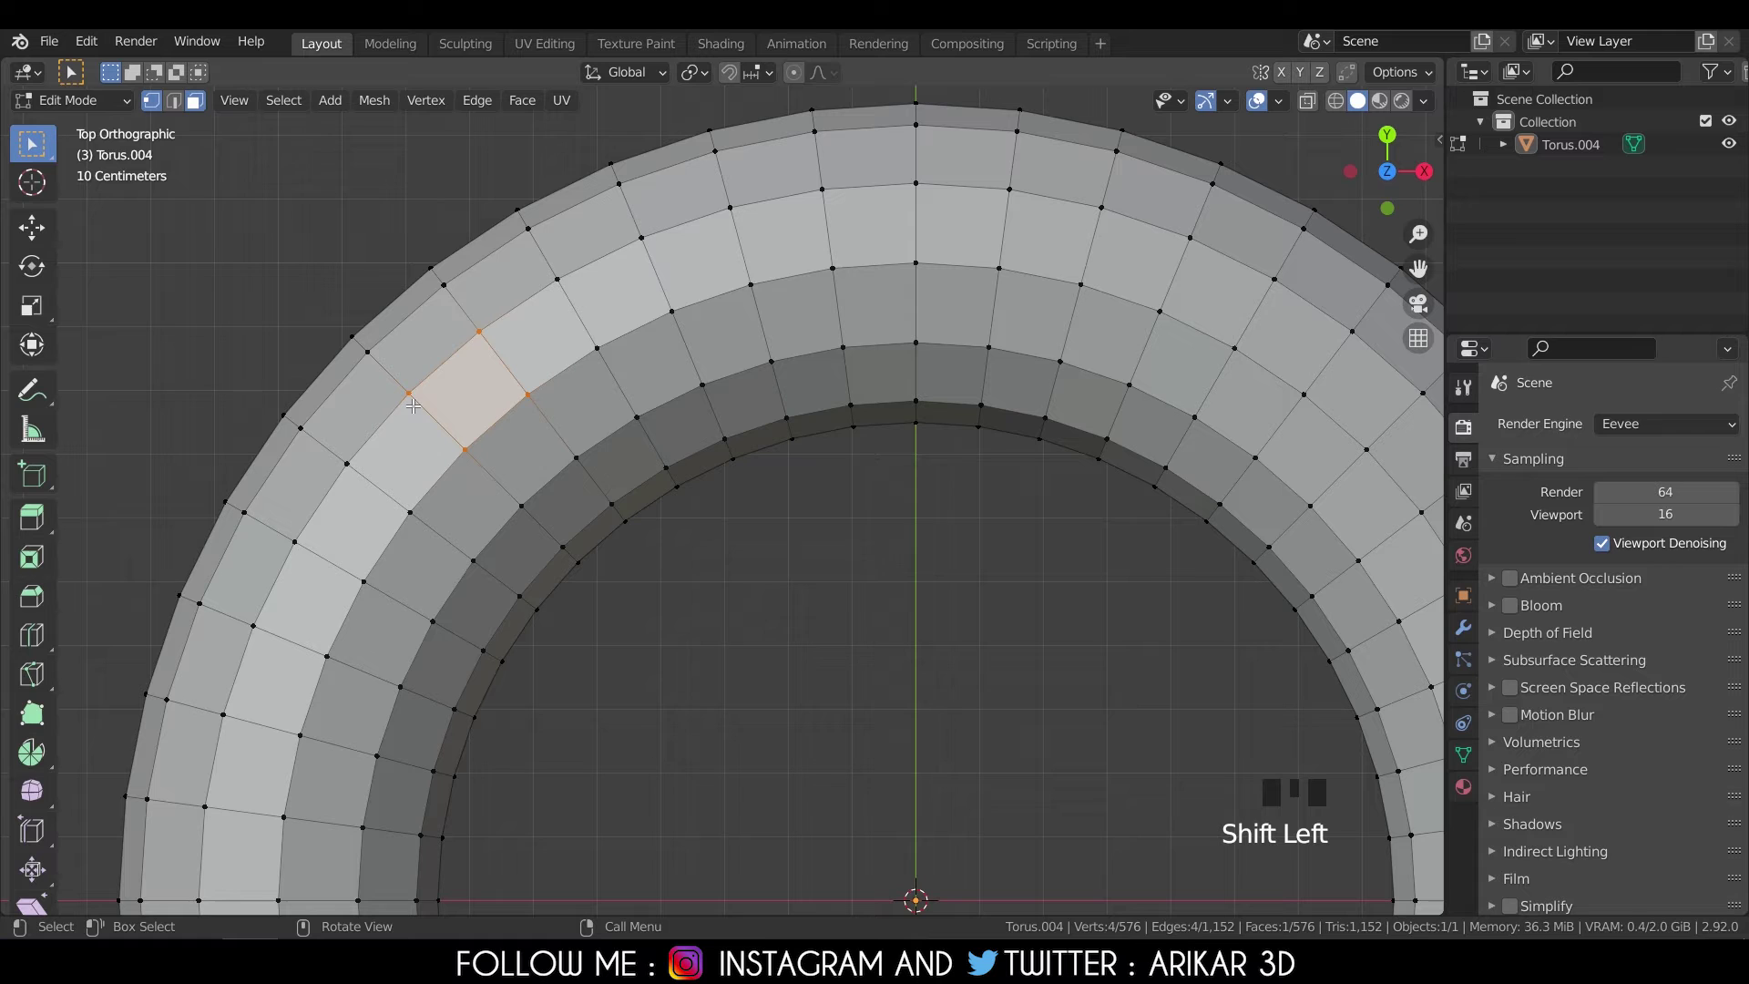
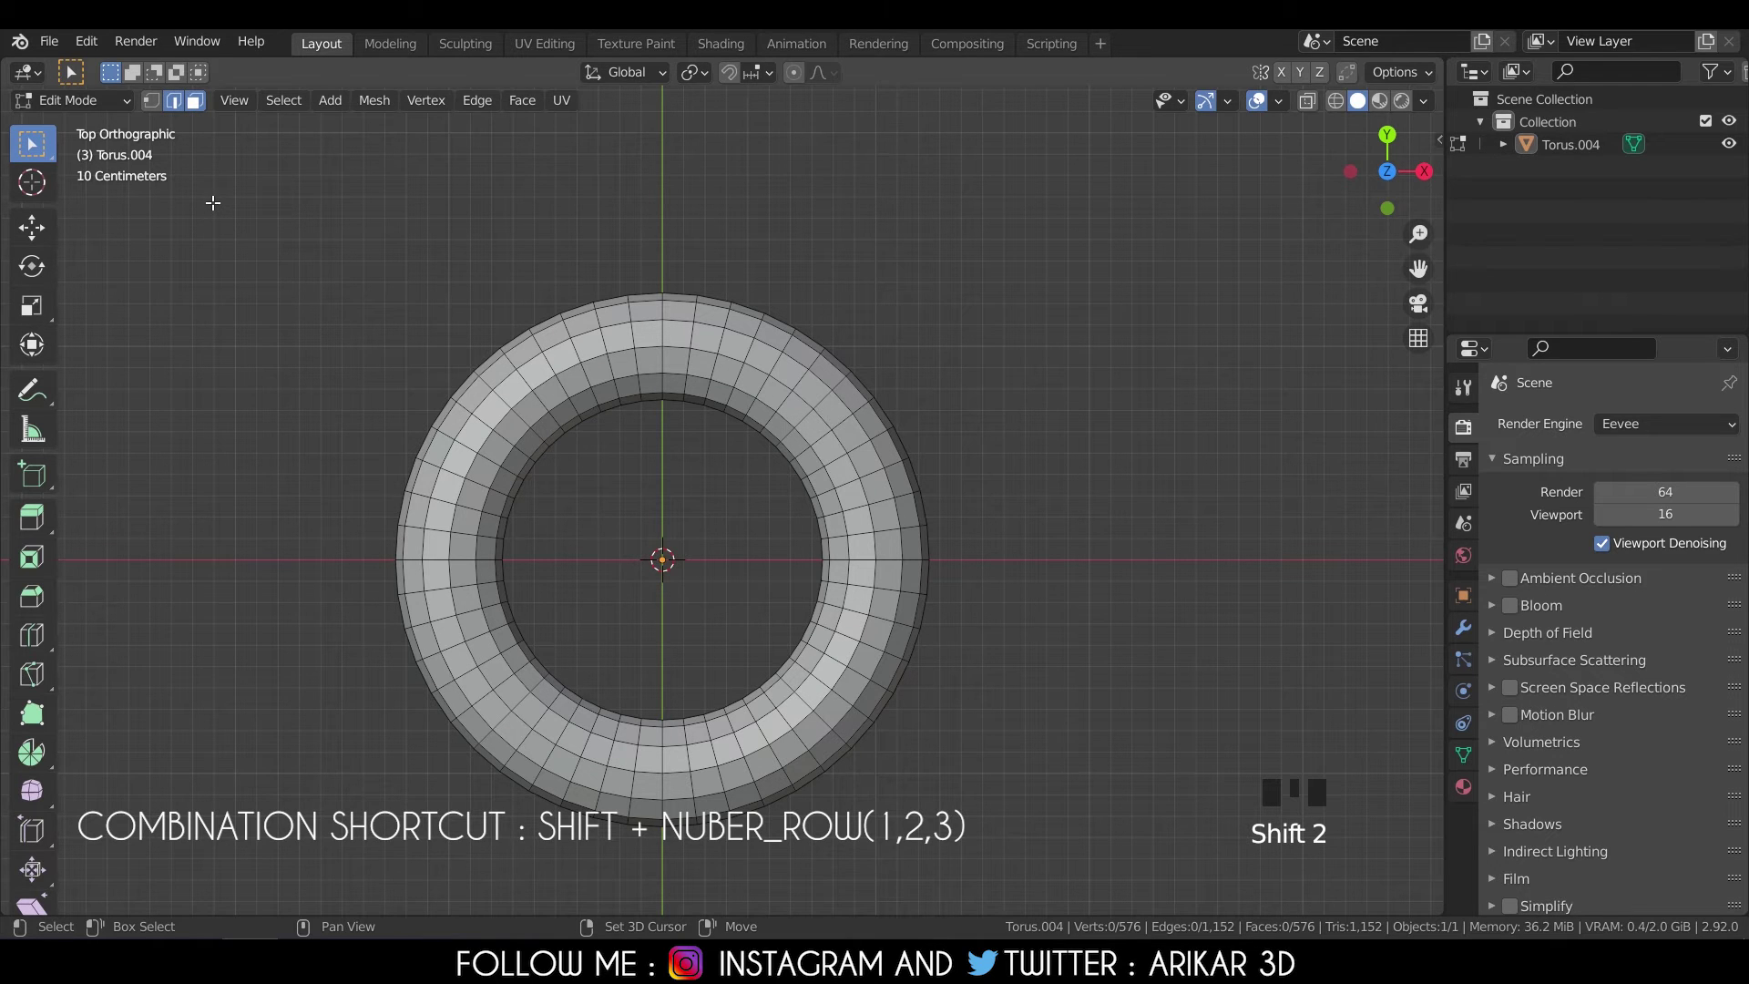
Combine vertex, edge and face selection modes with Shift+3 and Shift+1.
key(shift+3)
key(shift+1)
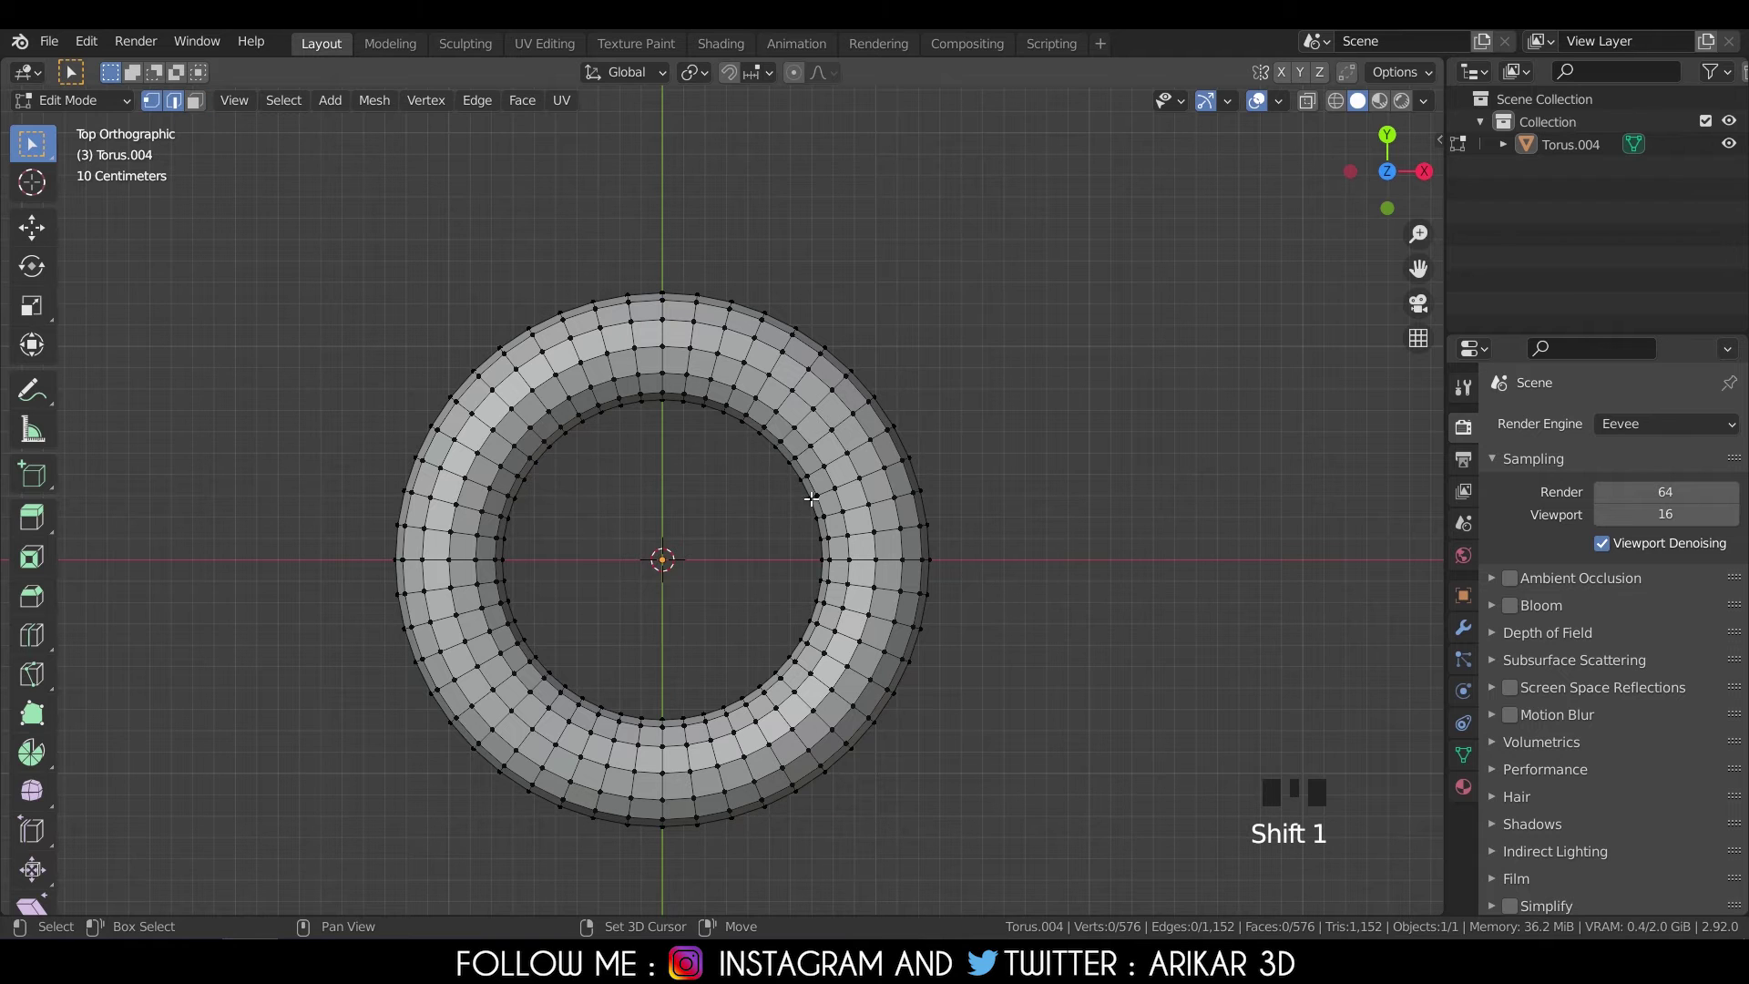
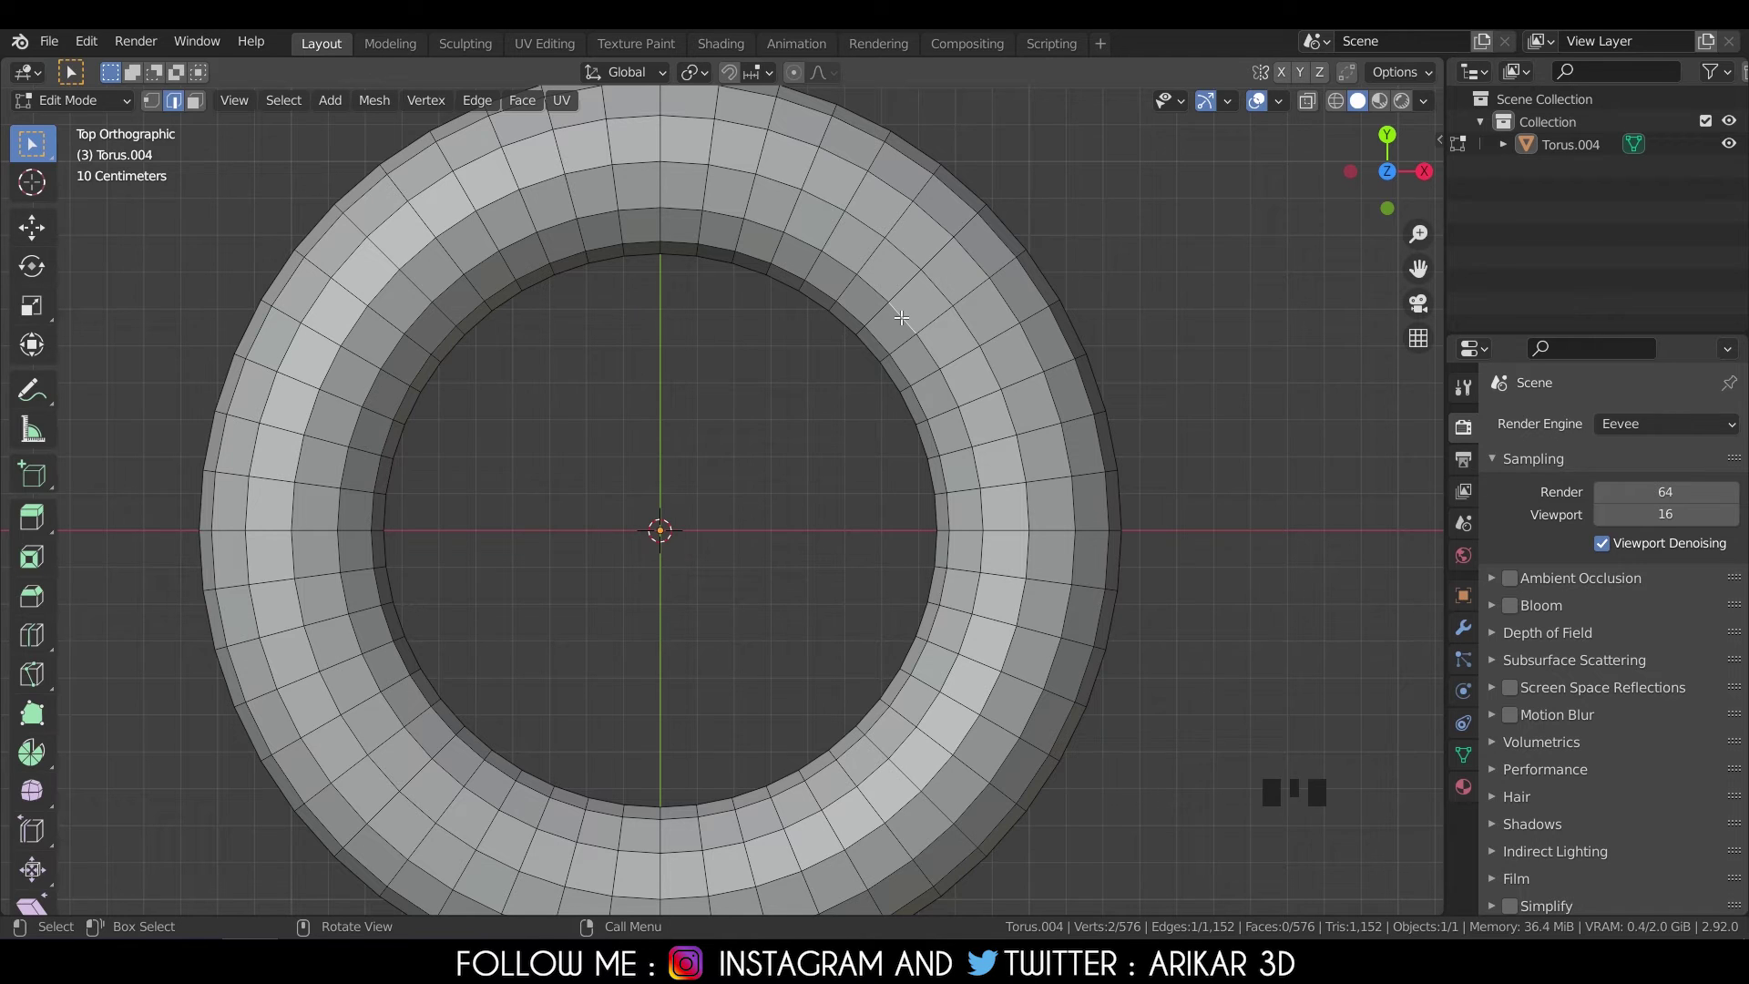
Browse the Select > Select Loops menu for the selected edge.
drag(296, 112, 493, 470)
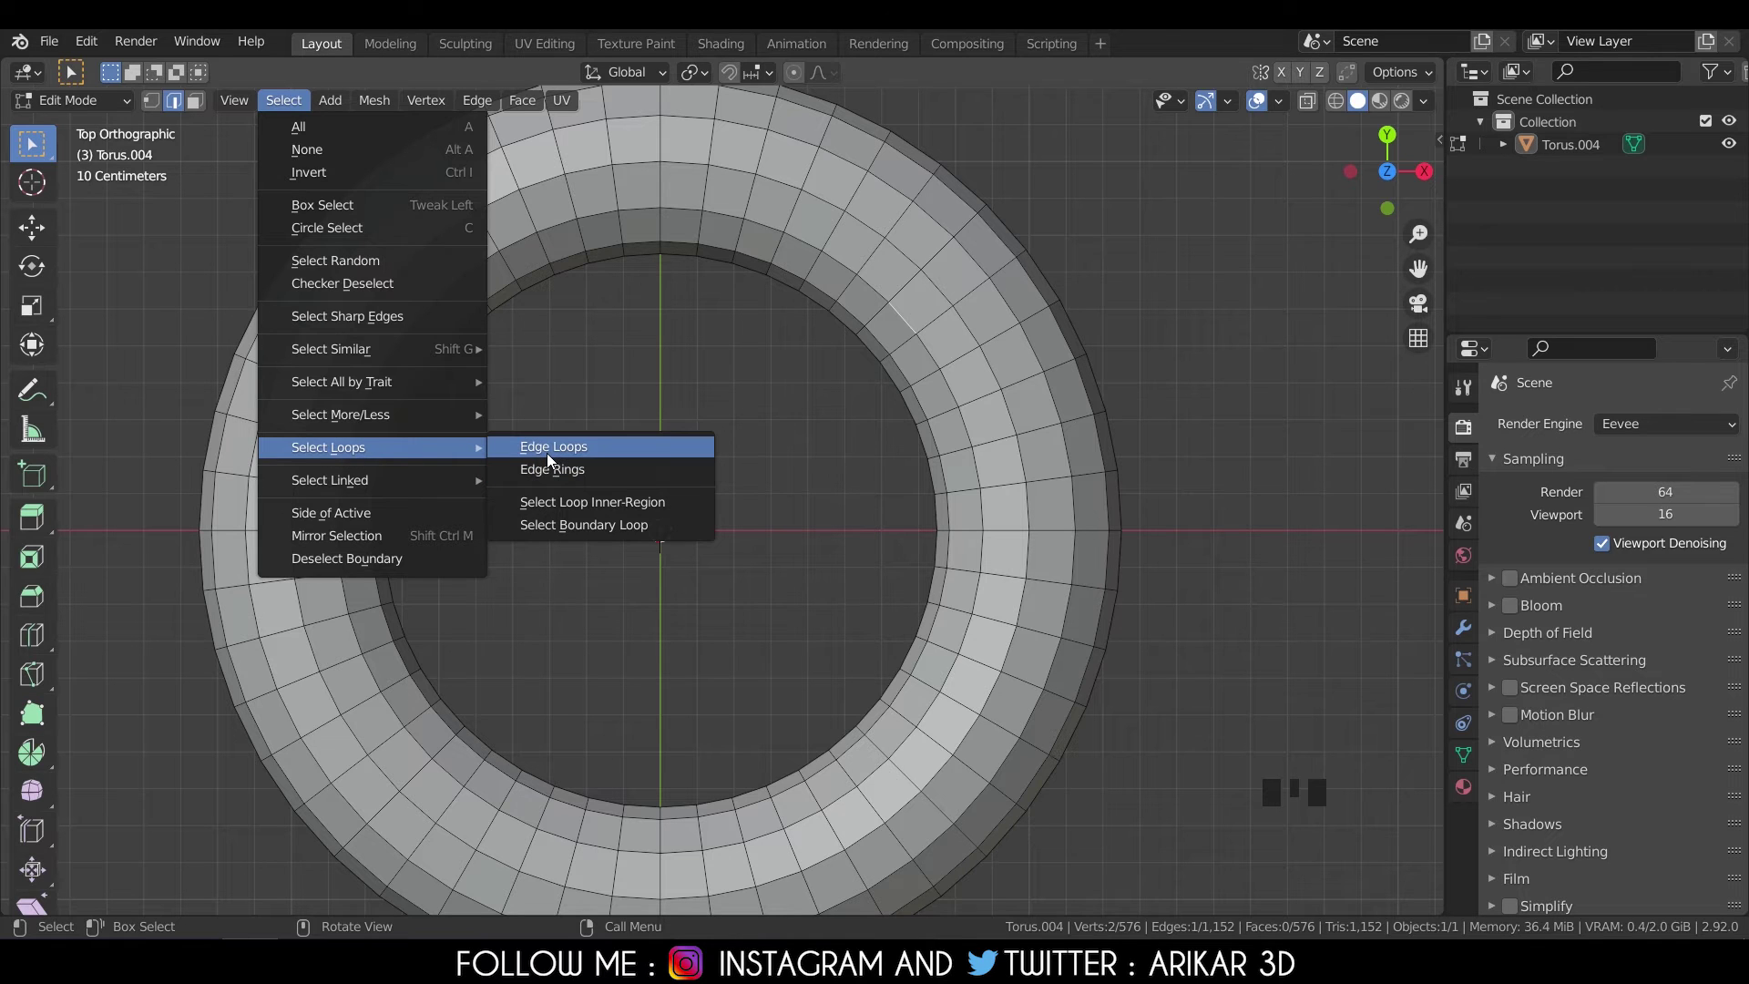
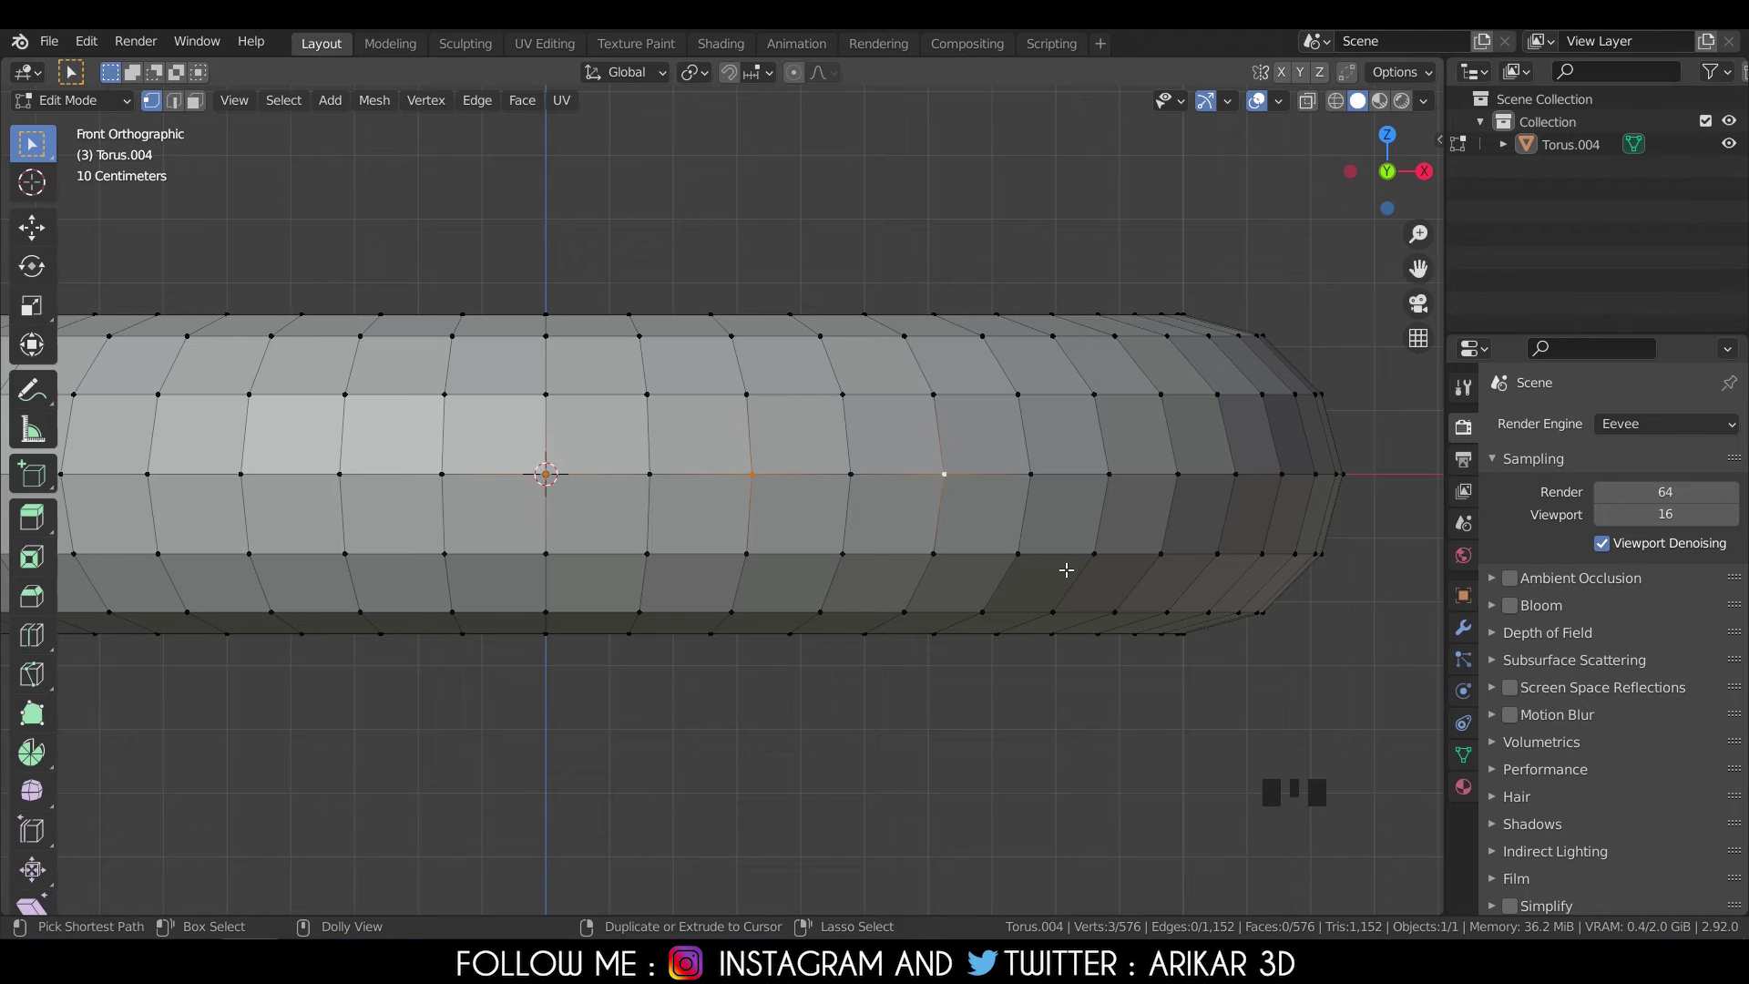
Pick vertices along the torus's middle row, adding one more with Ctrl+Shift+Numpad Plus.
key(ctrl+shift+KP_Add)
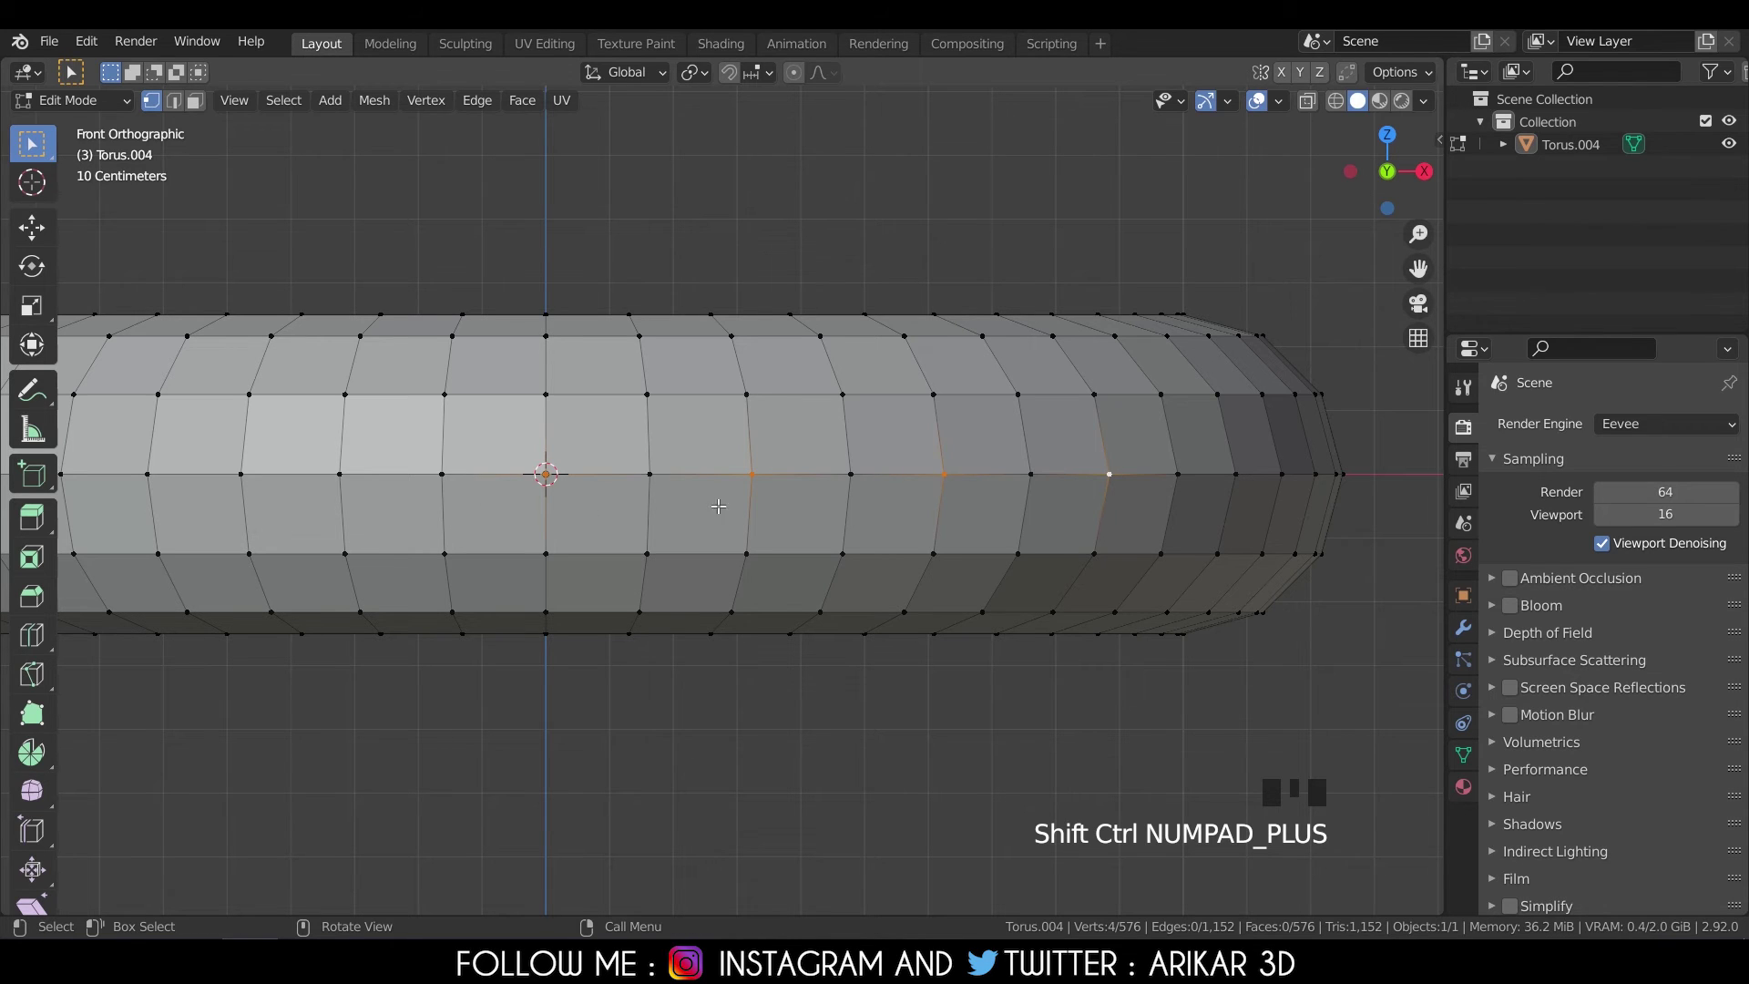
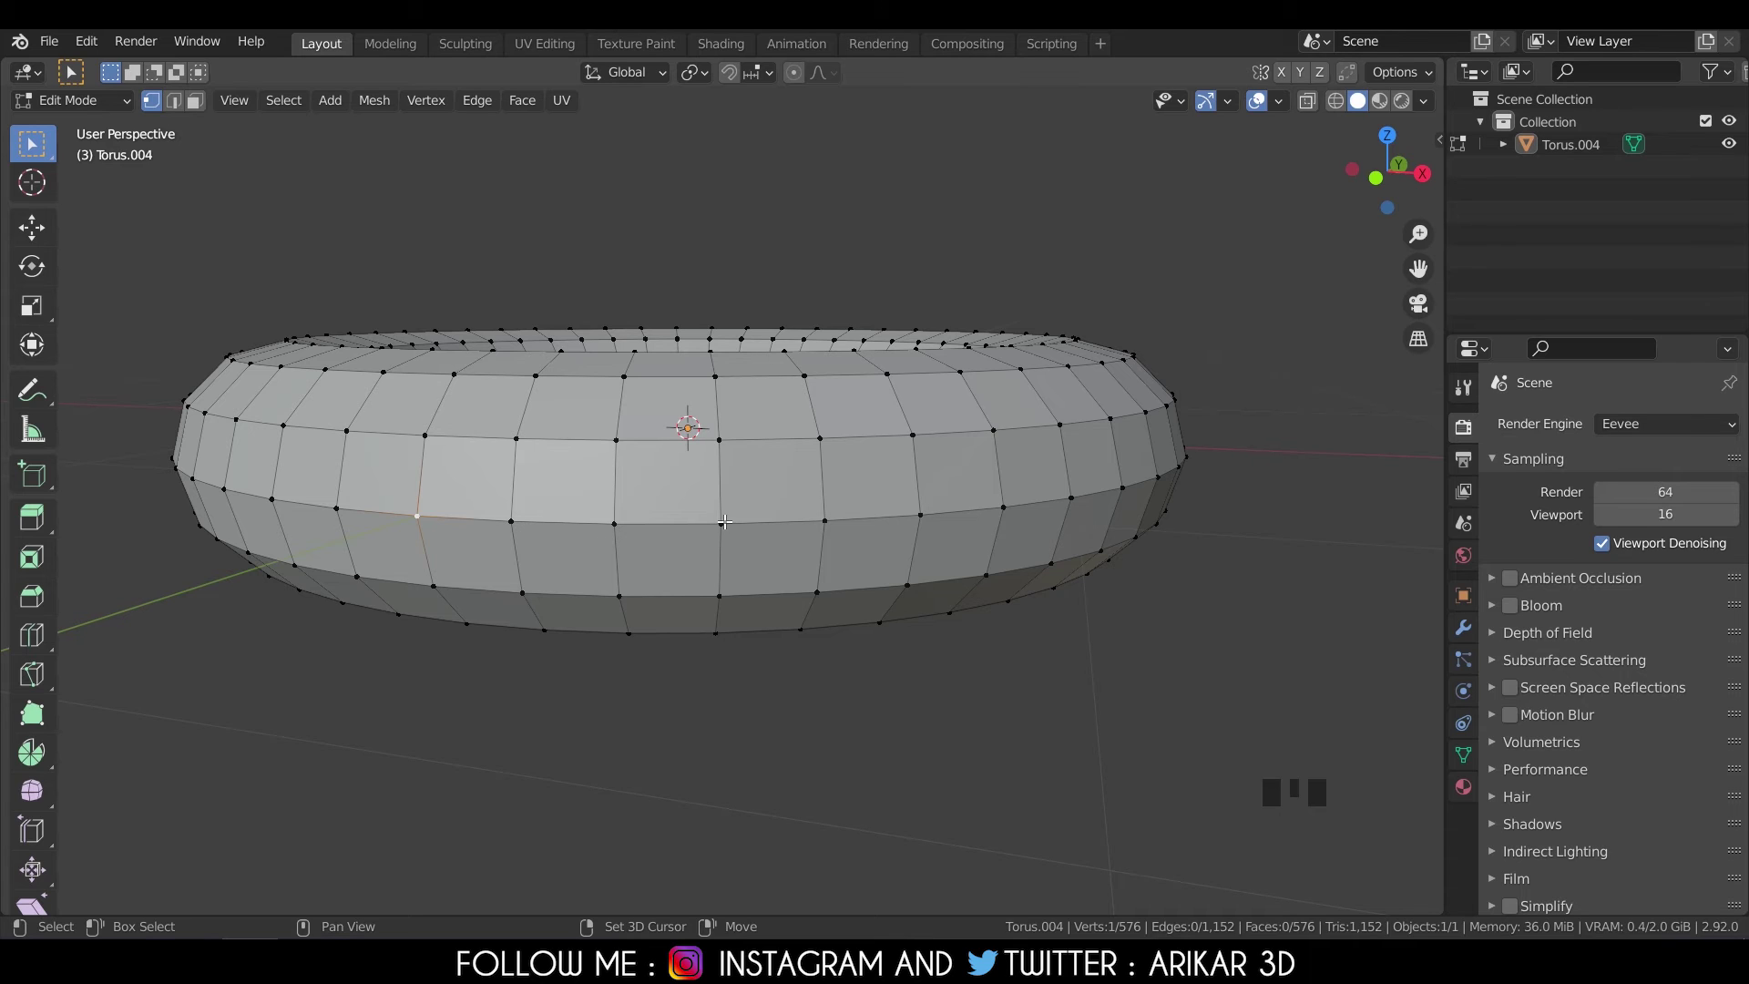
click(727, 517)
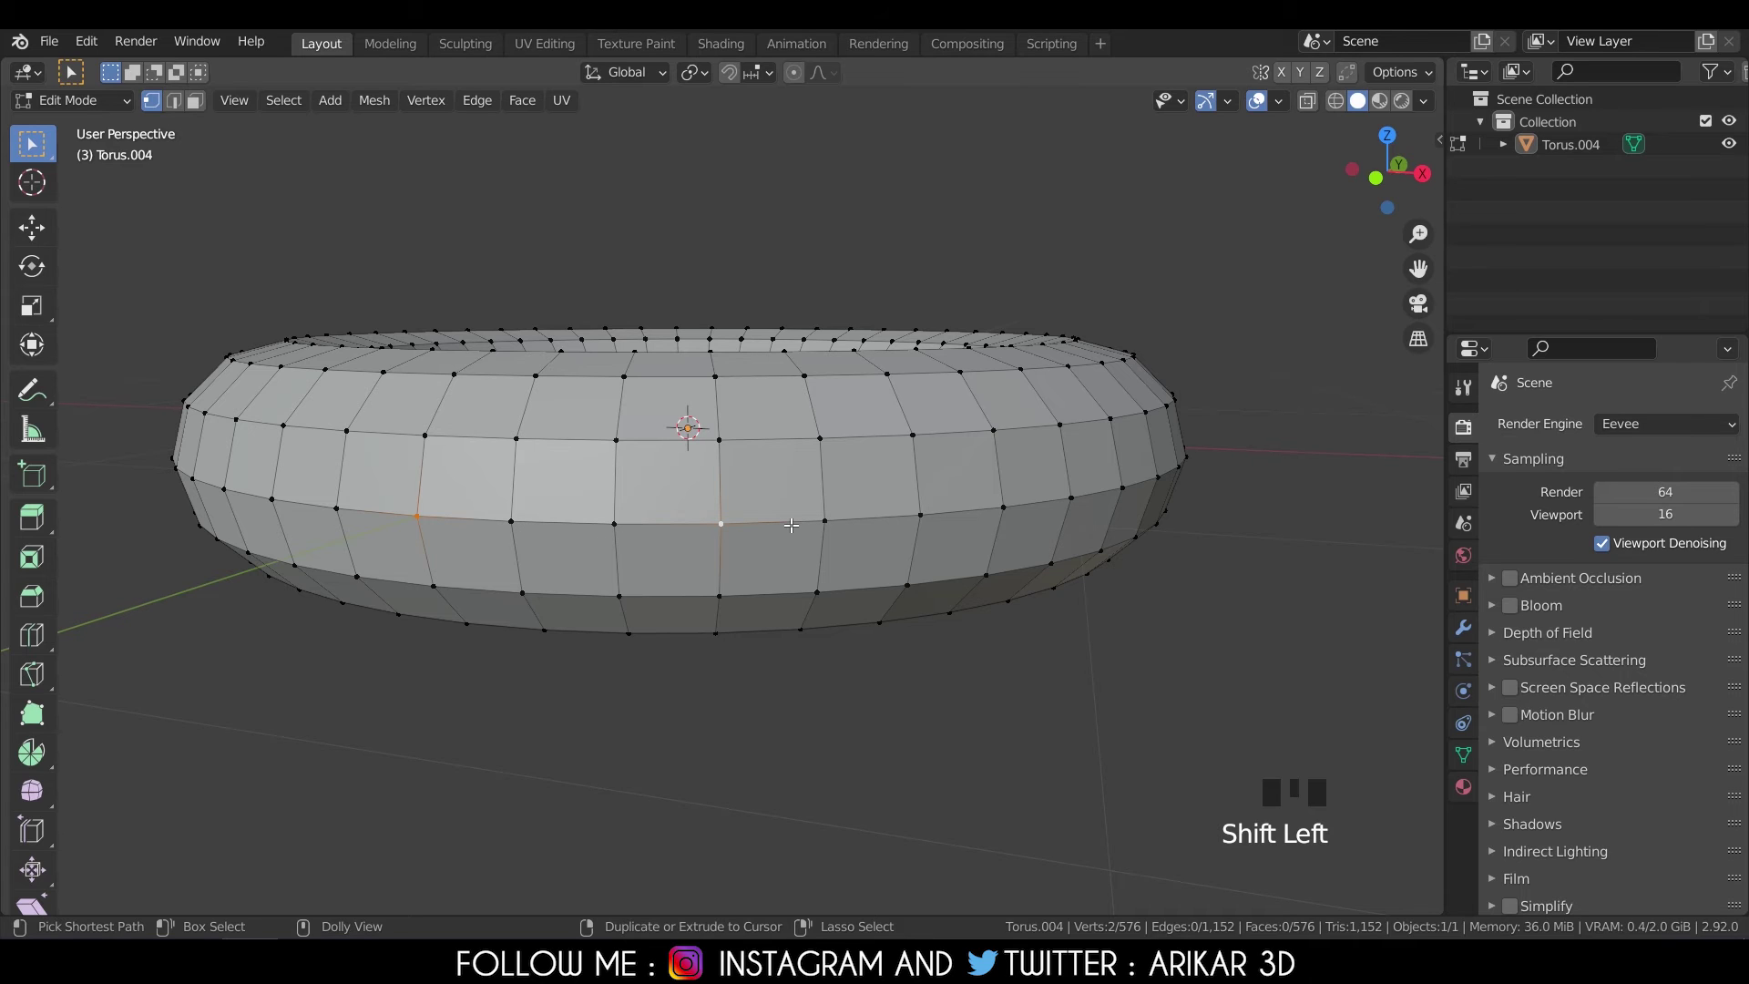
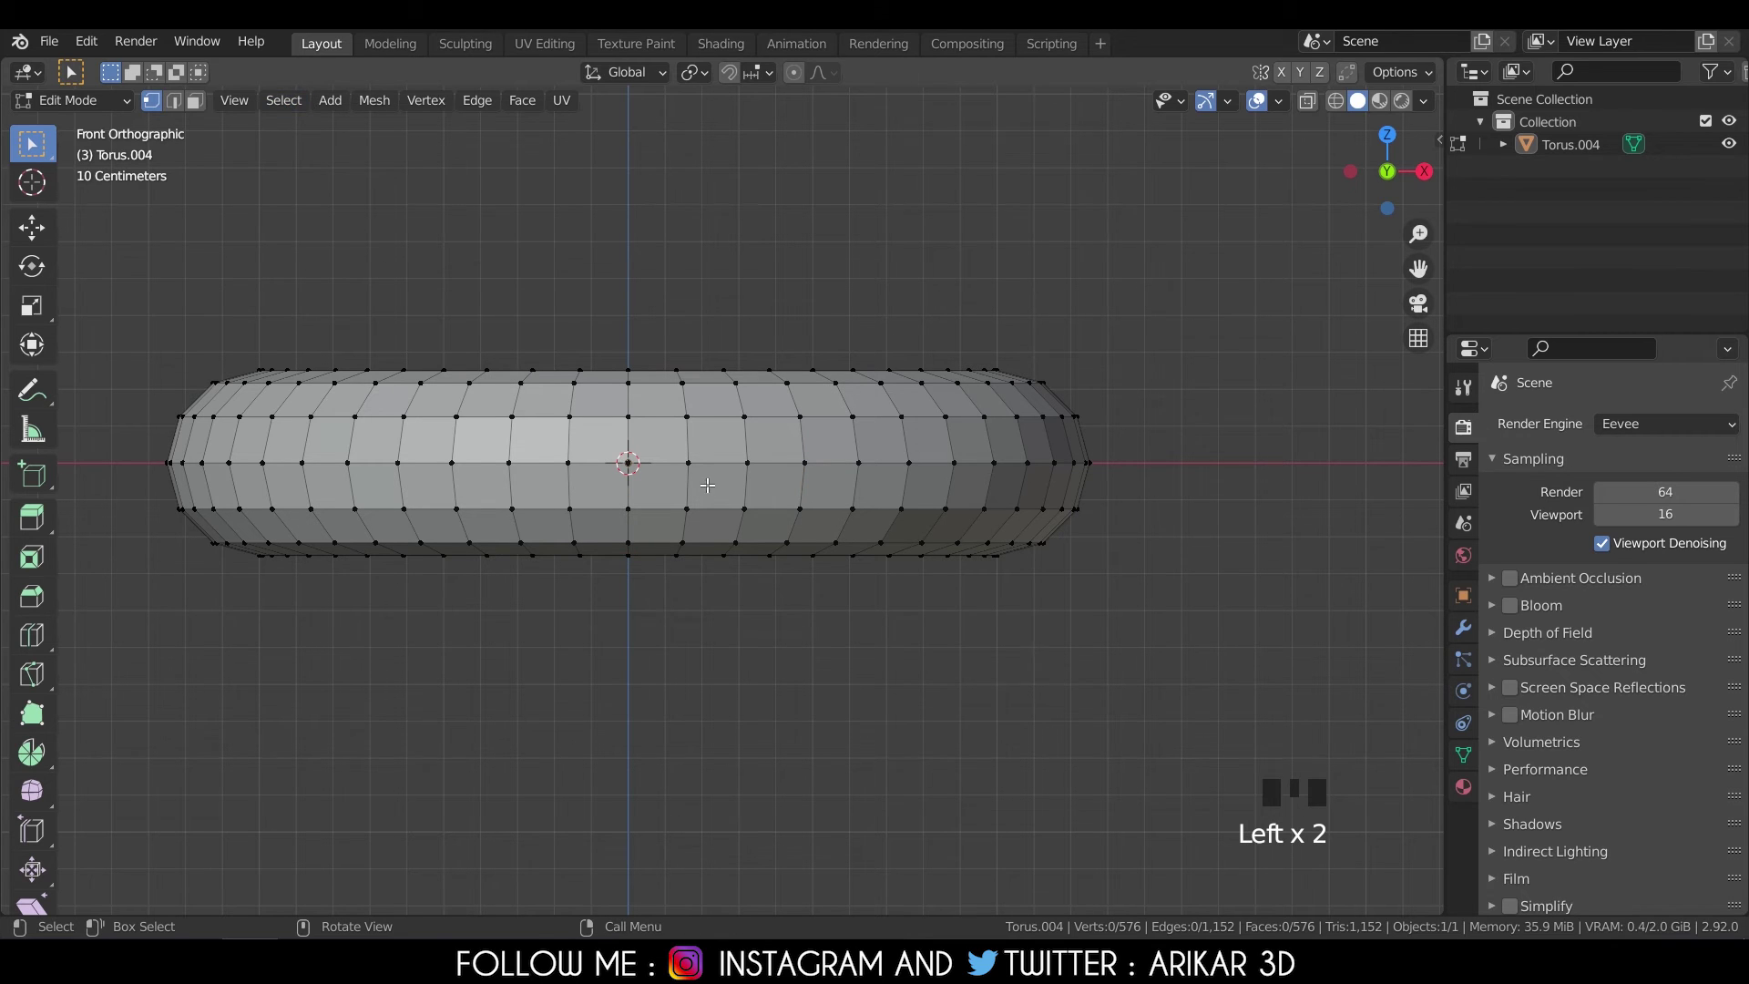
click(621, 458)
click(748, 457)
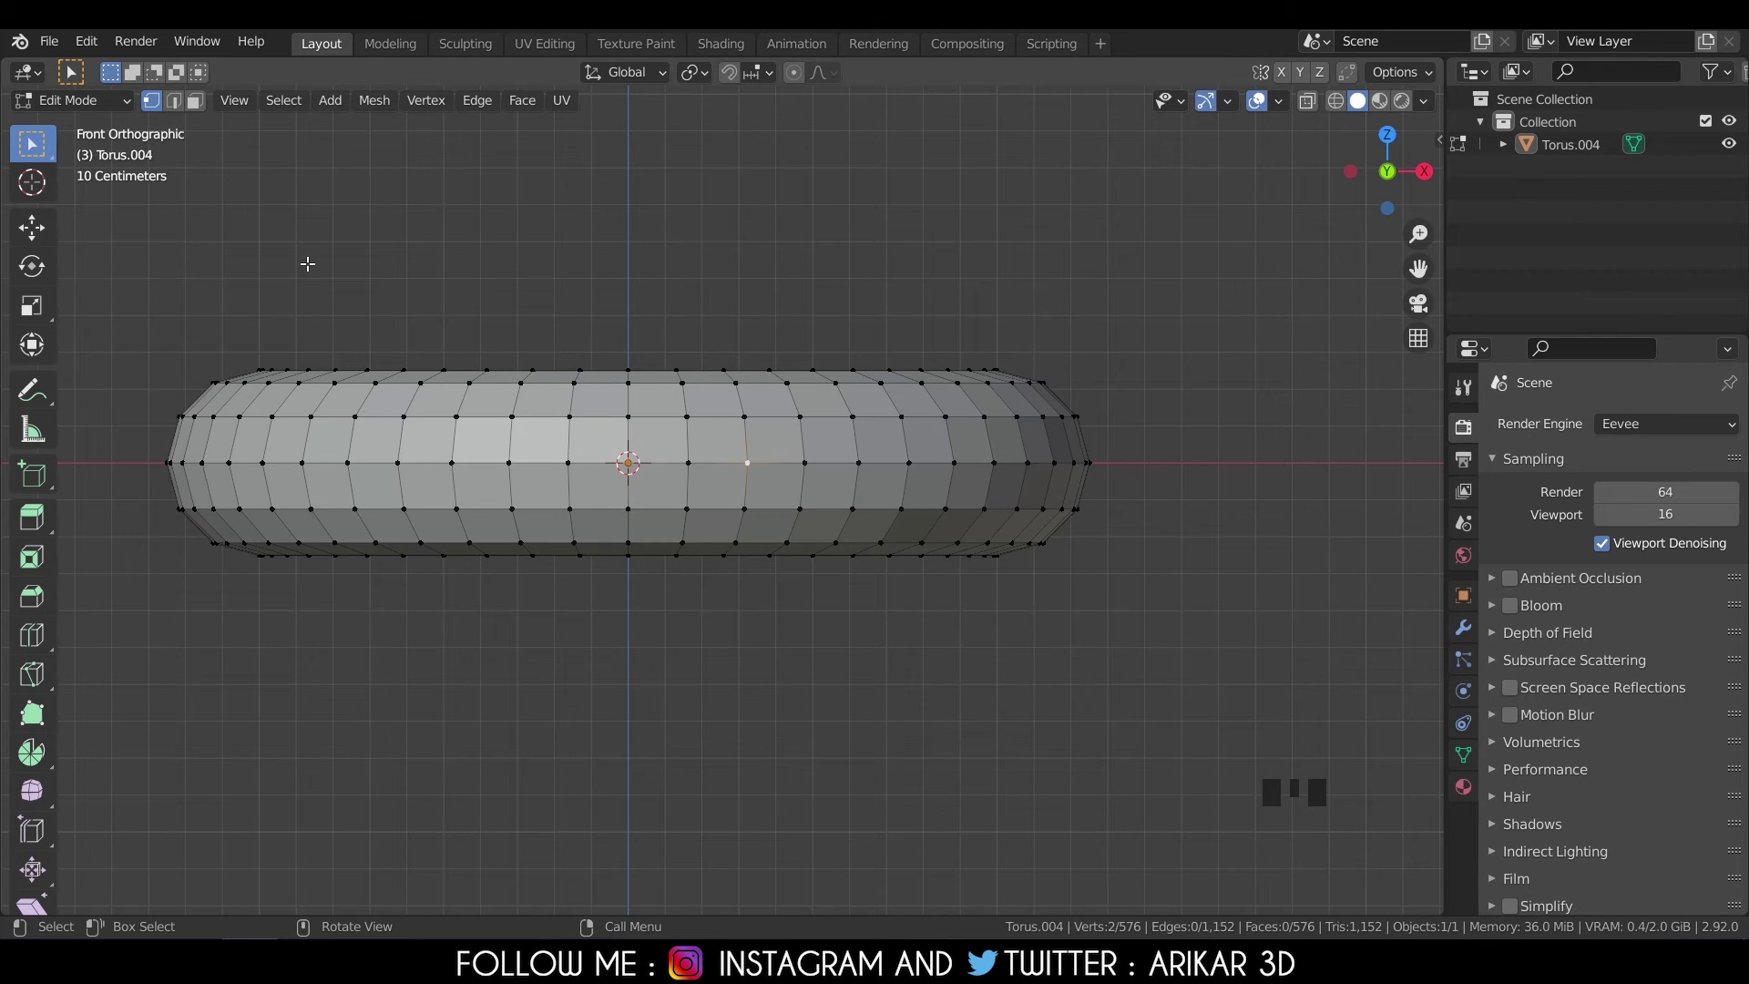
Use Select More/Less Next Active and Previous Active to extend, step back, and extend the loop selection.
drag(296, 113, 577, 477)
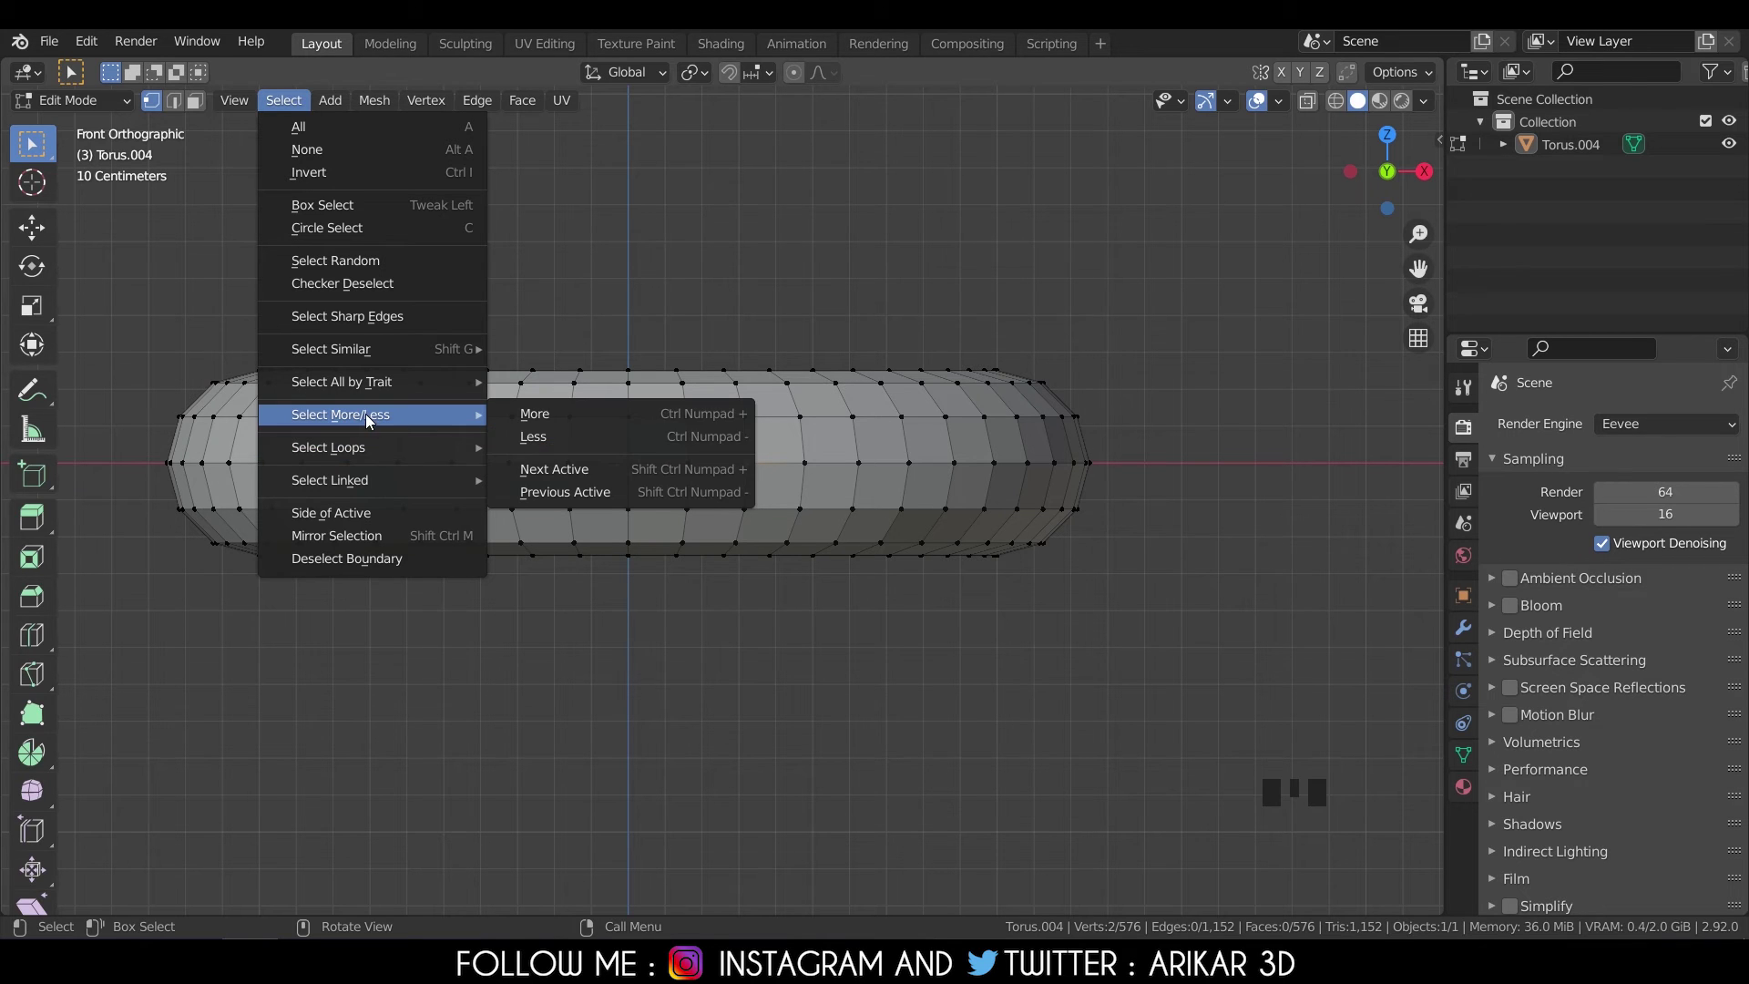
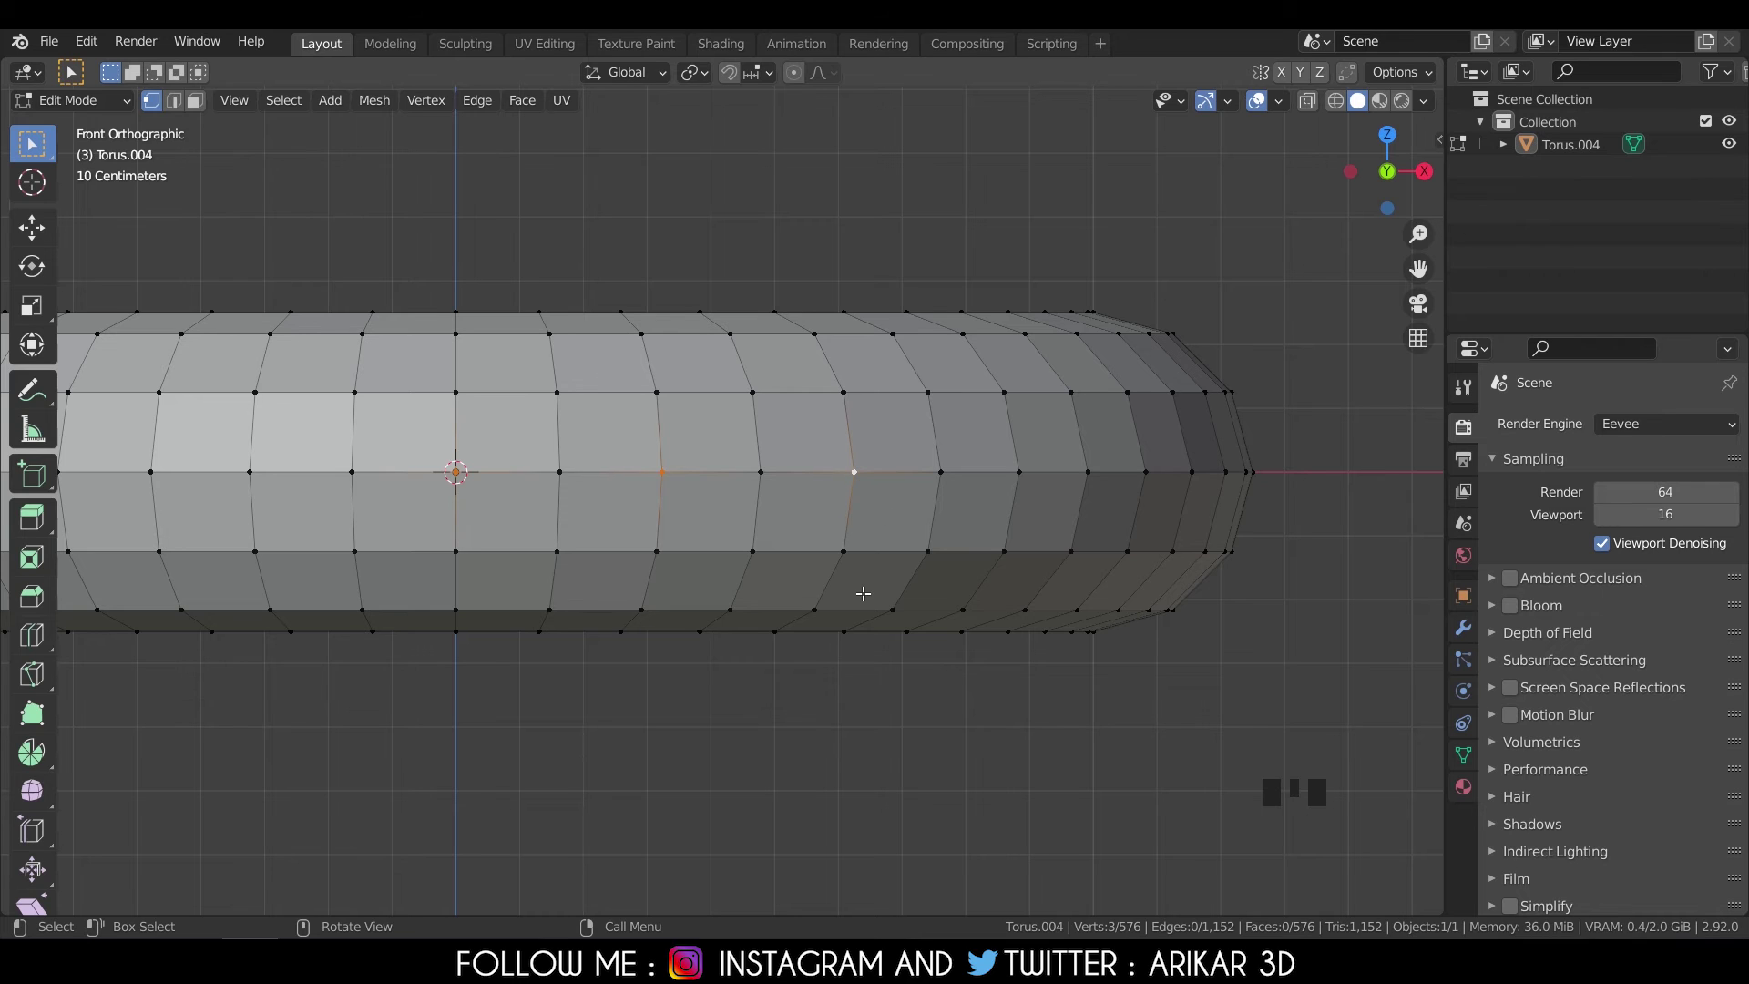
drag(295, 109, 546, 480)
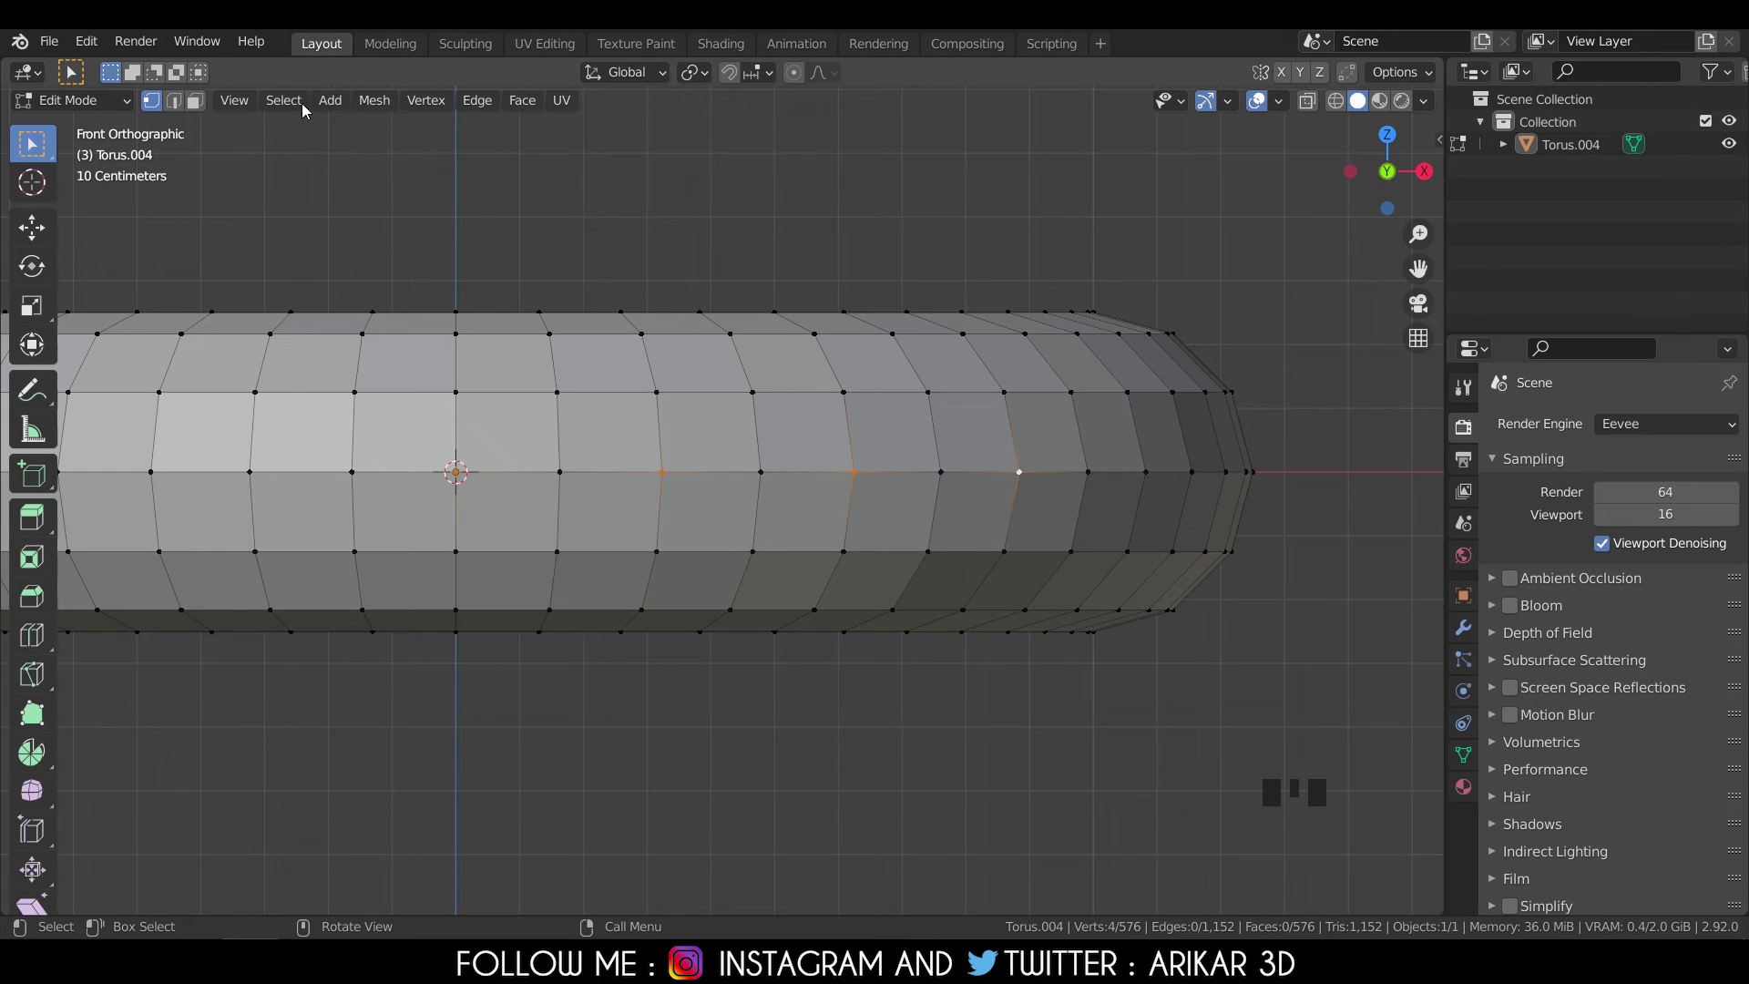
drag(303, 111, 590, 502)
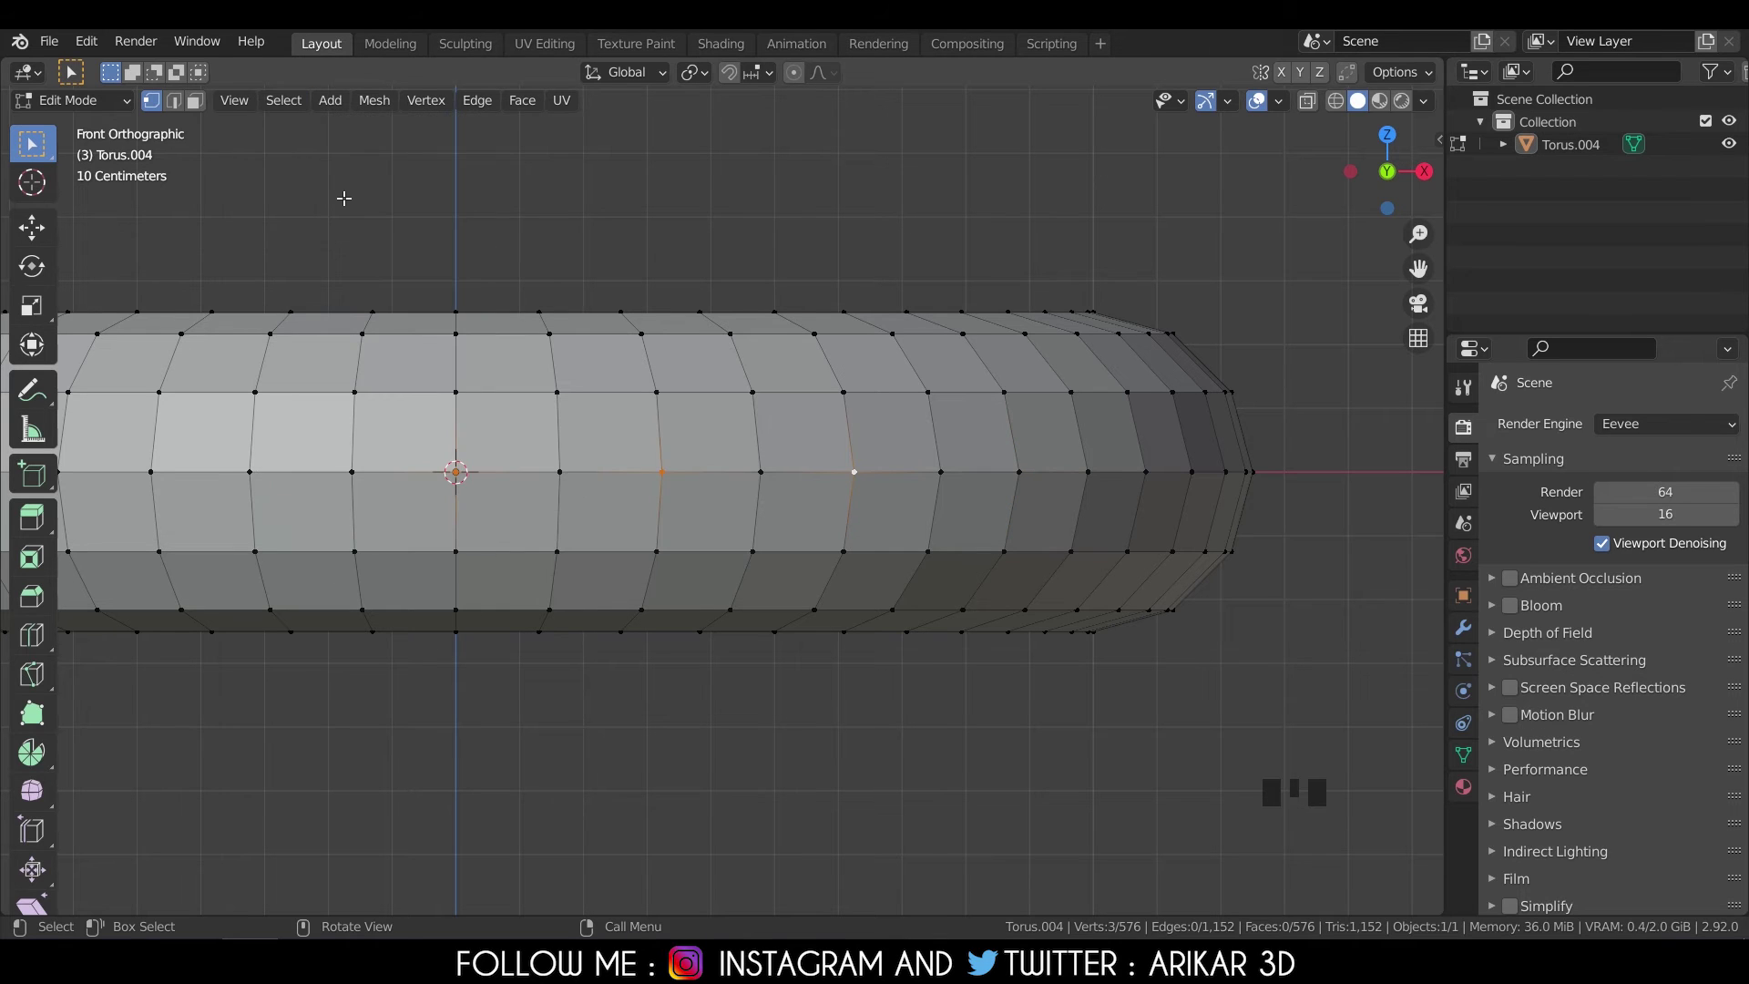
drag(306, 109, 734, 479)
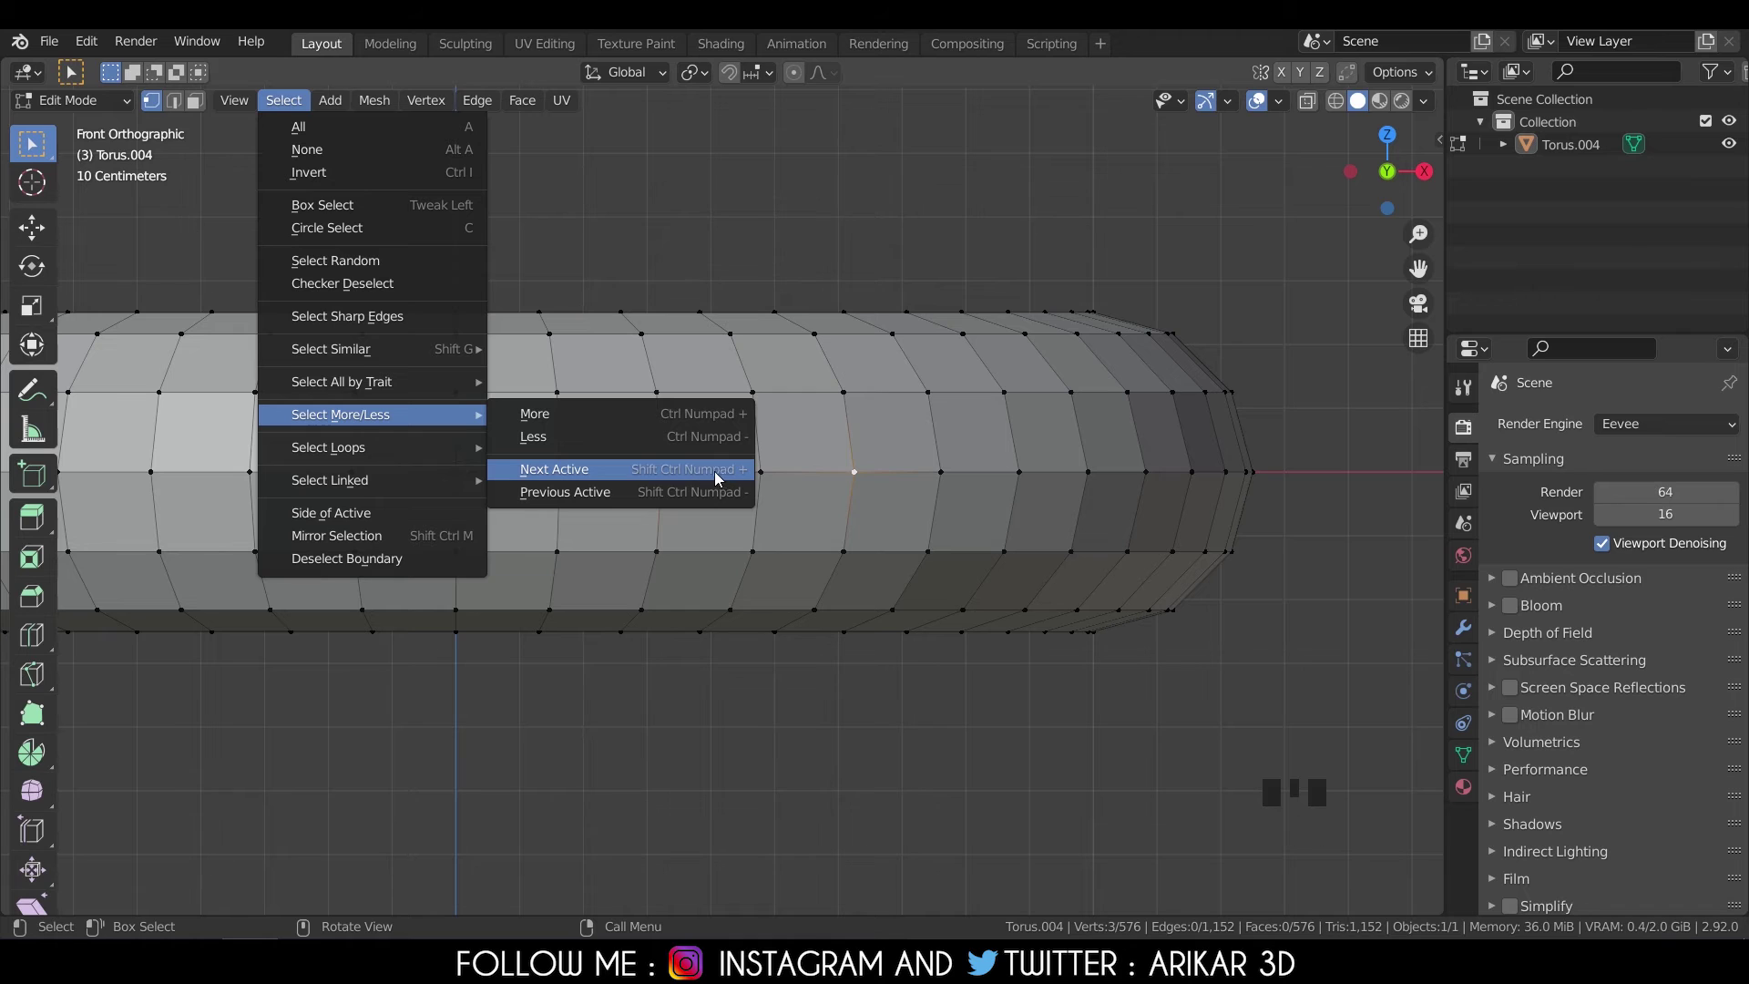
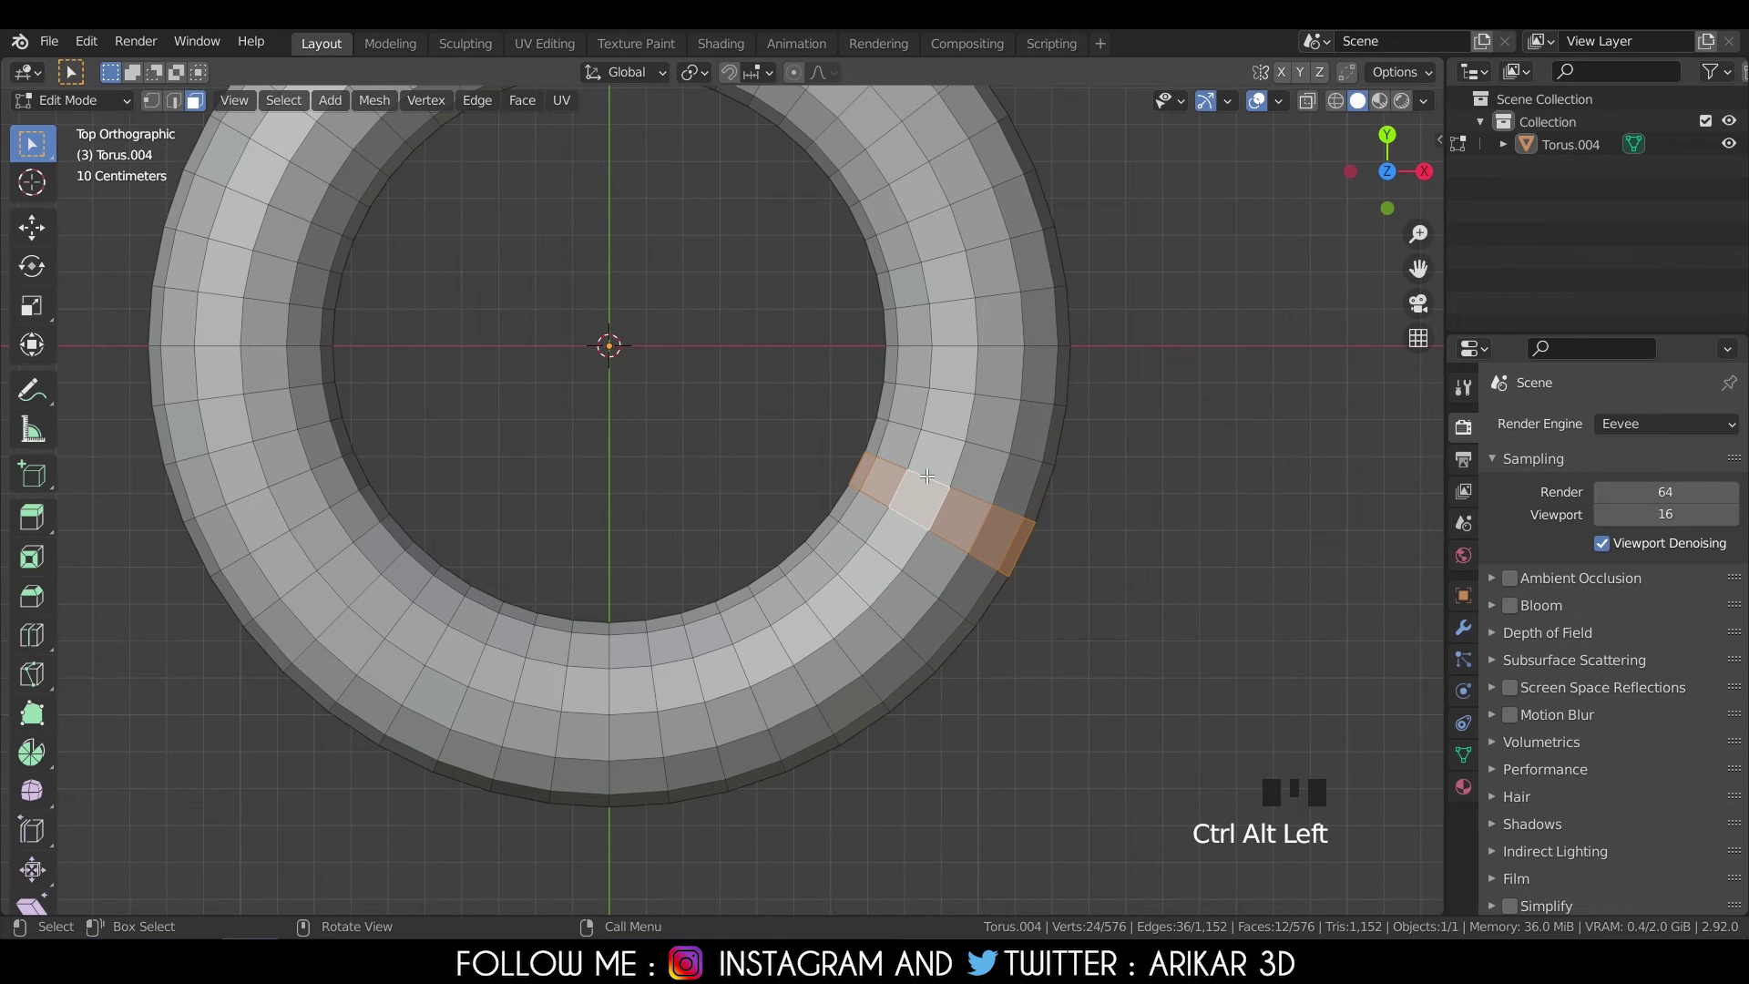
Alt-click a face loop, then Ctrl+Alt-click to select the 48-face ring around the torus's outer side.
click(928, 471)
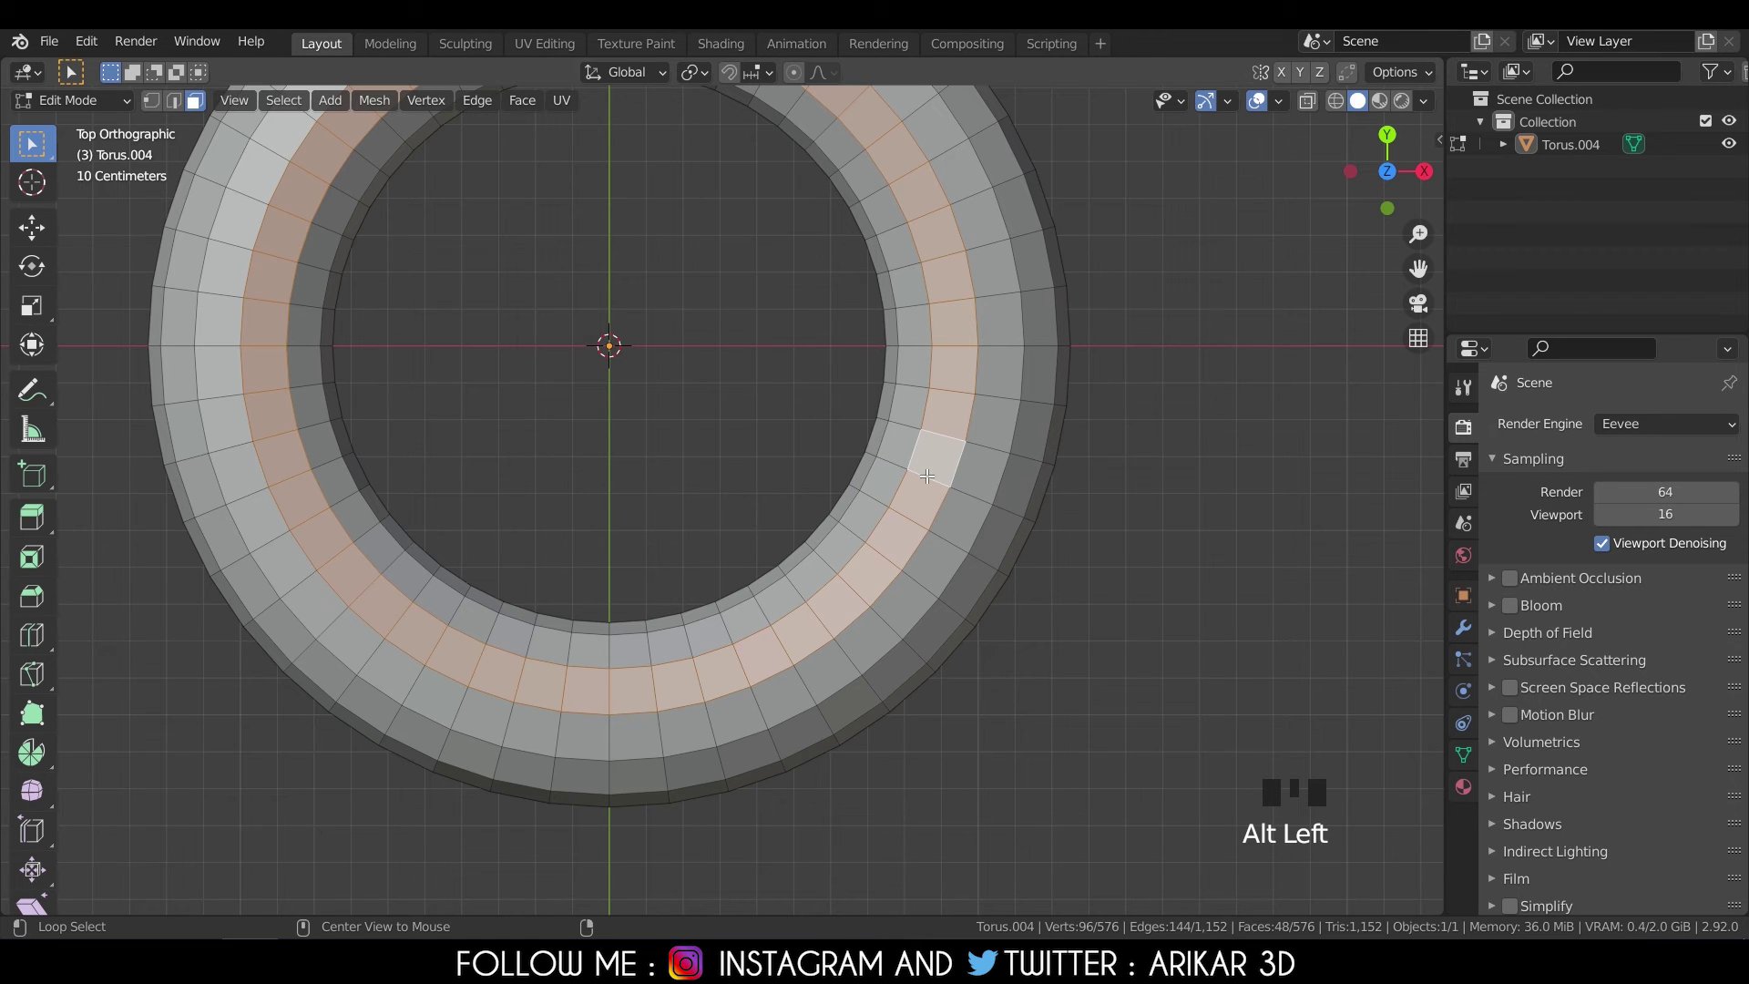
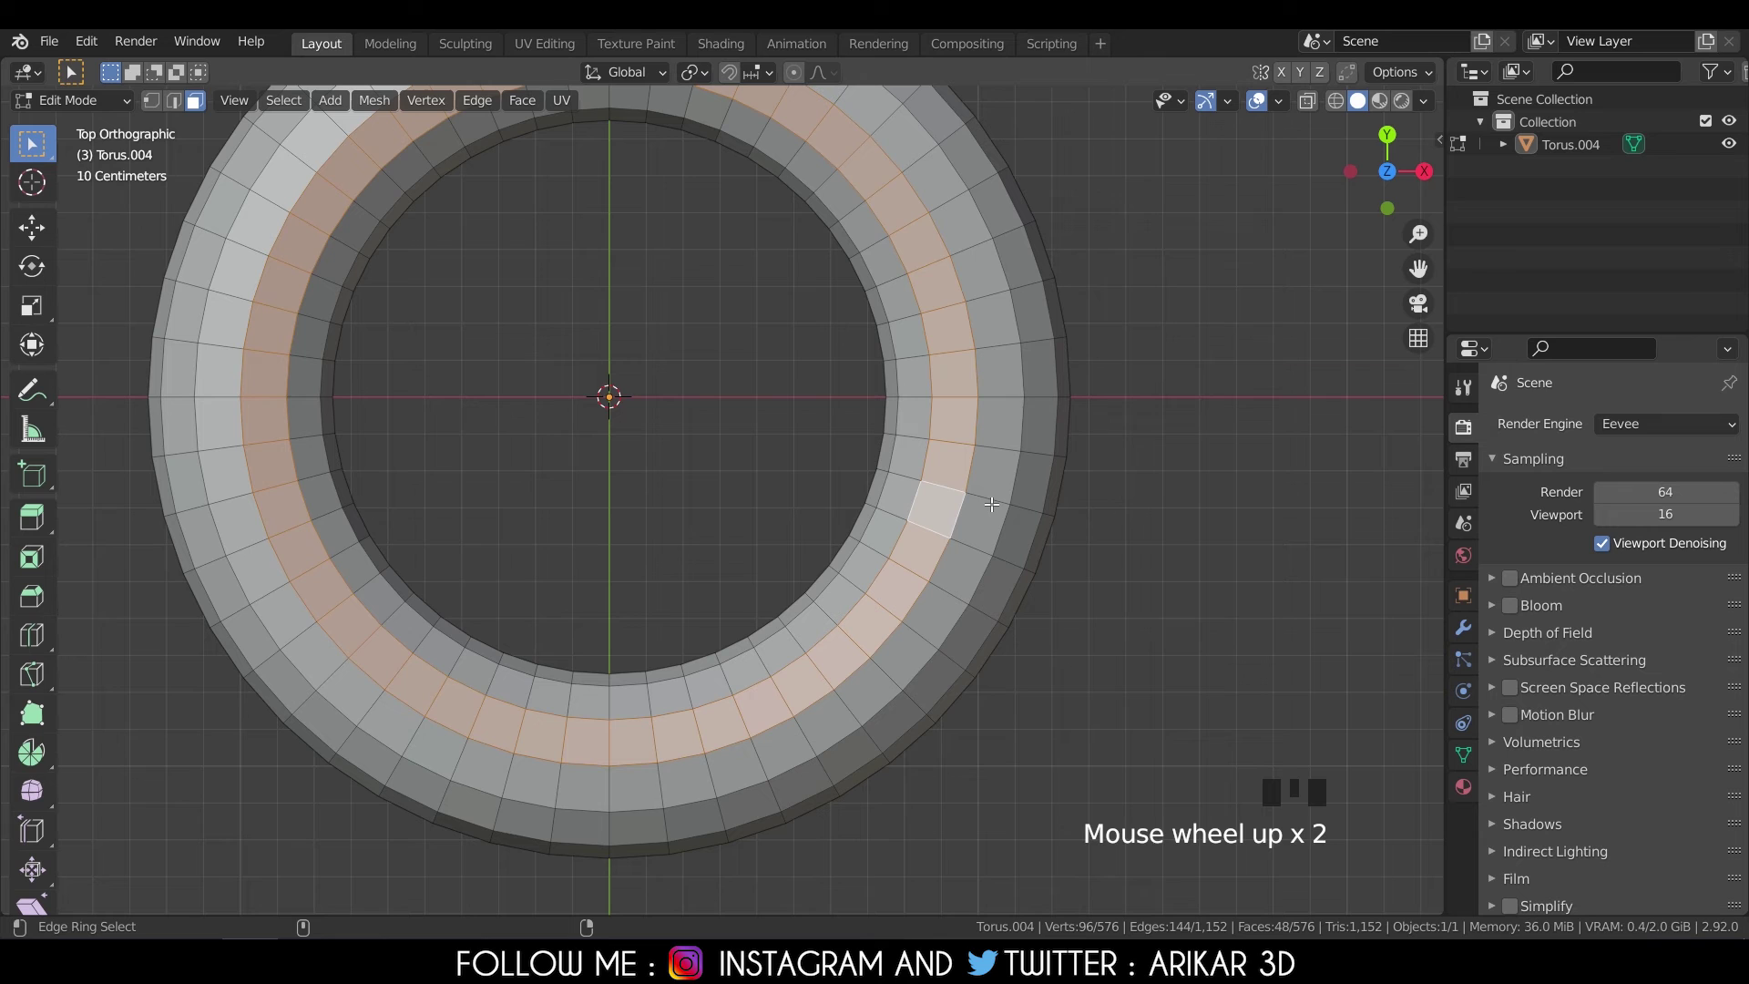
click(993, 500)
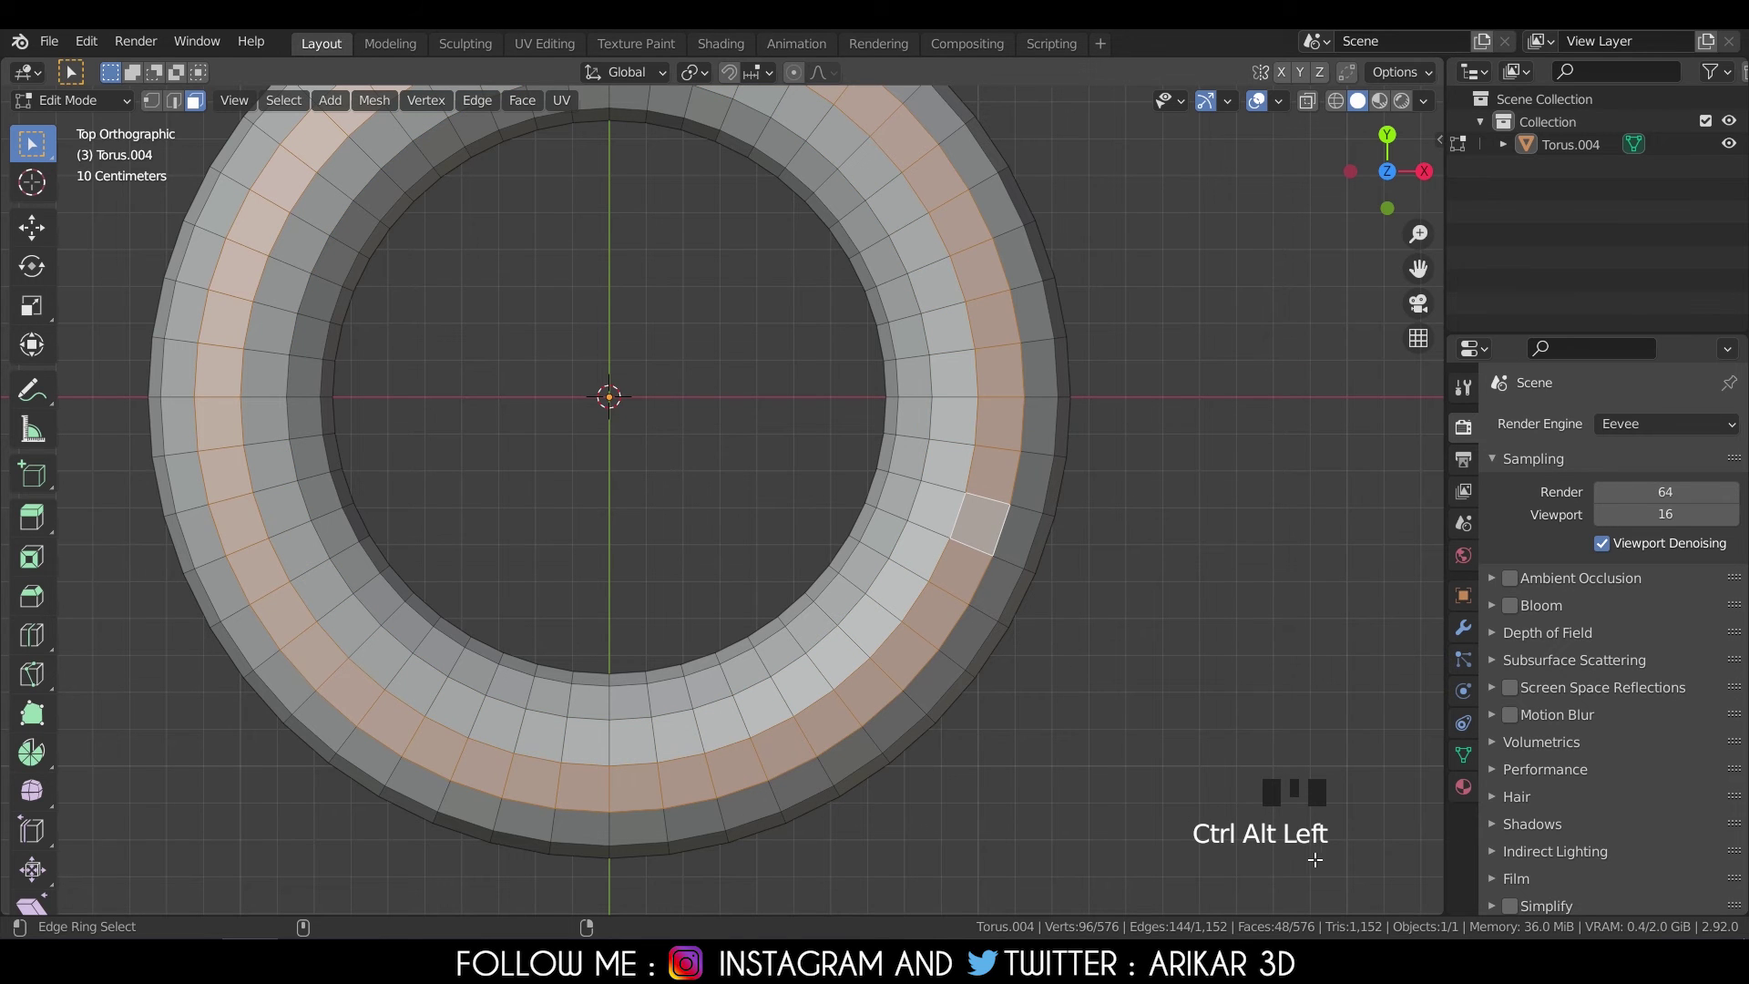
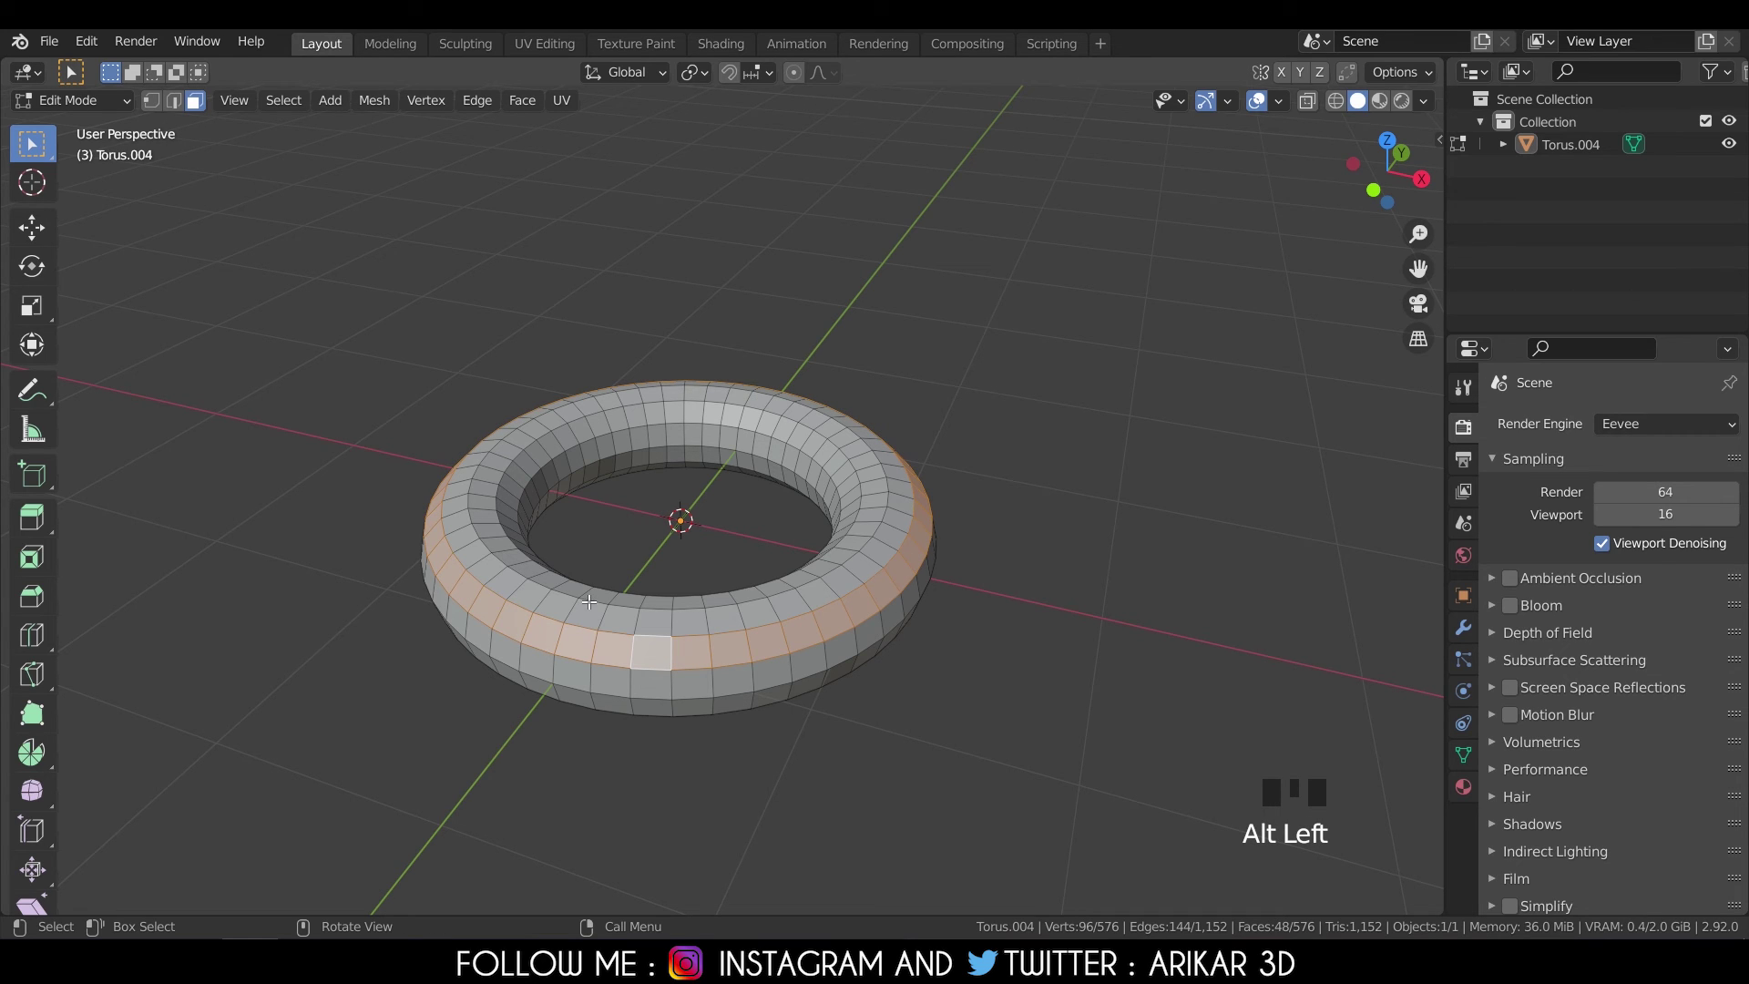
Checker-deselect the face ring, then adjust the counts to skip two faces for every one kept.
drag(293, 110, 347, 293)
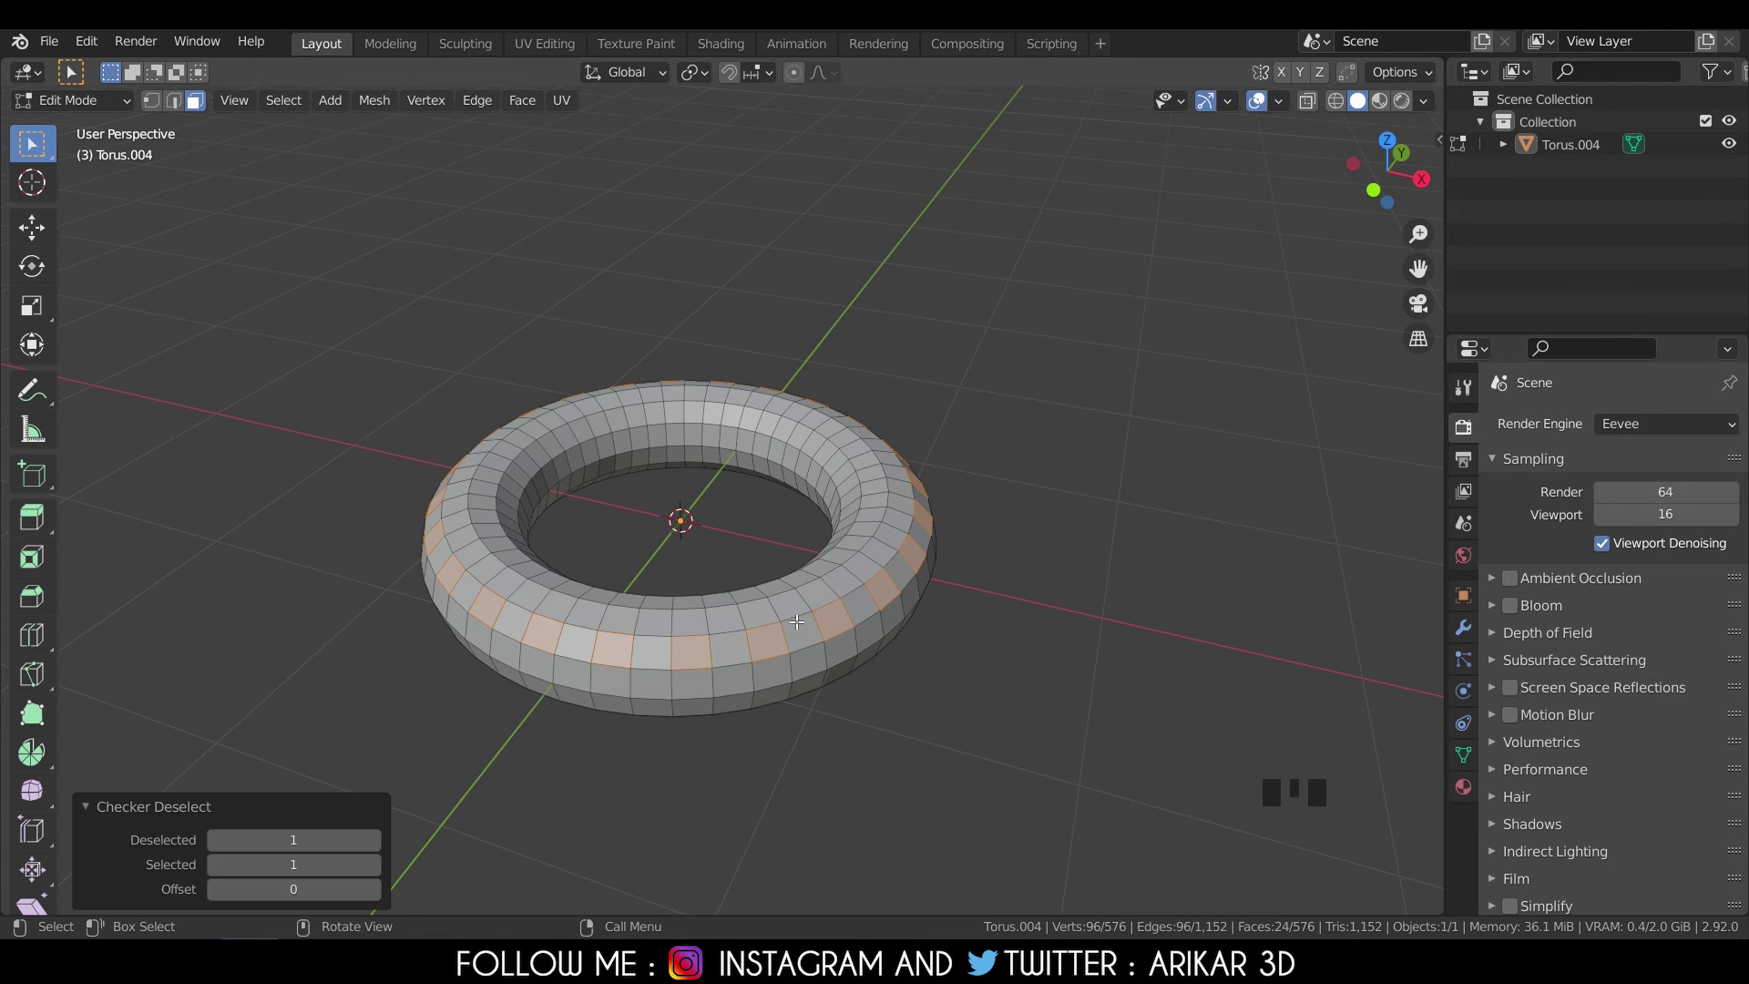
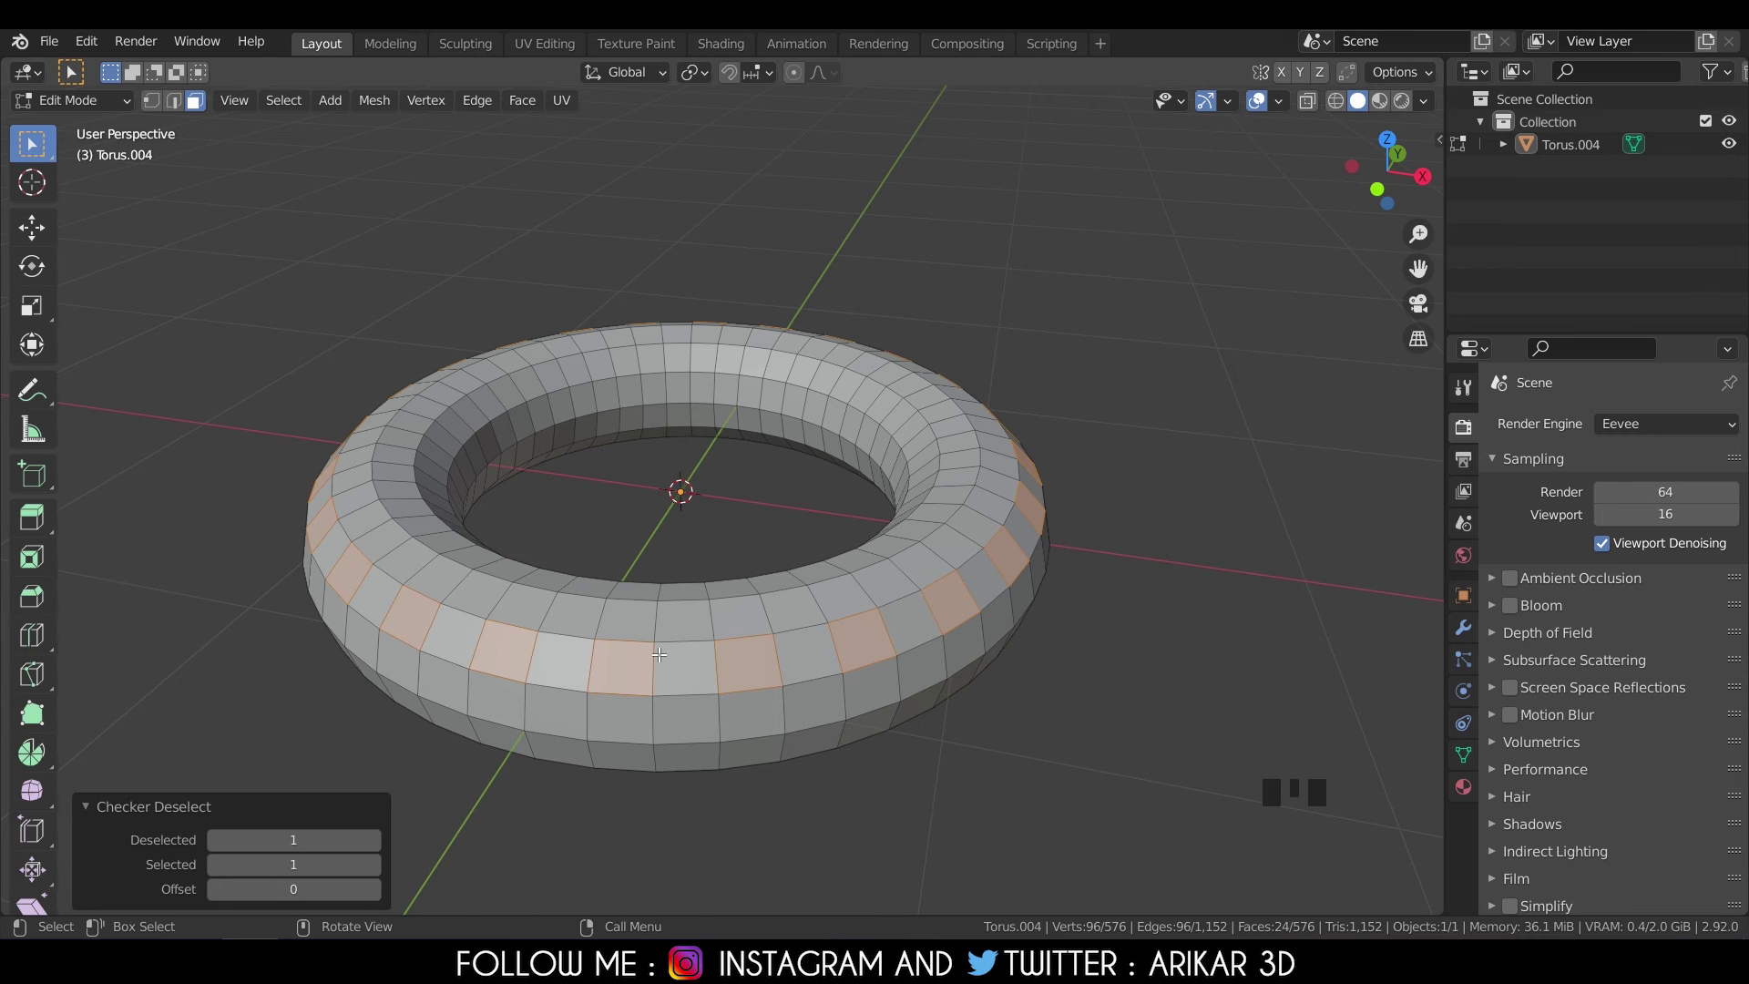
drag(302, 105, 181, 858)
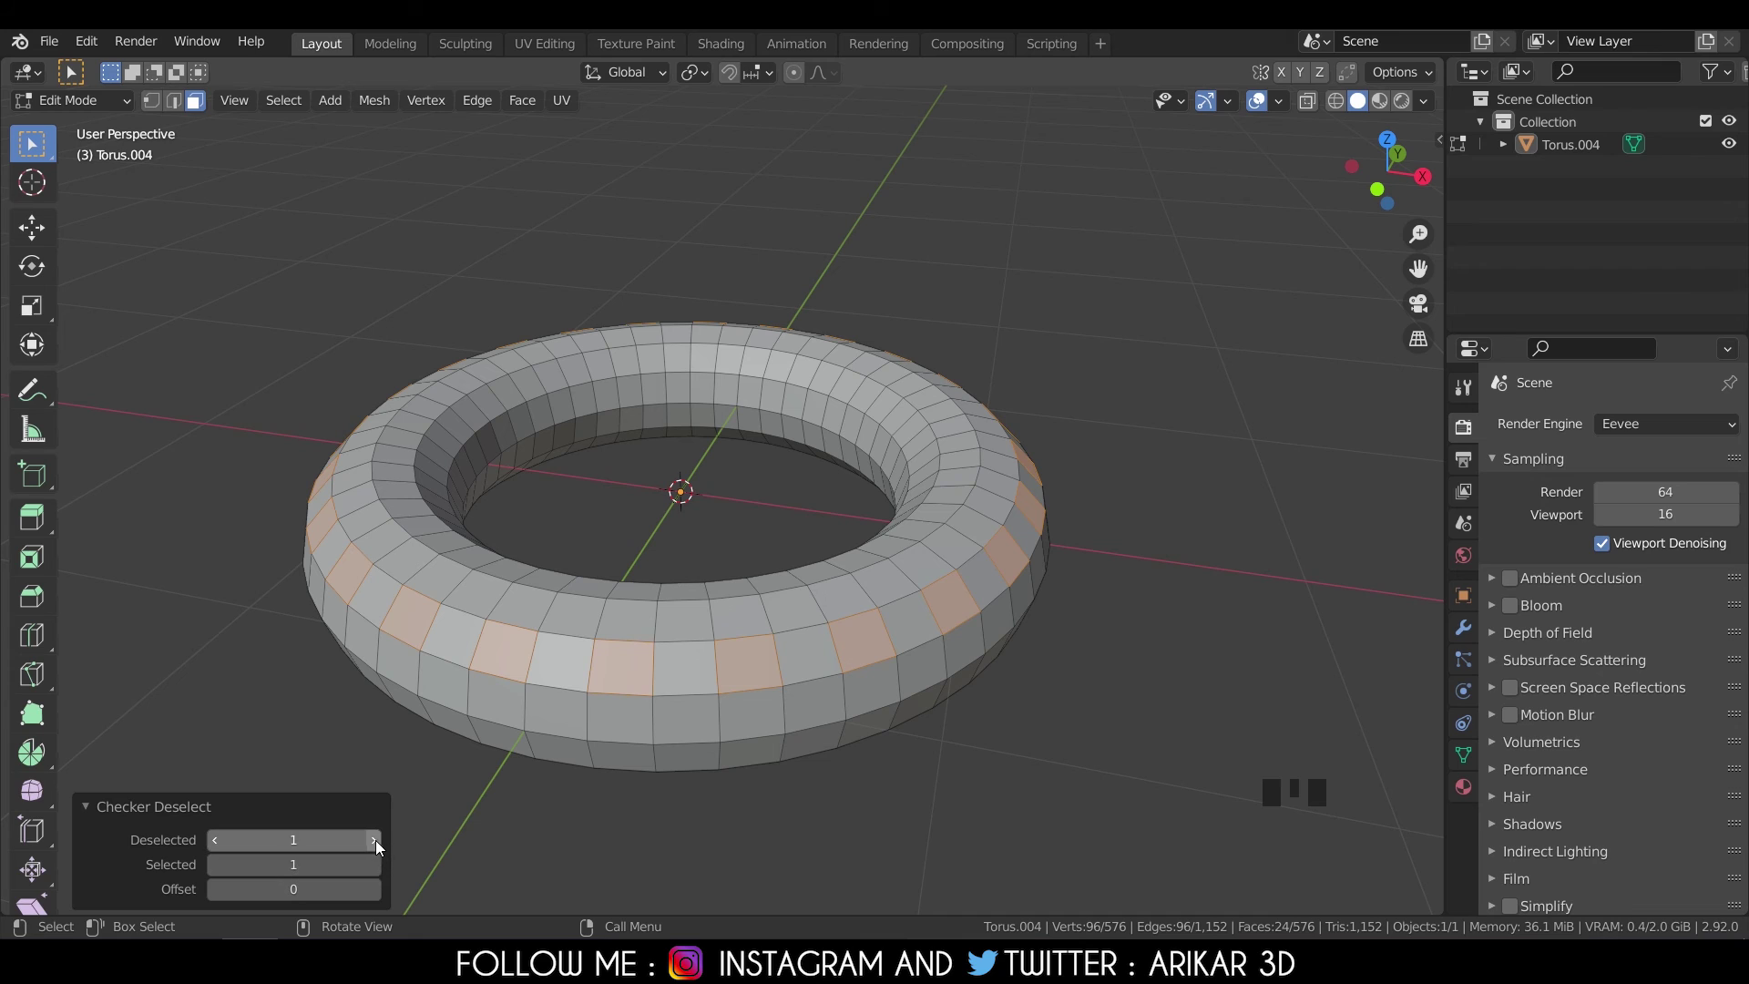
drag(385, 850, 657, 719)
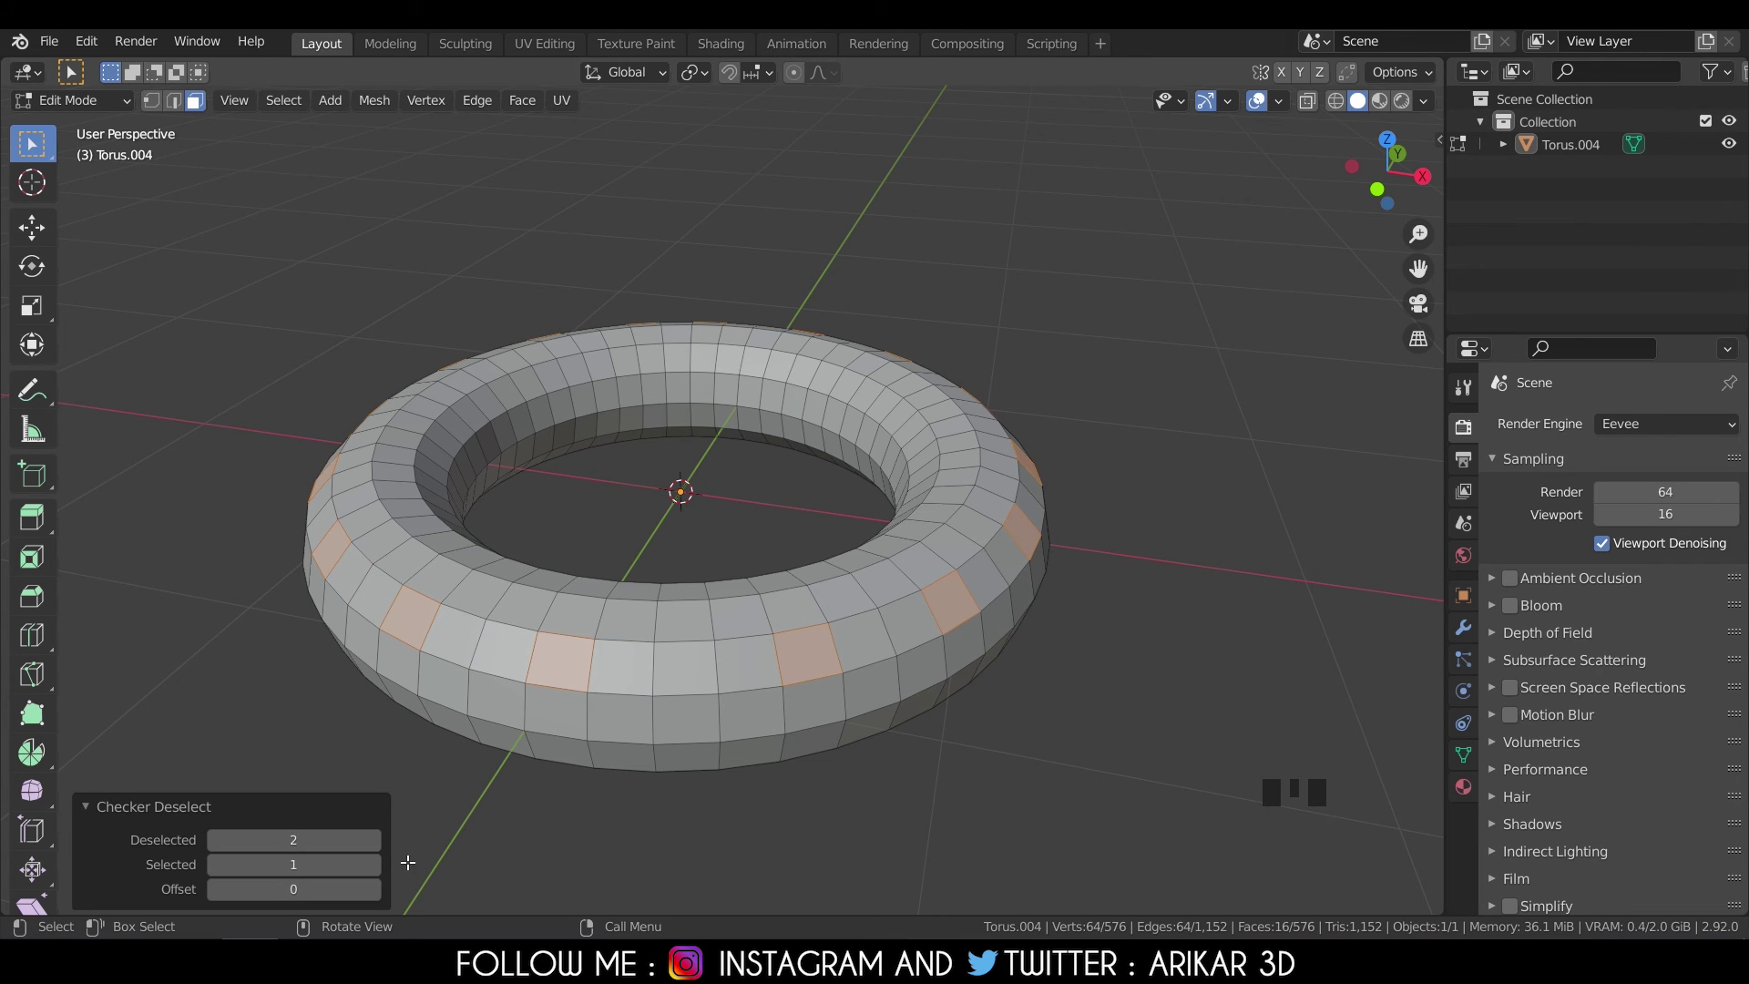
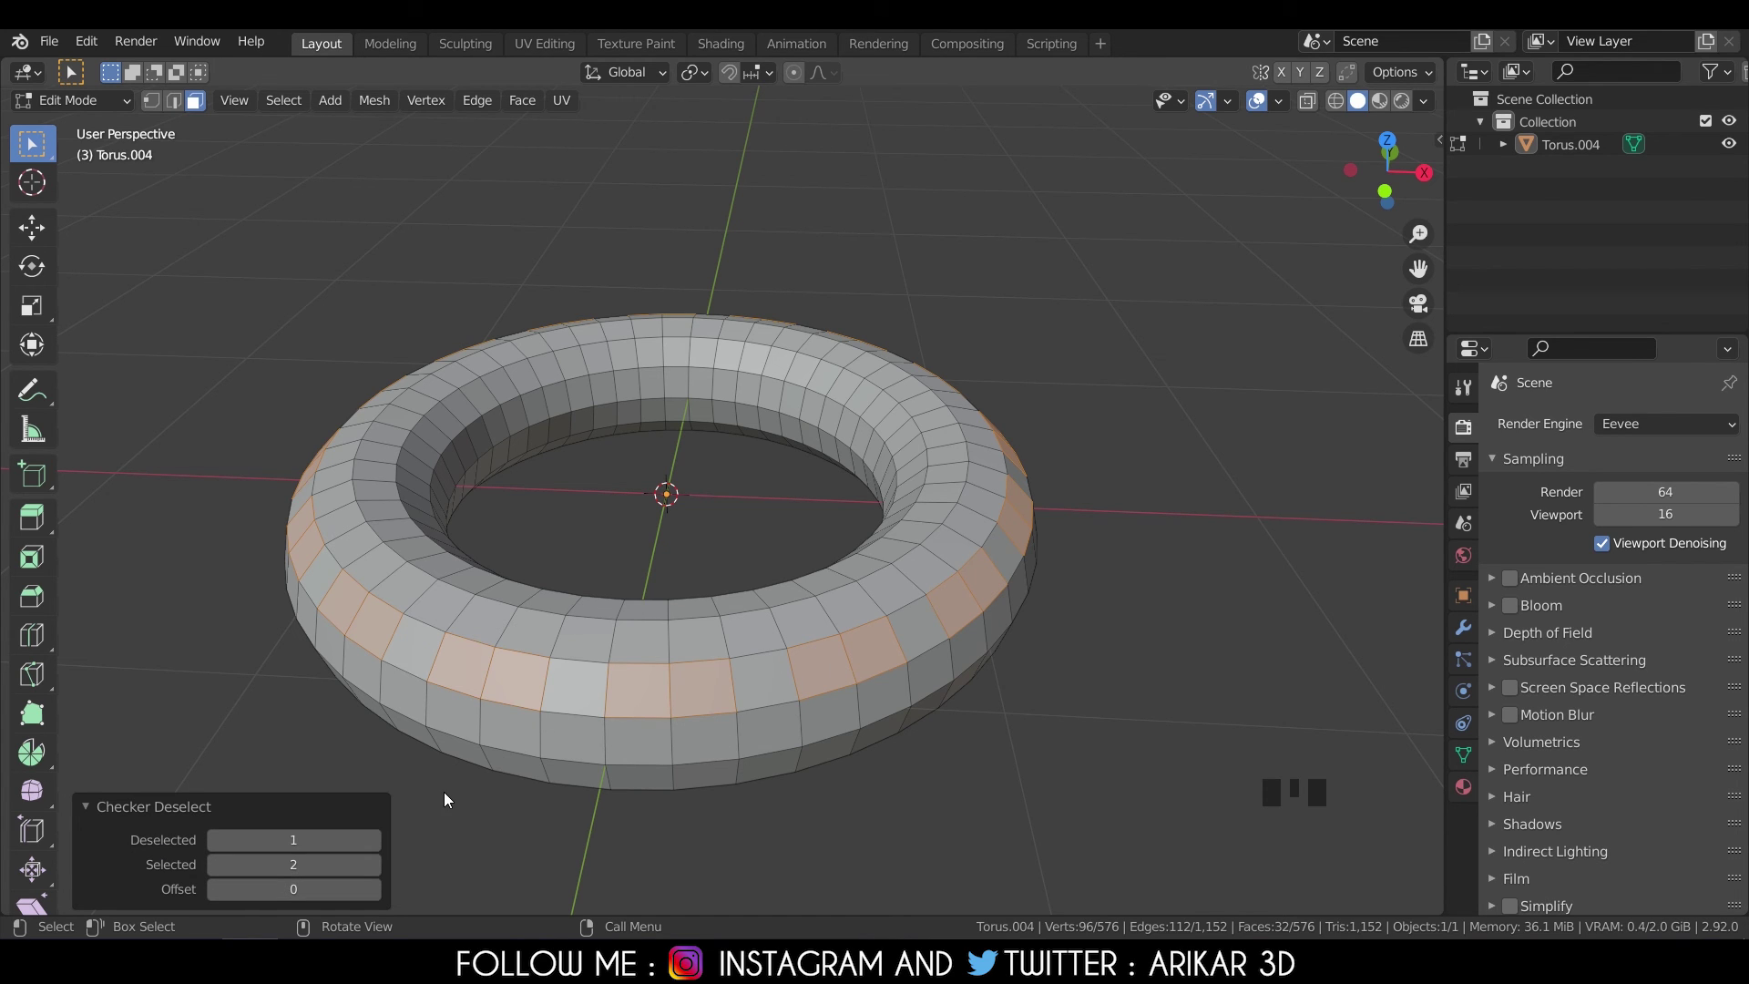
drag(761, 735, 1012, 686)
scroll(down, 3)
drag(1011, 682, 1000, 709)
click(1000, 709)
Clear the face selection in front view and head back to the Select menu.
key(KP_1)
scroll(up, 3)
drag(746, 503, 730, 522)
scroll(down, 3)
drag(749, 444, 279, 111)
Pick one front face and grow it with Select More into a 3-by-3 patch.
drag(278, 111, 399, 548)
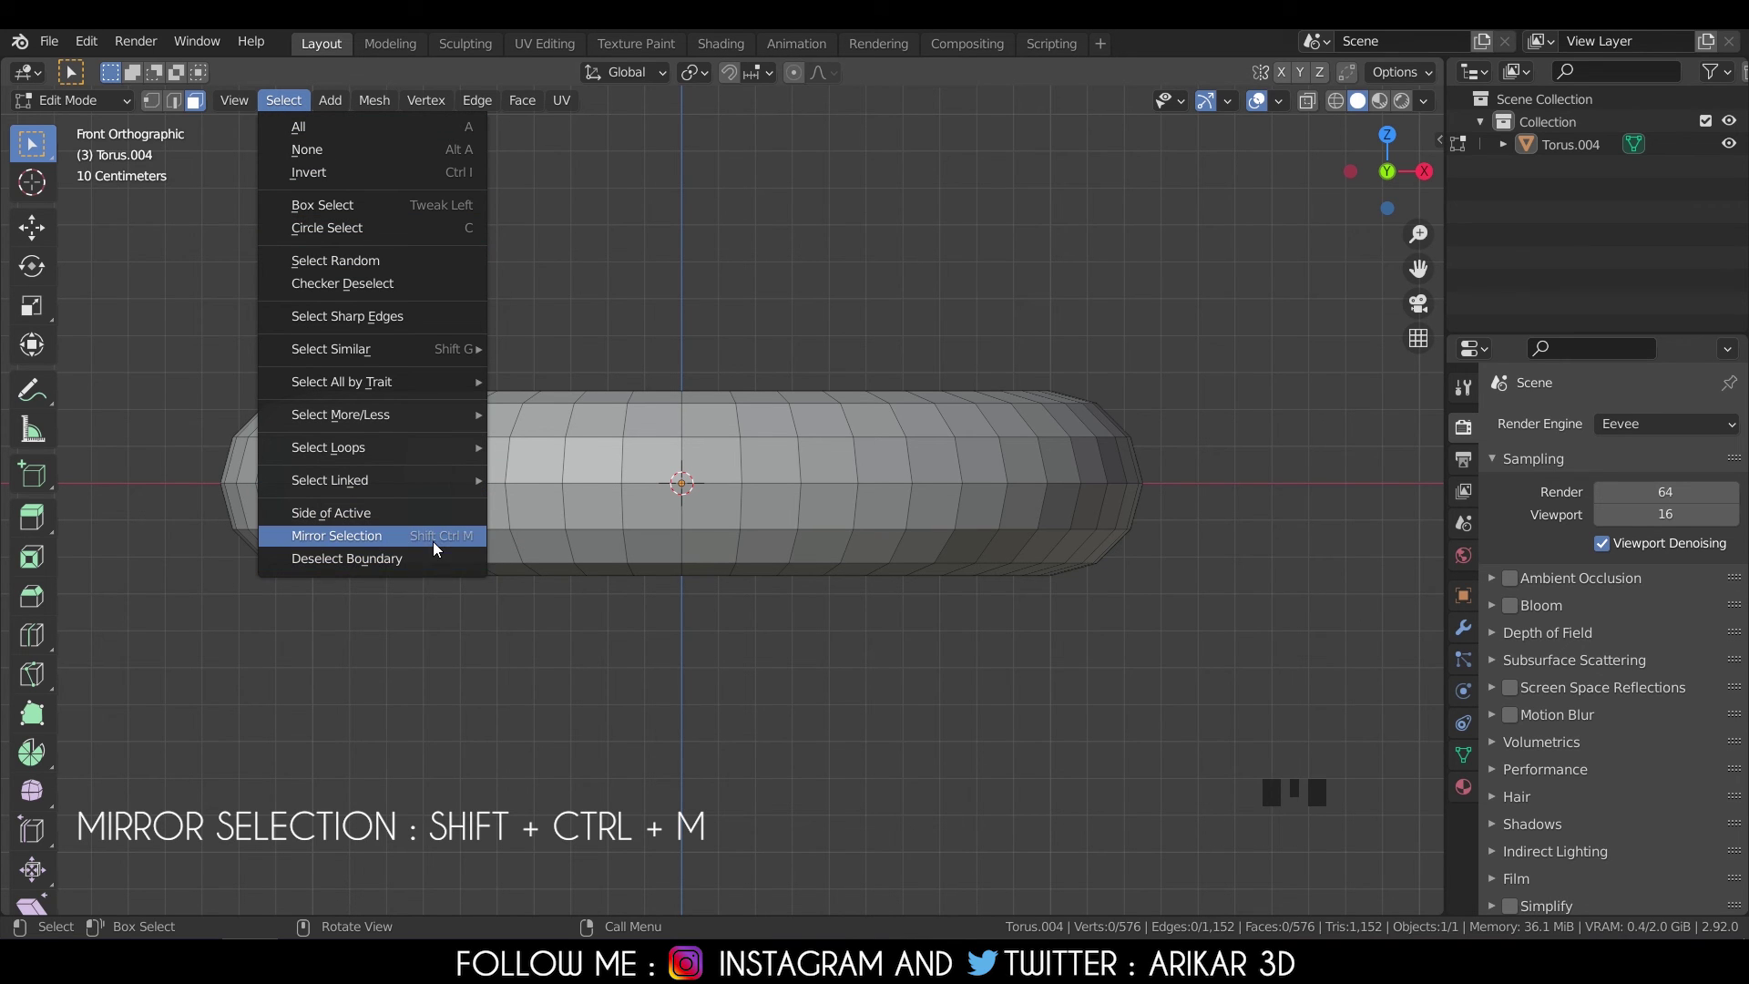
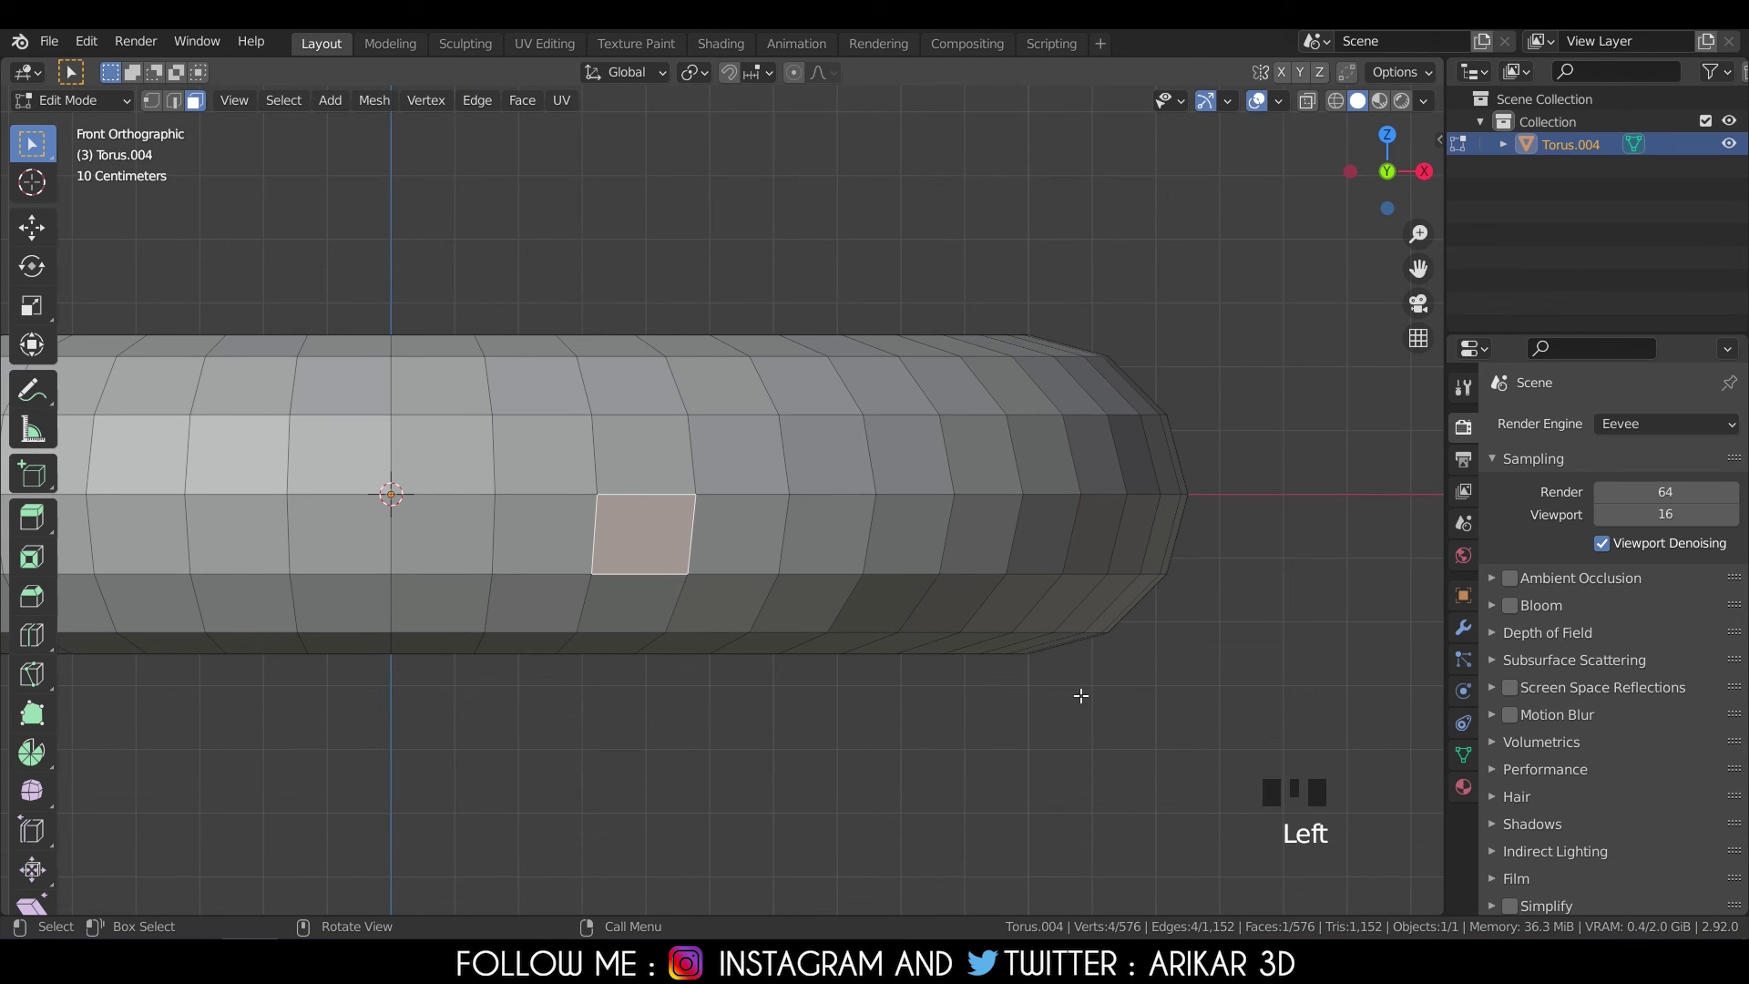
key(ctrl+KP_Add)
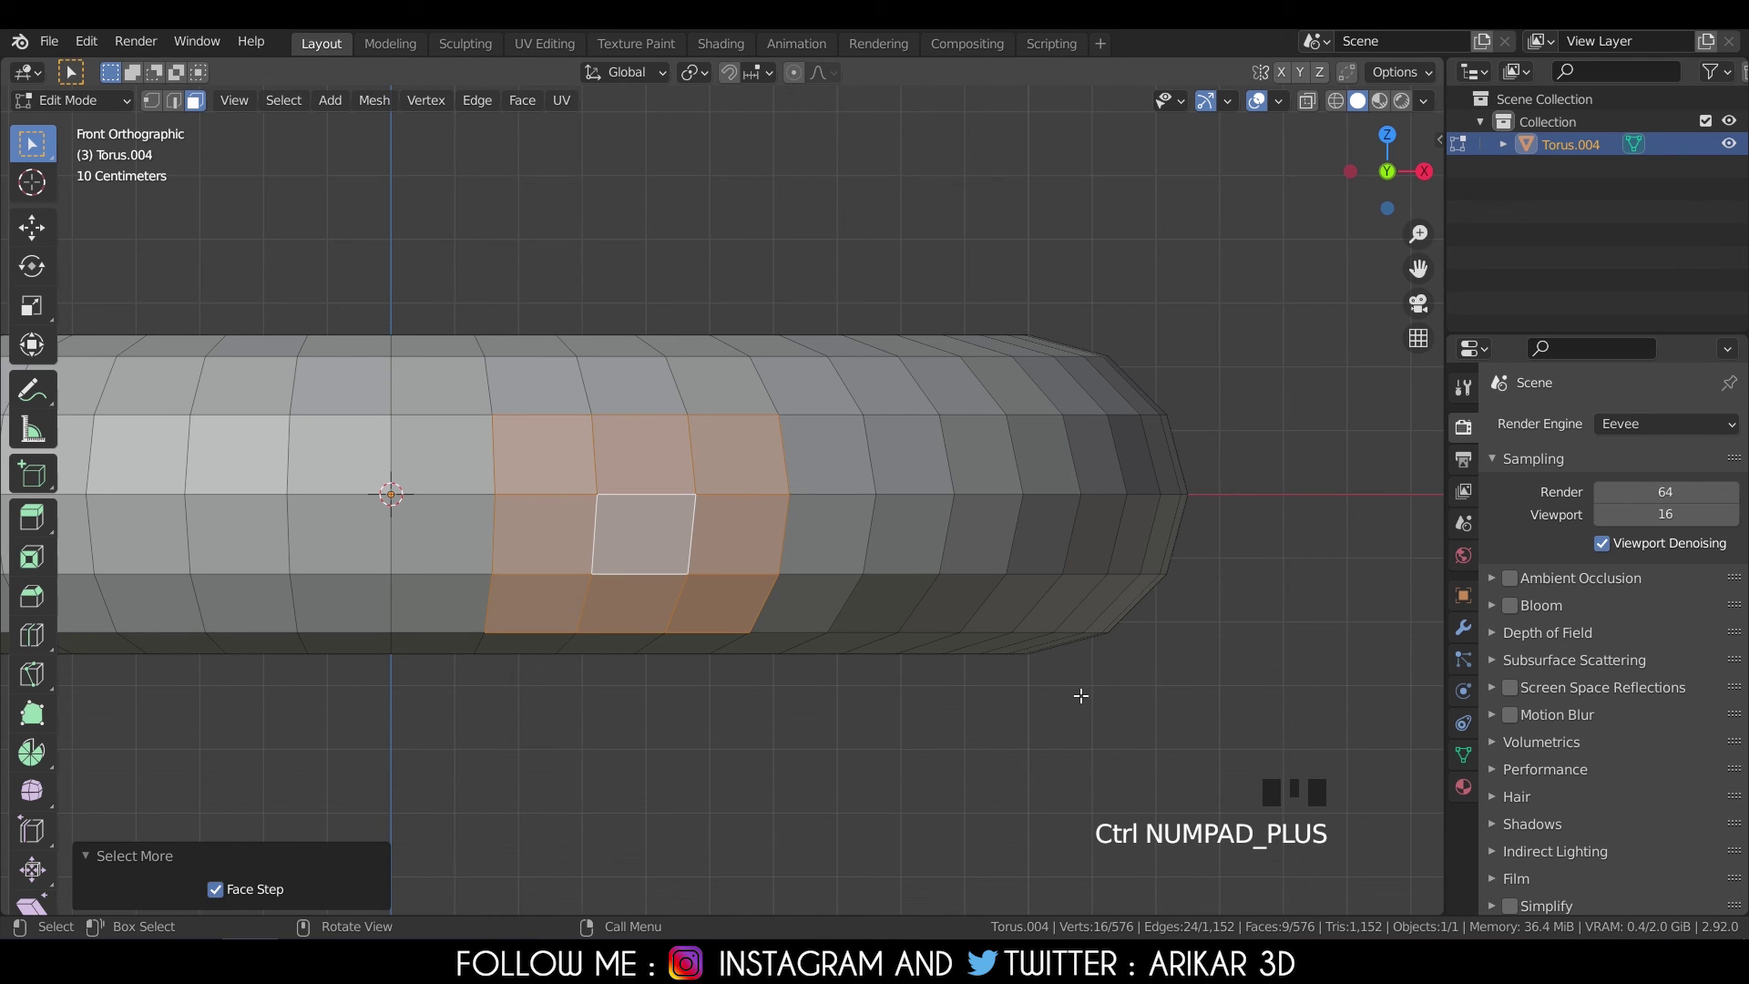